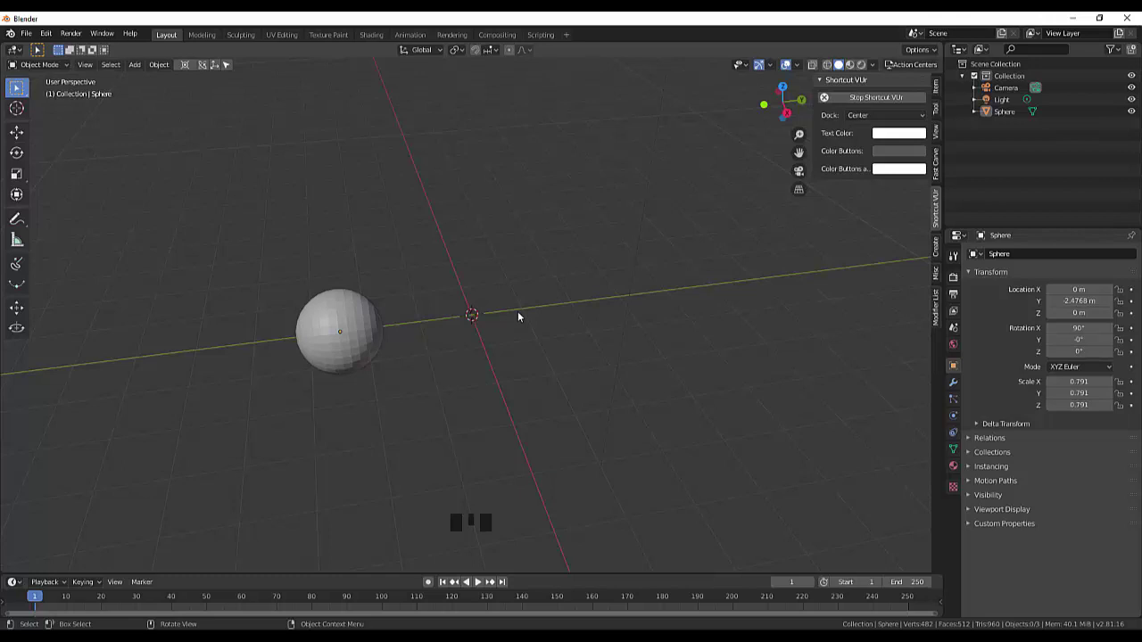
- Add a Plain Axes empty at the scene origin beside the sphere via the Shift+A add menu
drag(553, 267, 37, 67)
drag(23, 91, 153, 131)
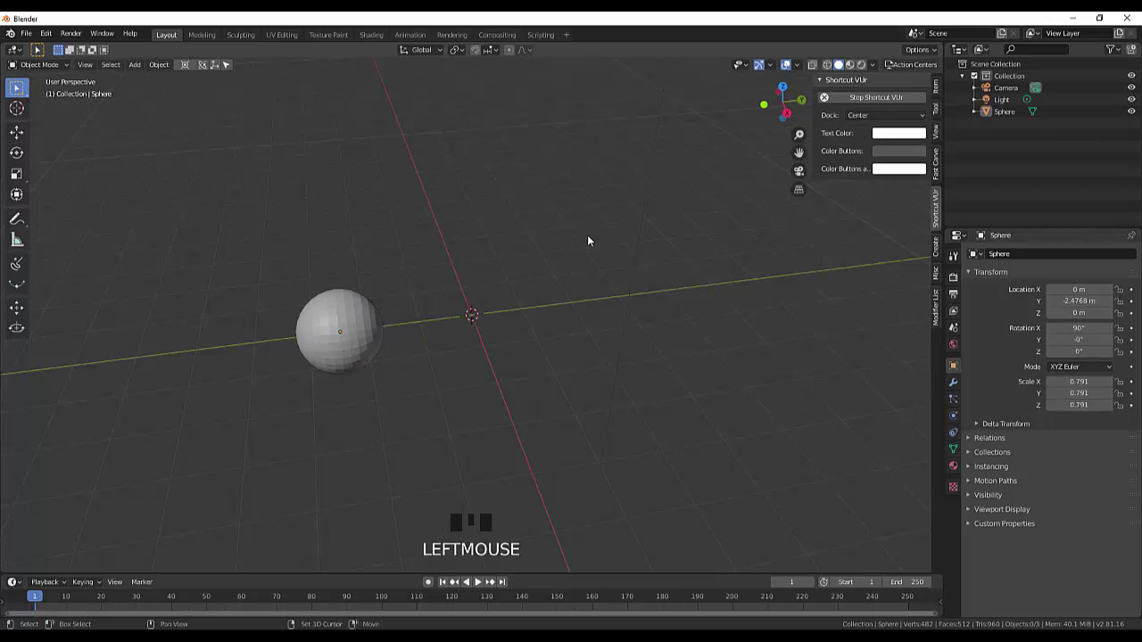
key(shift+a)
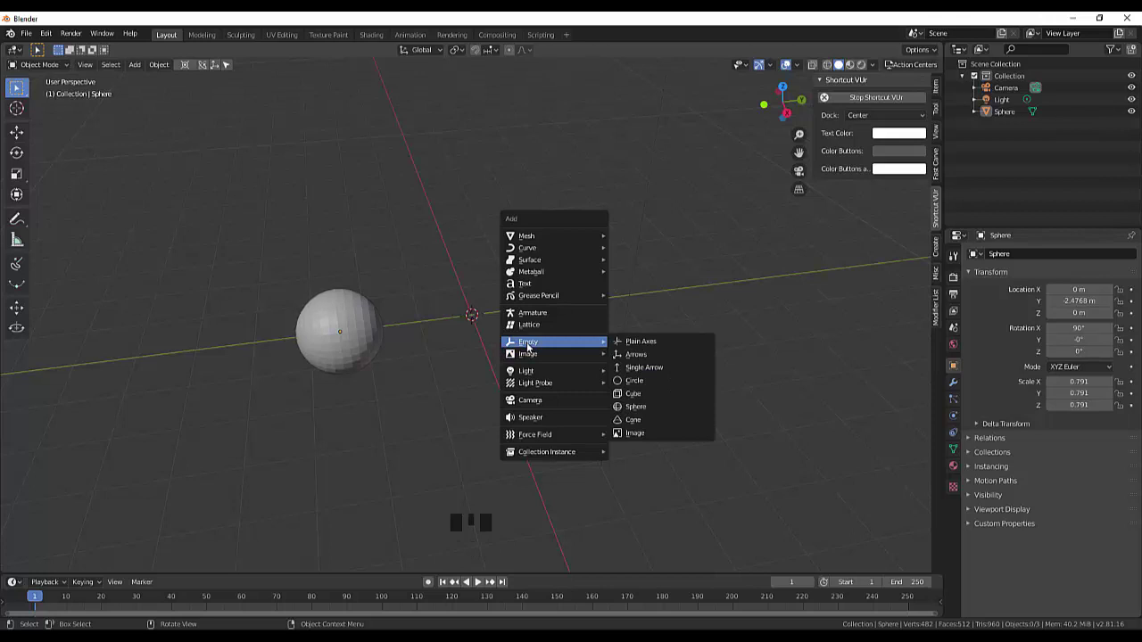
drag(531, 343, 978, 62)
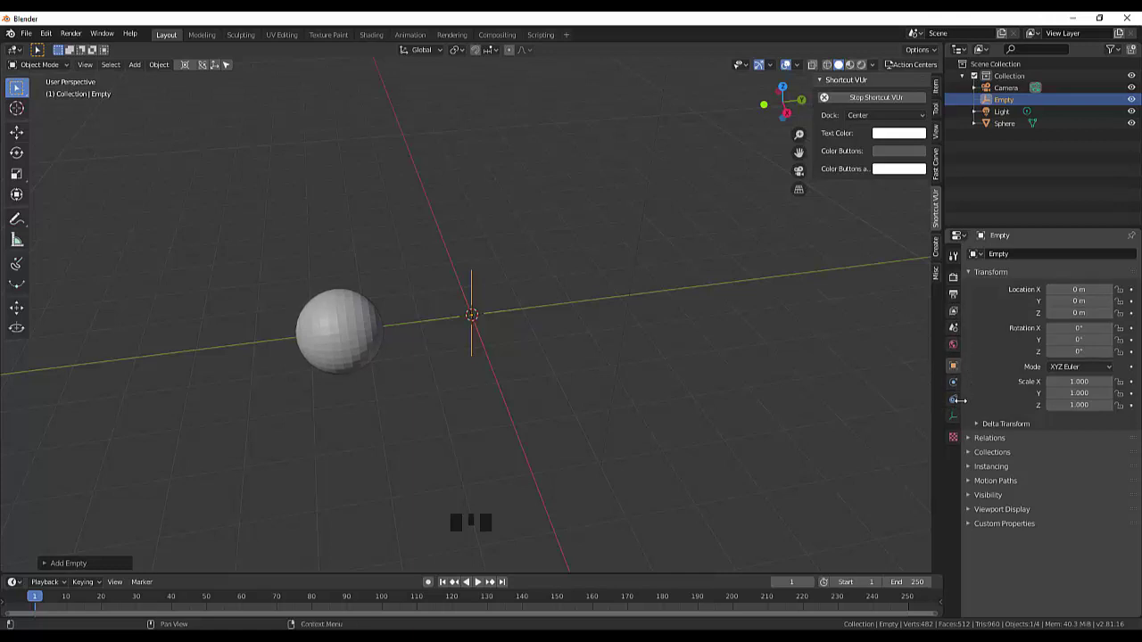
- Select the Sphere in the Outliner and add an Array modifier to it
click(1011, 99)
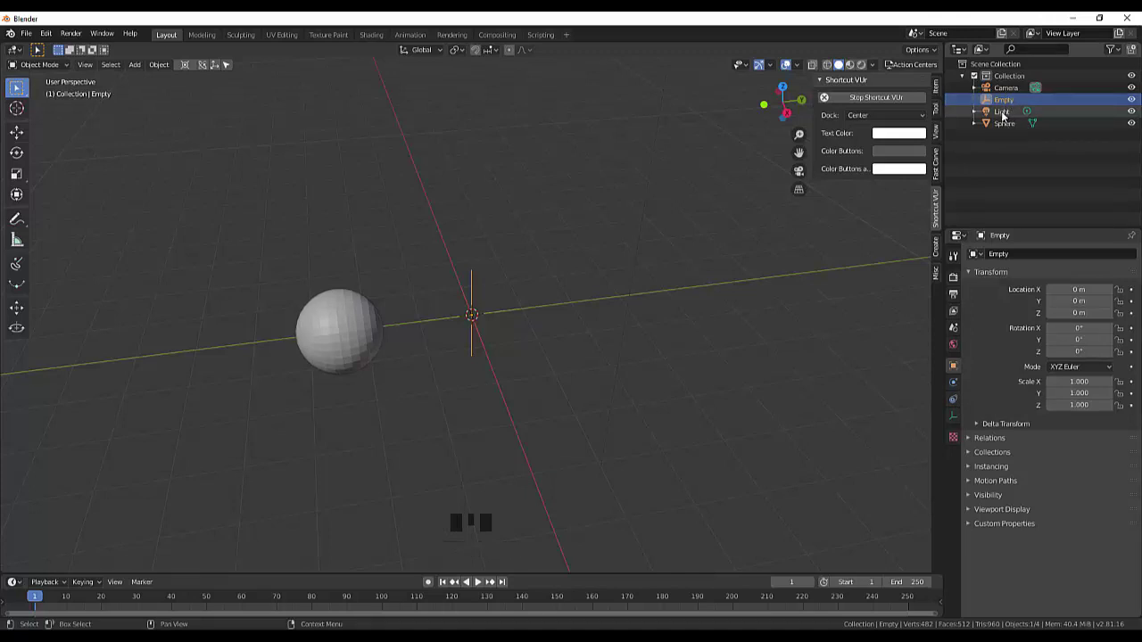
click(1004, 124)
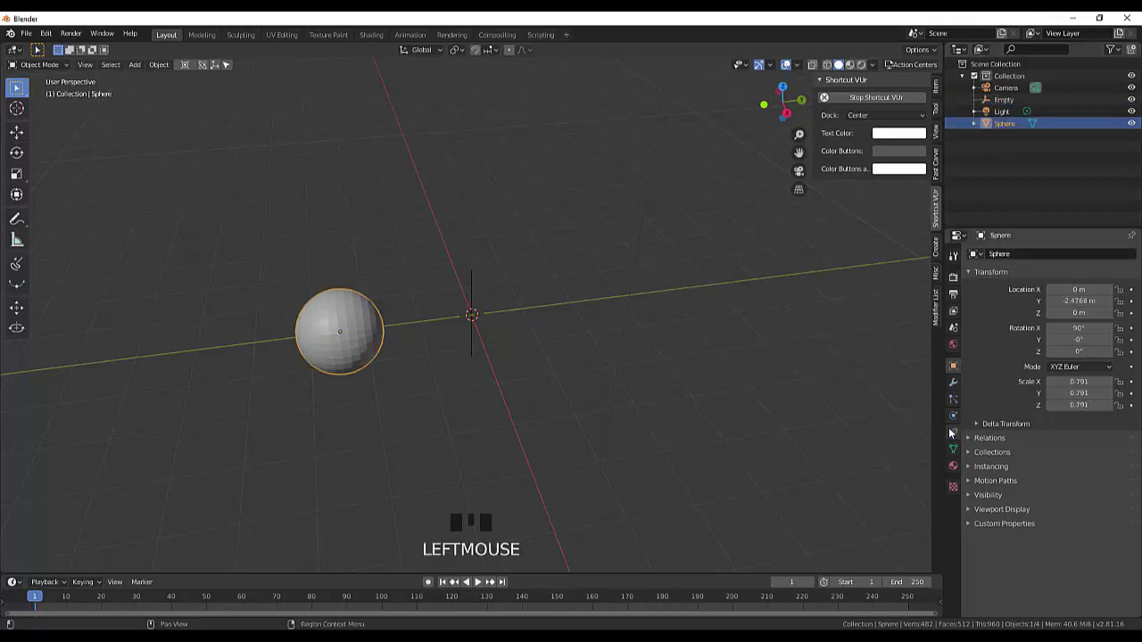
click(960, 384)
drag(1092, 259, 899, 315)
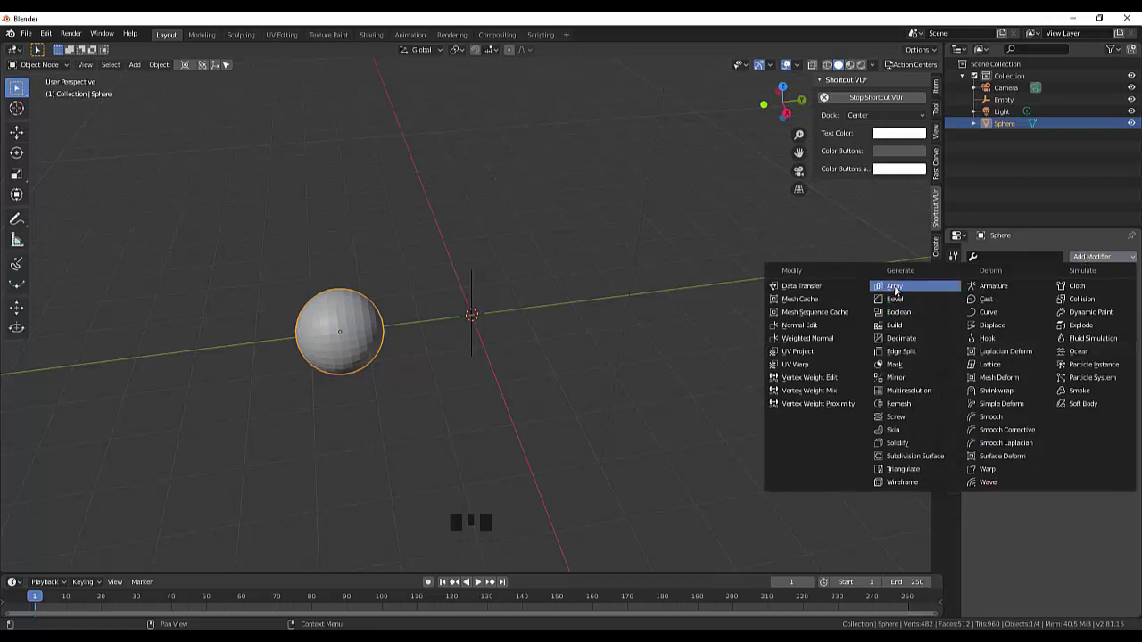
scroll(down, 3)
drag(755, 325, 977, 431)
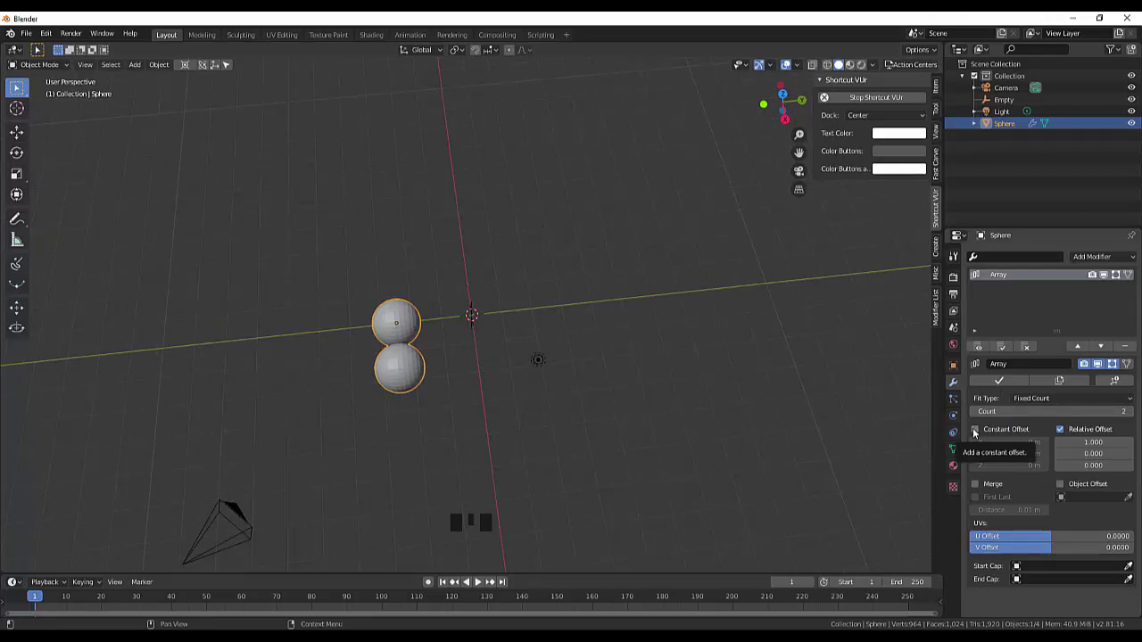
- Set the array to constant offset only, with object offset on the Empty and merge enabled
click(976, 433)
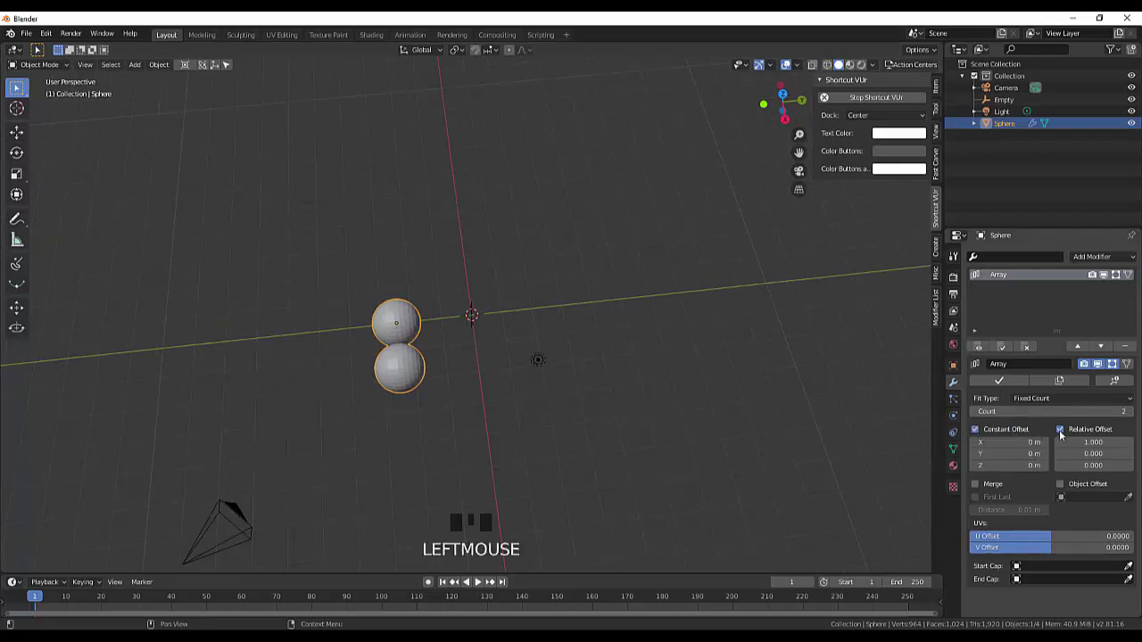
click(1064, 433)
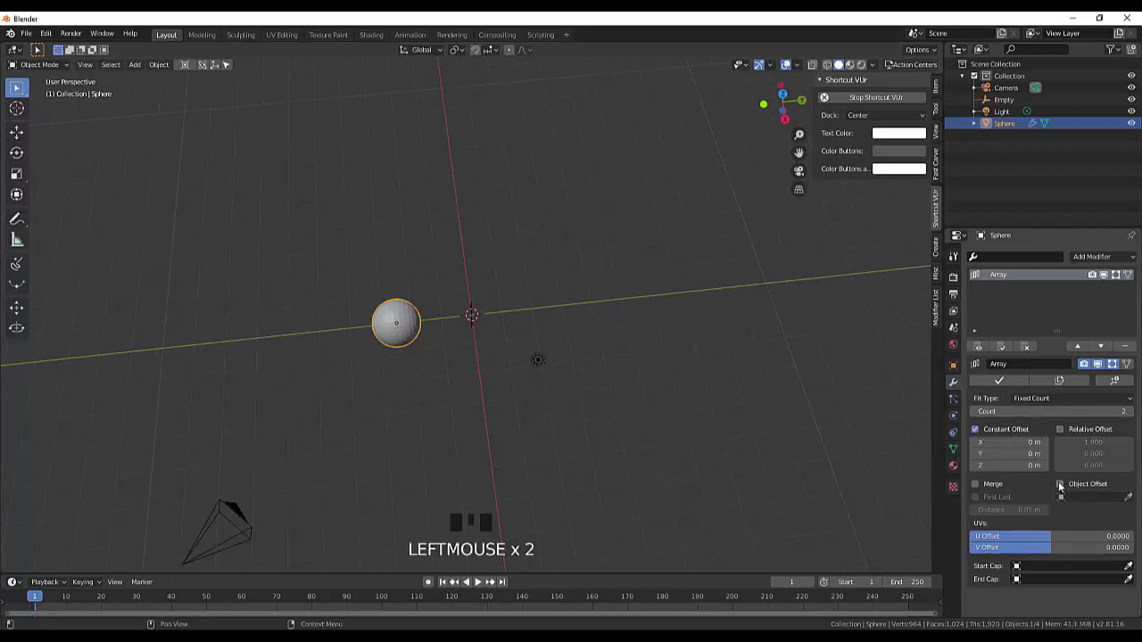
click(1063, 485)
drag(1064, 505, 981, 480)
click(980, 486)
- Undo the merge and Empty offset changes so the copies coincide as one sphere
drag(623, 373, 590, 361)
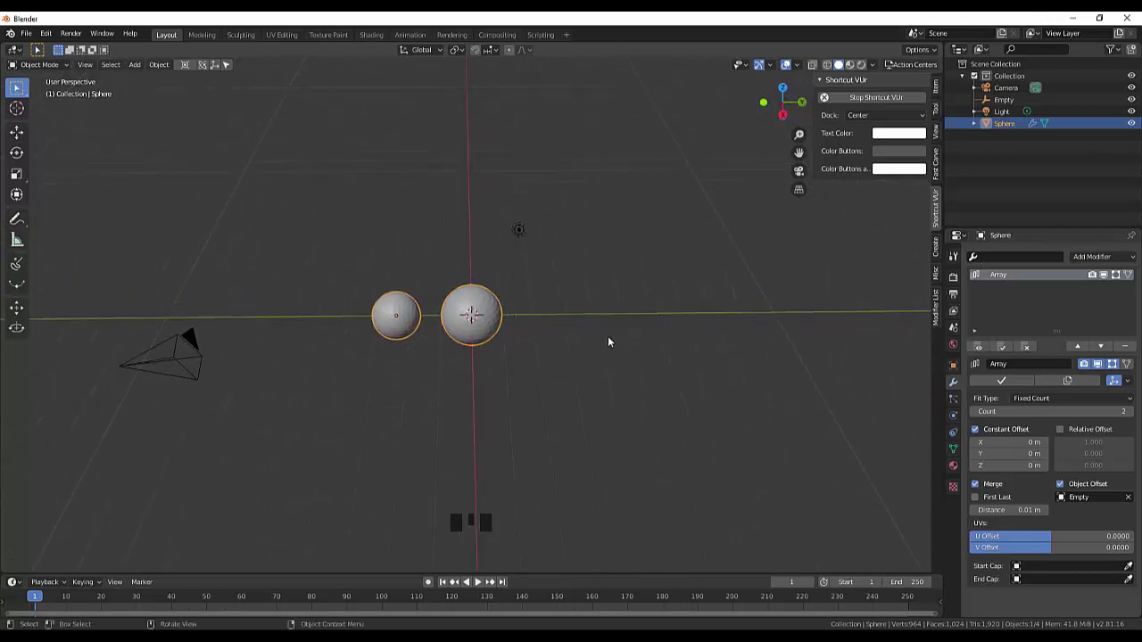
key(ctrl+z)
key(ctrl+z)
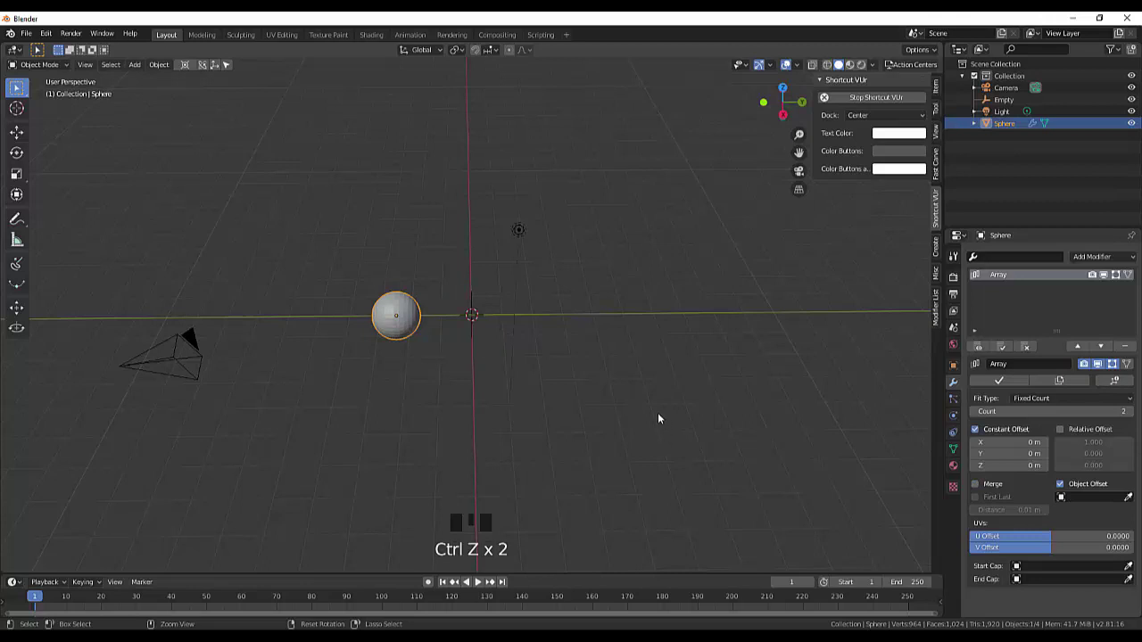
key(ctrl+z)
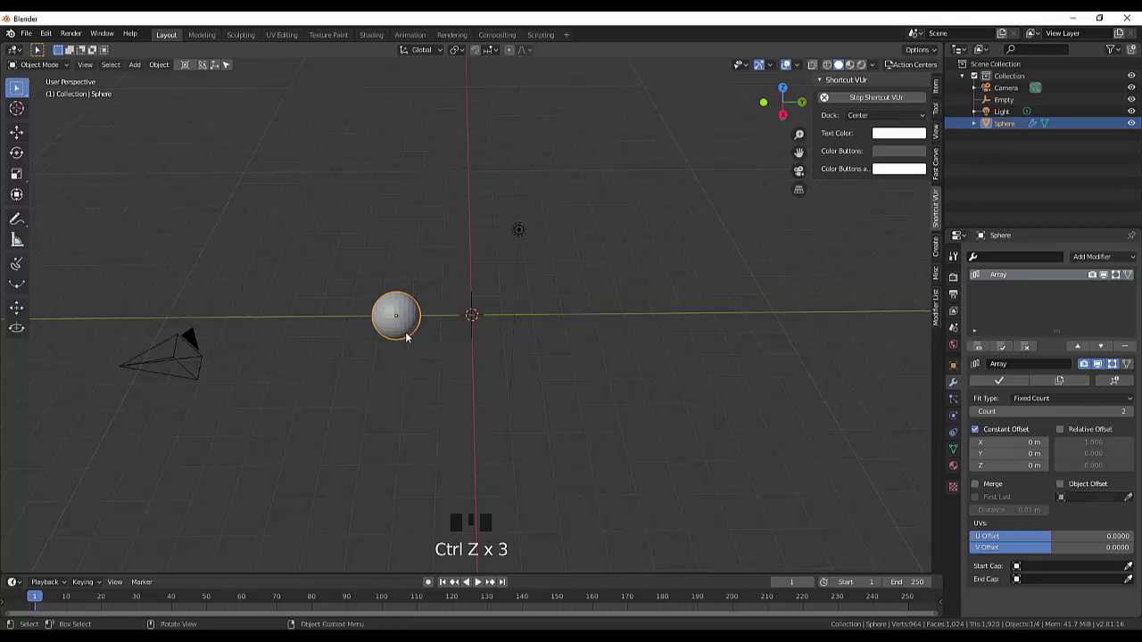
- Reset the sphere's location, rotation and scale from the sidebar
click(409, 330)
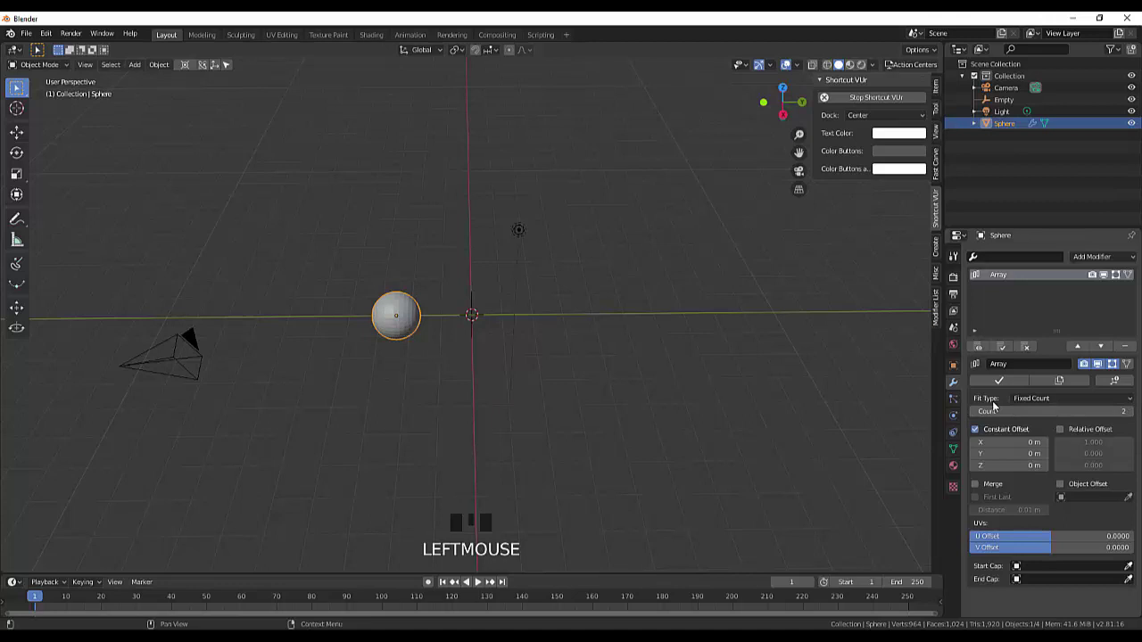
click(940, 110)
click(940, 94)
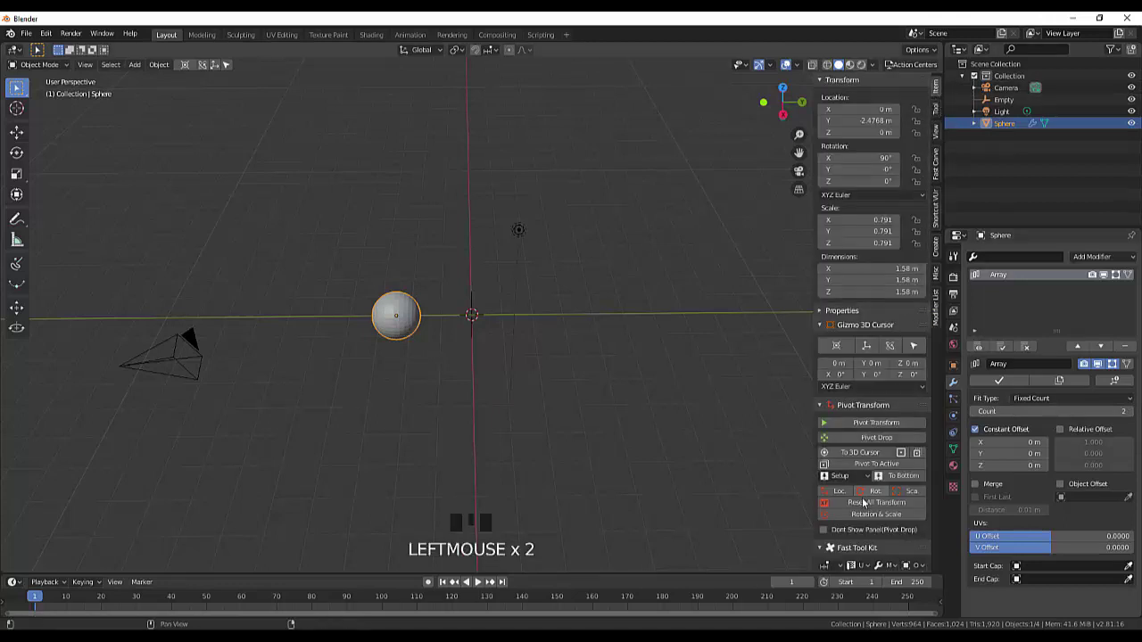
drag(858, 506, 863, 366)
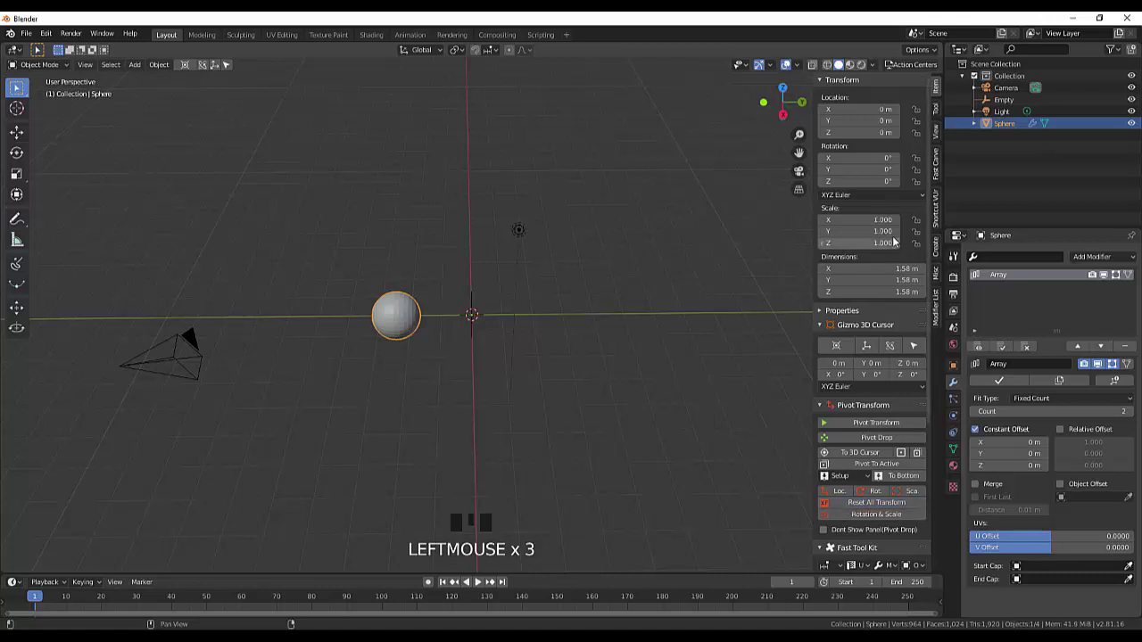
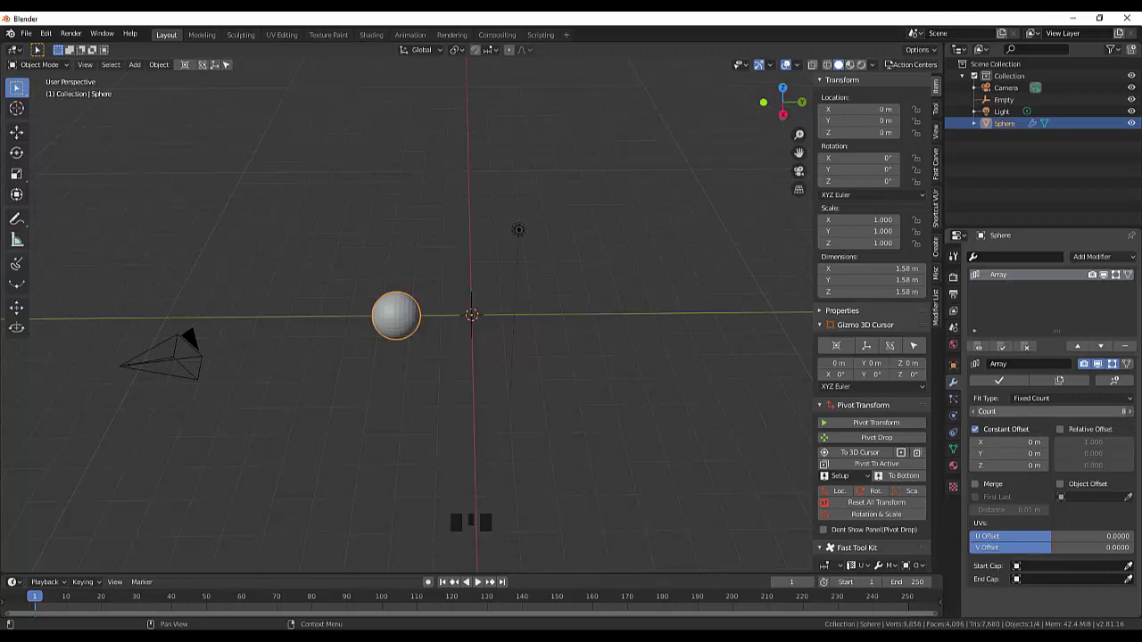
- Raise the array count to 10 and turn object offset back on
drag(1136, 416, 1129, 434)
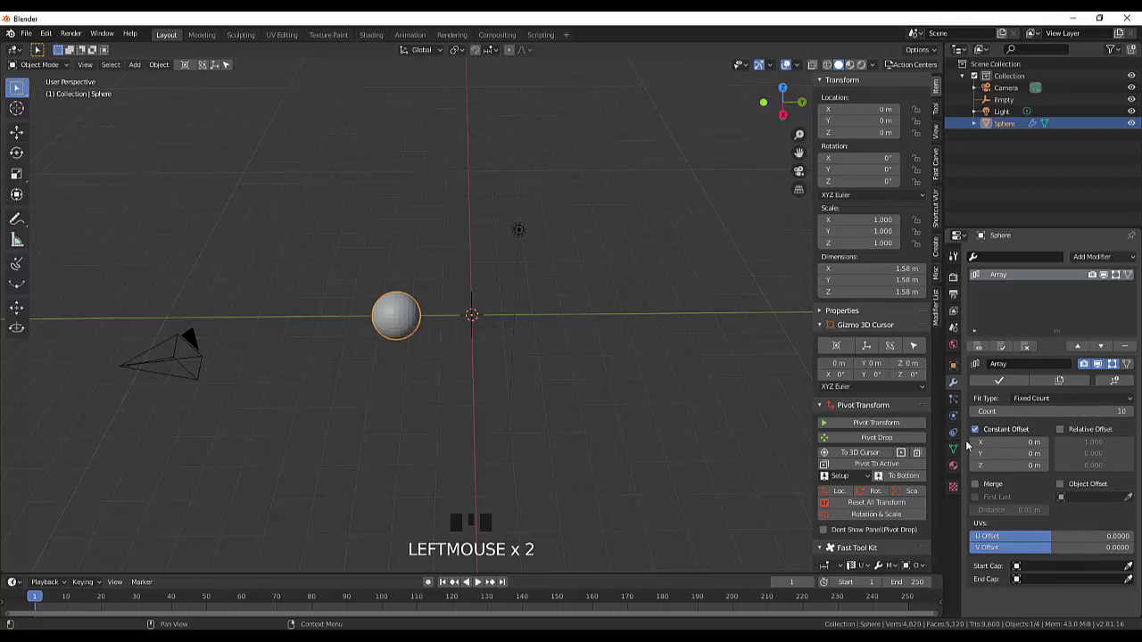
click(1067, 486)
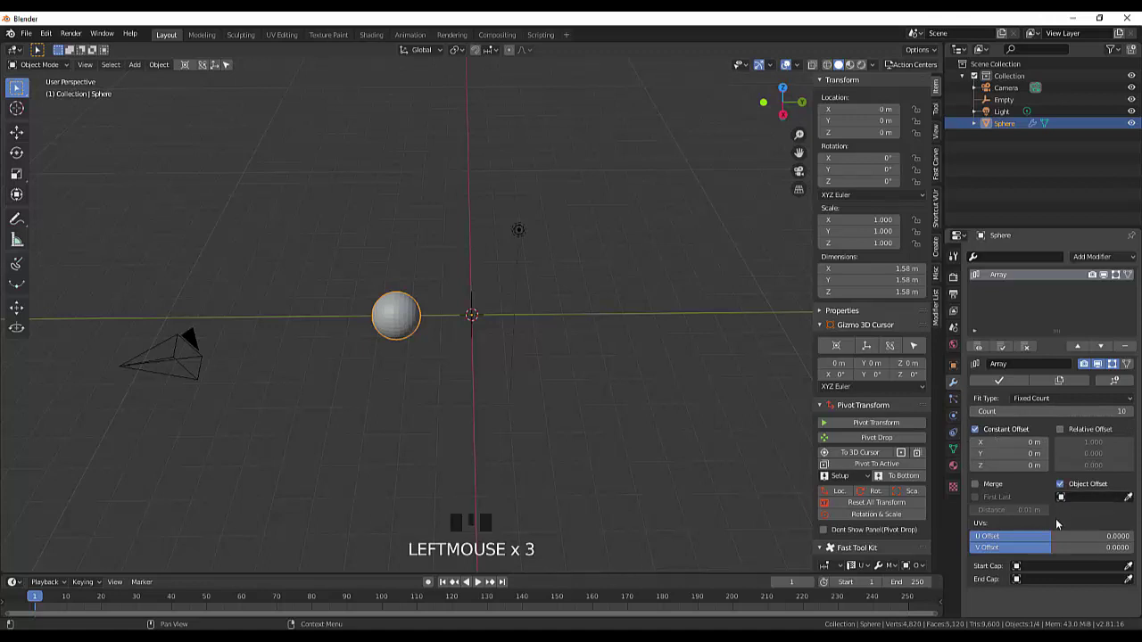
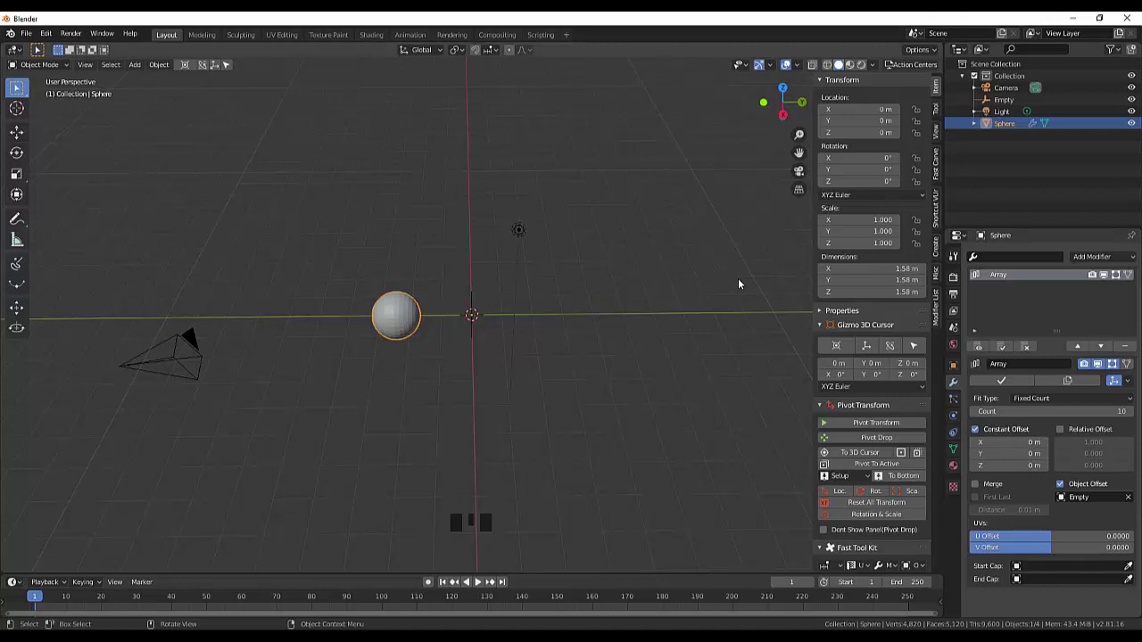
- In top view, rotate the Empty so the ten copies fan out into a closed ring
key(KP_7)
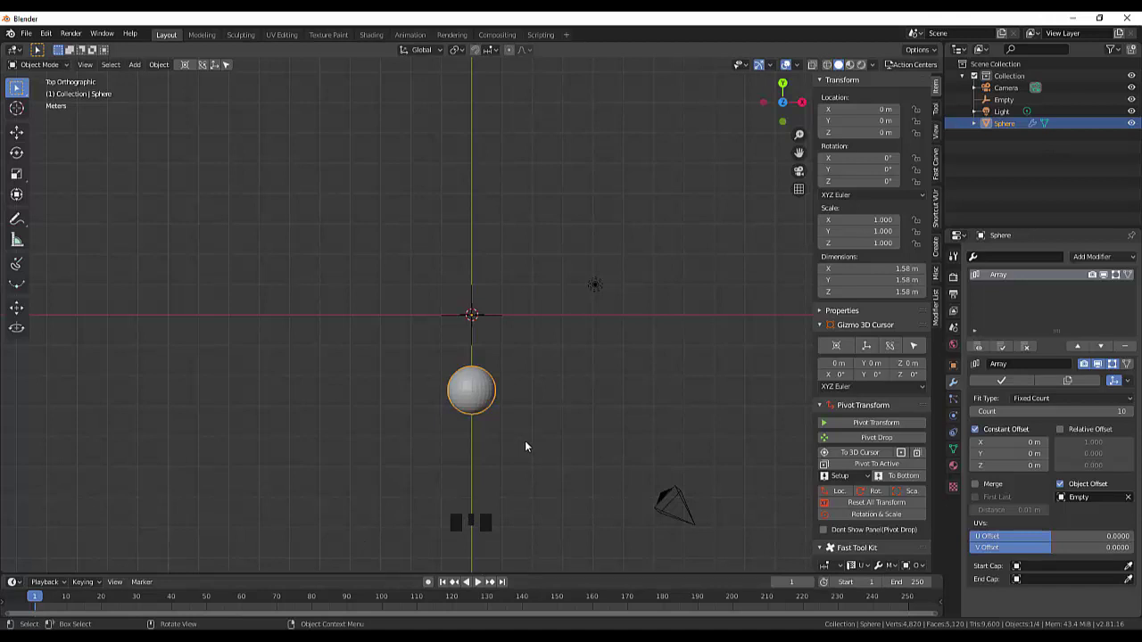
key(r)
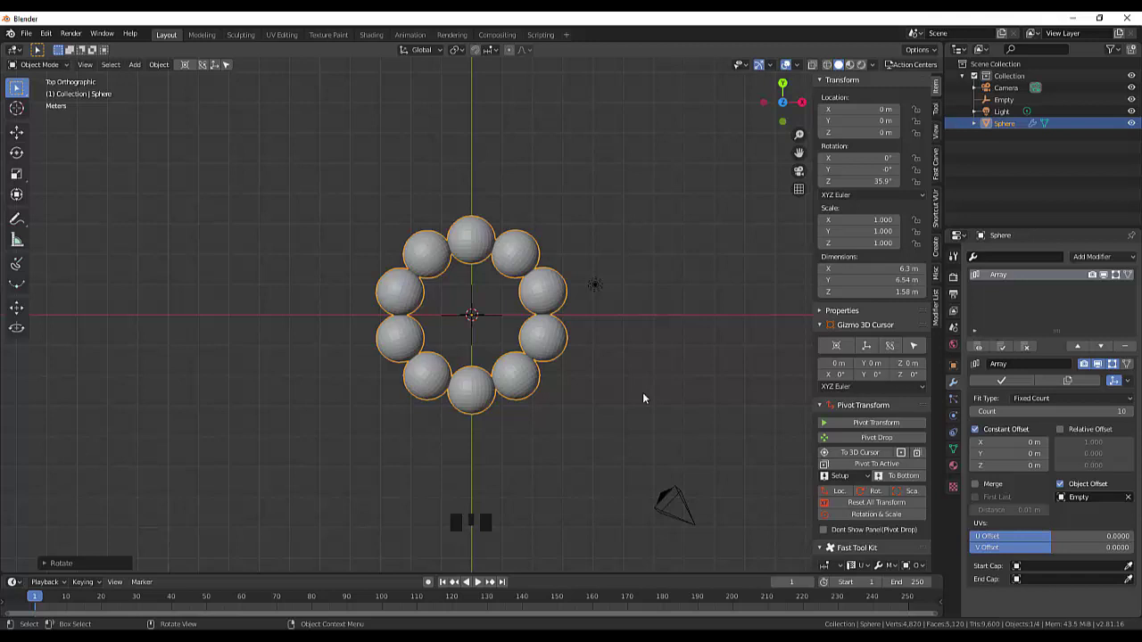
drag(647, 394, 604, 533)
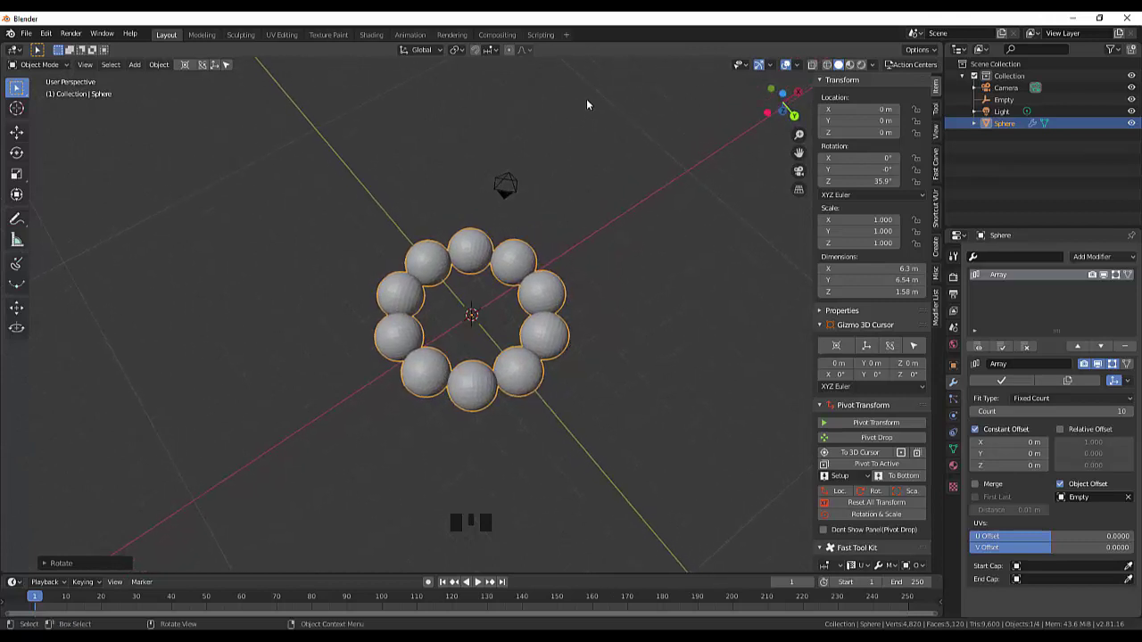
click(622, 199)
- Orbit around the ring of balls to inspect it and reselect the sphere
drag(608, 223, 607, 261)
drag(597, 257, 584, 169)
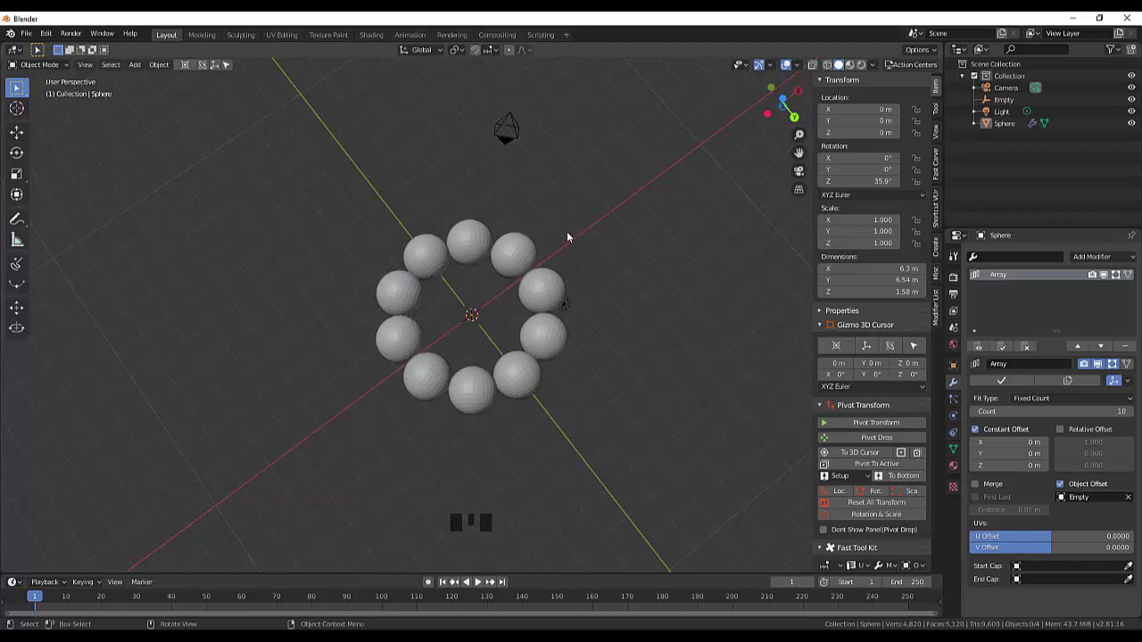
drag(570, 242, 597, 314)
click(601, 319)
click(531, 267)
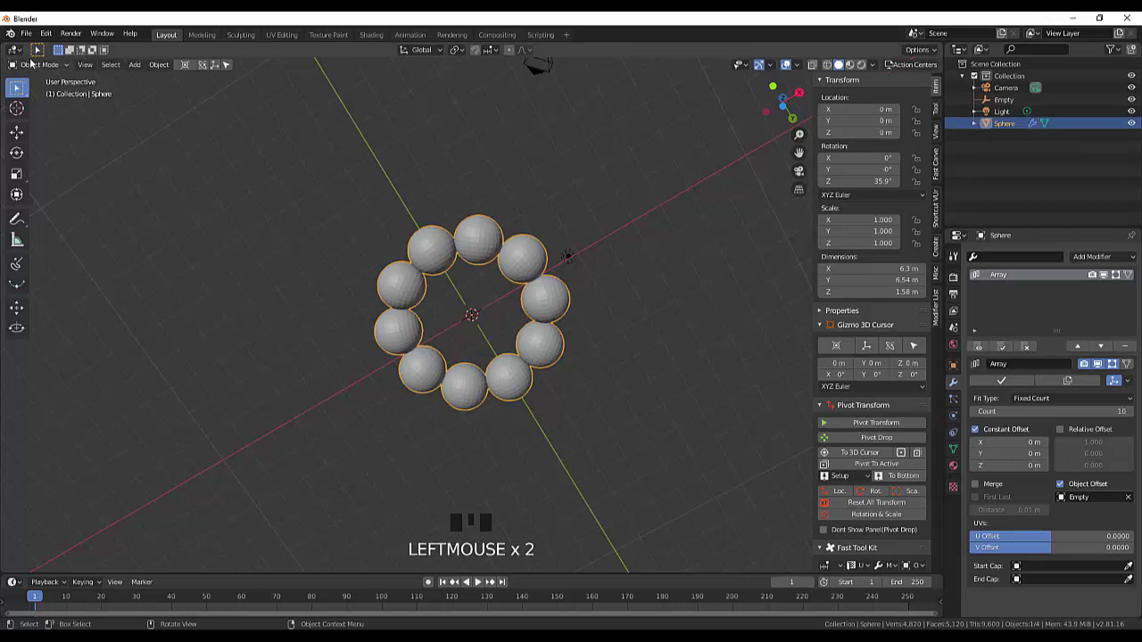
- Switch the sphere into Edit Mode from the mode dropdown
drag(31, 63, 36, 95)
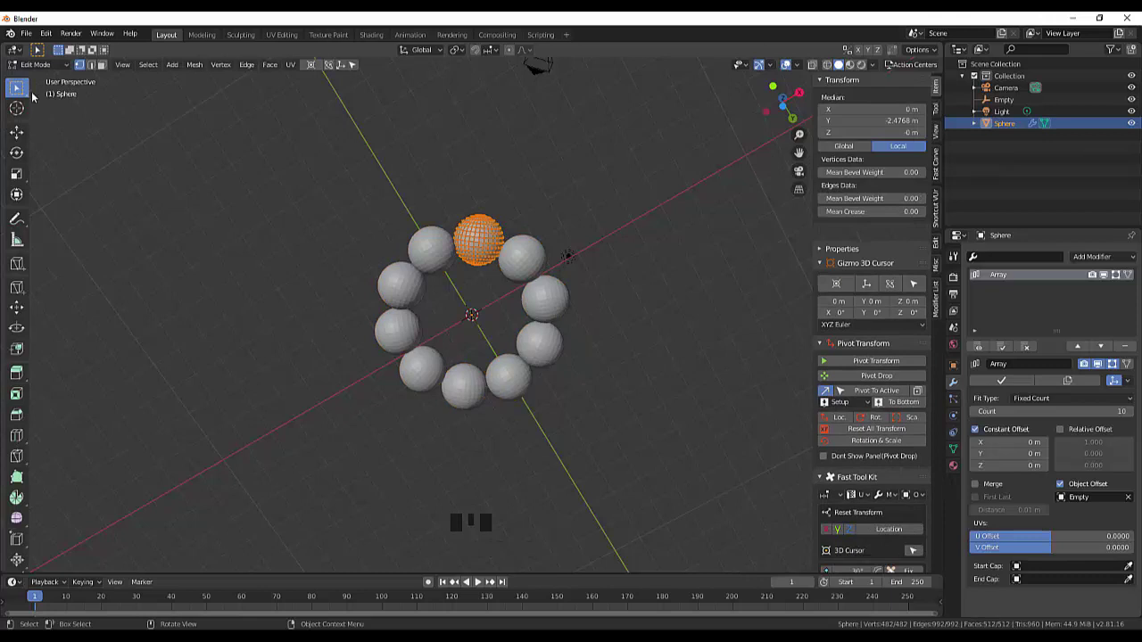
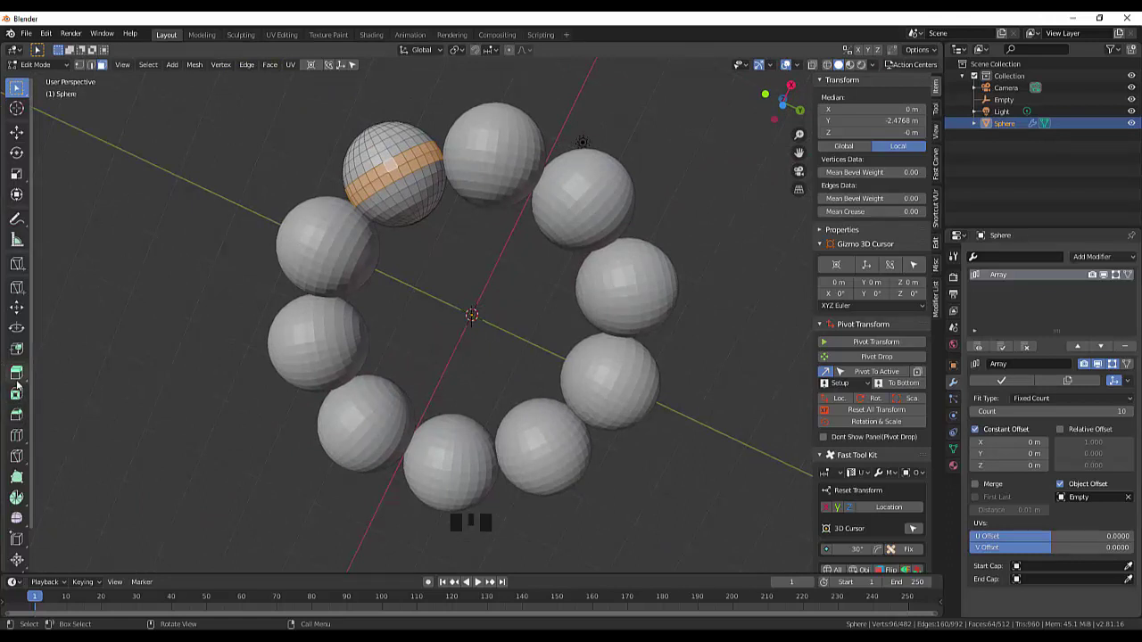
- Extrude the middle face loop along normals inward to cut a groove, then undo it
drag(20, 377, 65, 403)
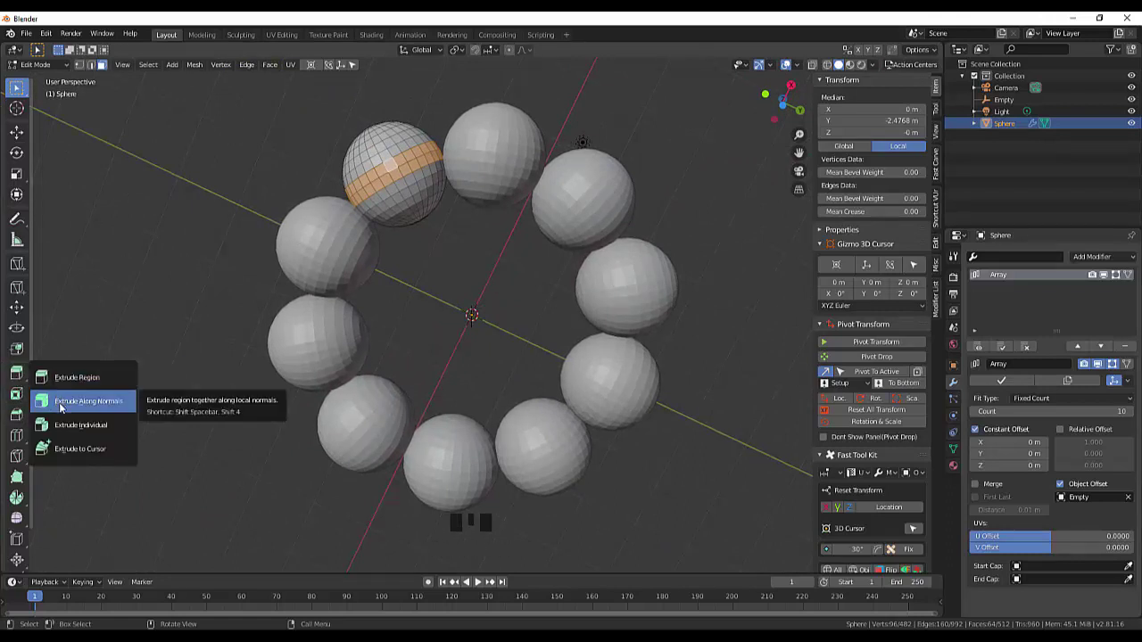
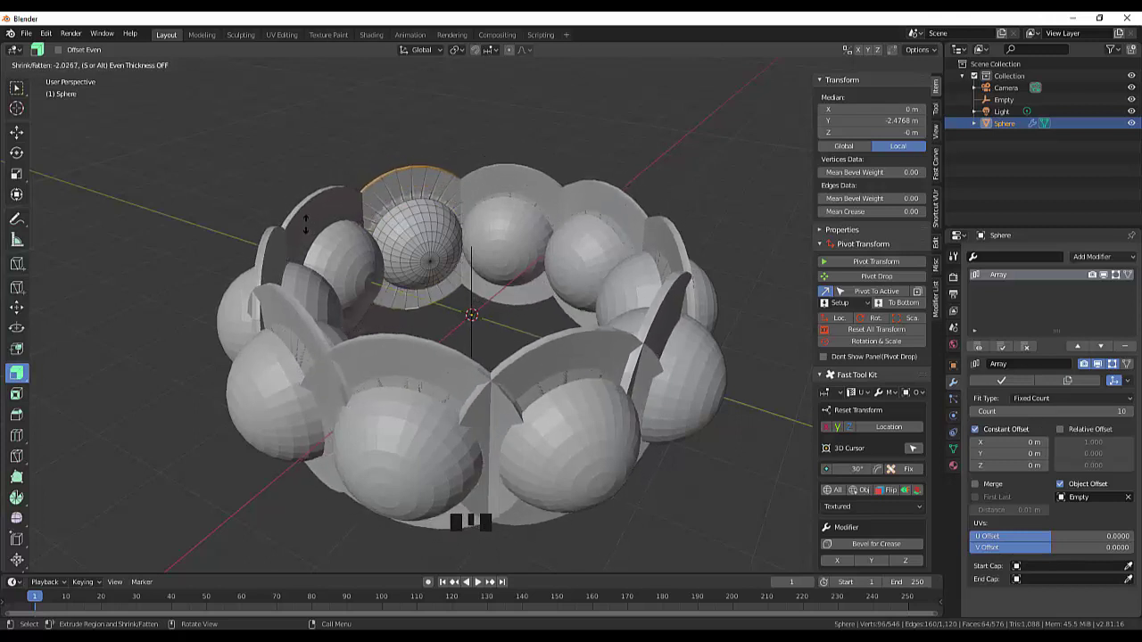
key(Escape)
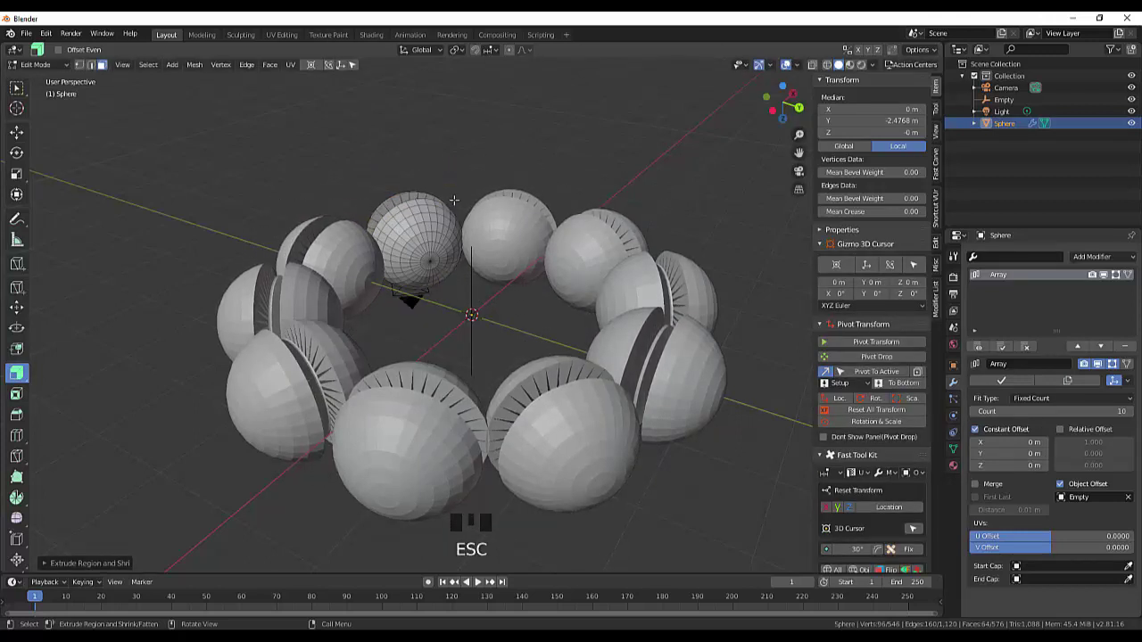
key(ctrl+z)
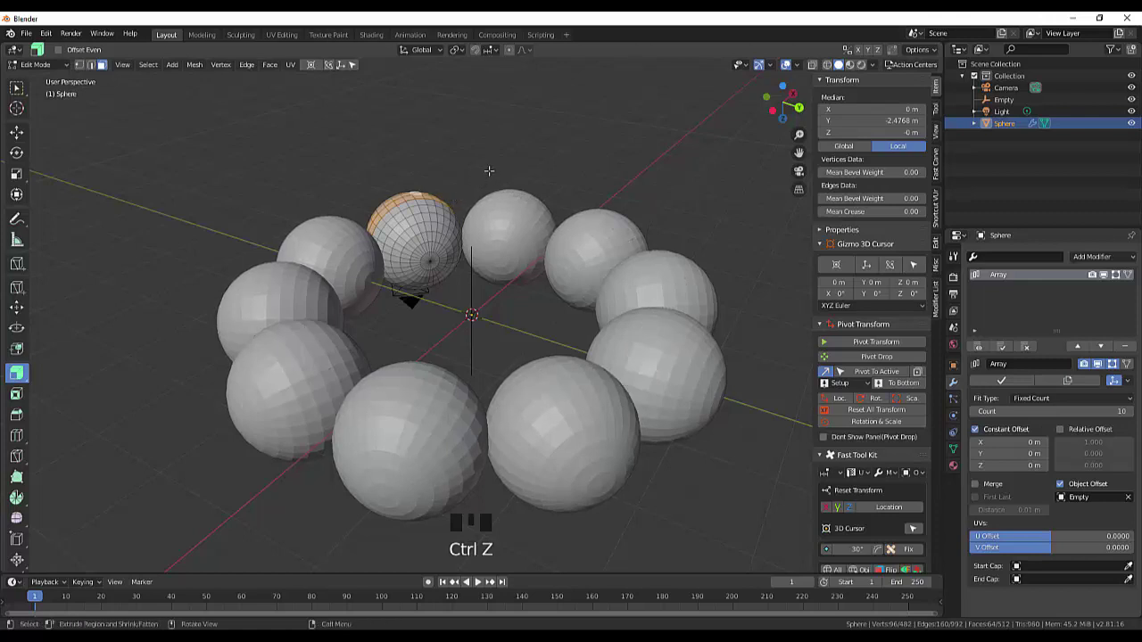
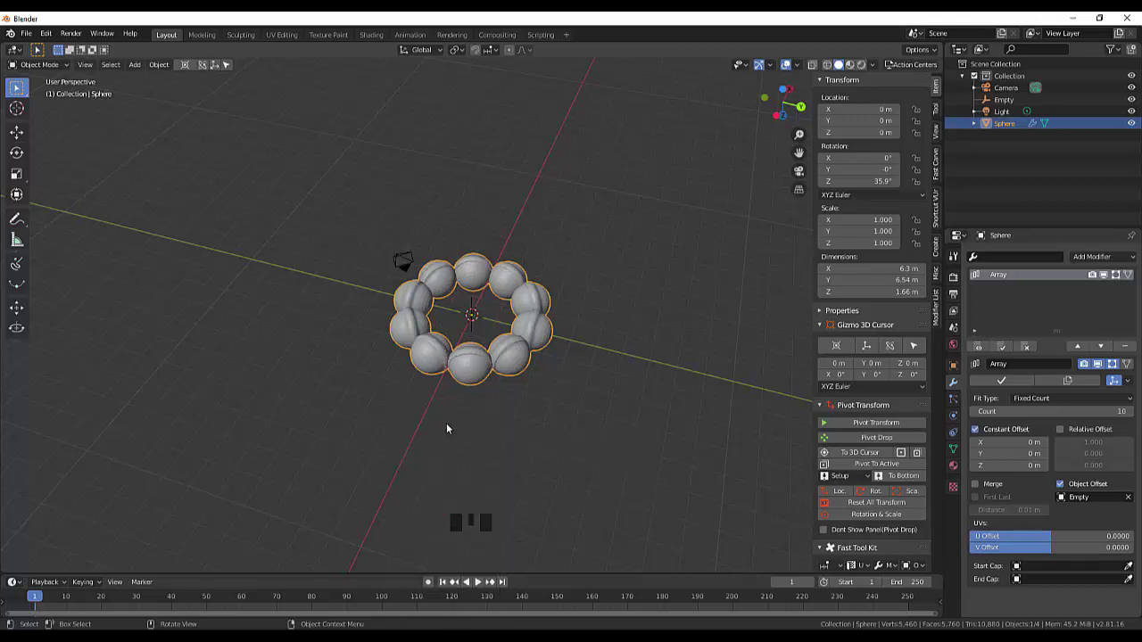
- Turn on Auto Smooth in the sphere's mesh Normals settings
drag(611, 419, 960, 439)
click(959, 453)
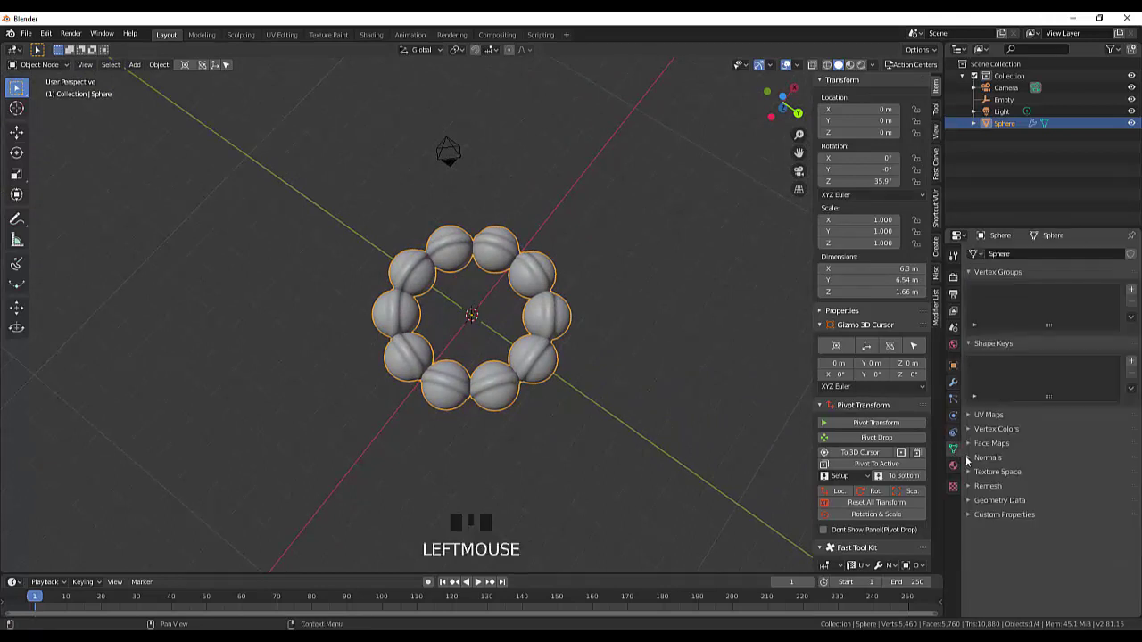
click(973, 458)
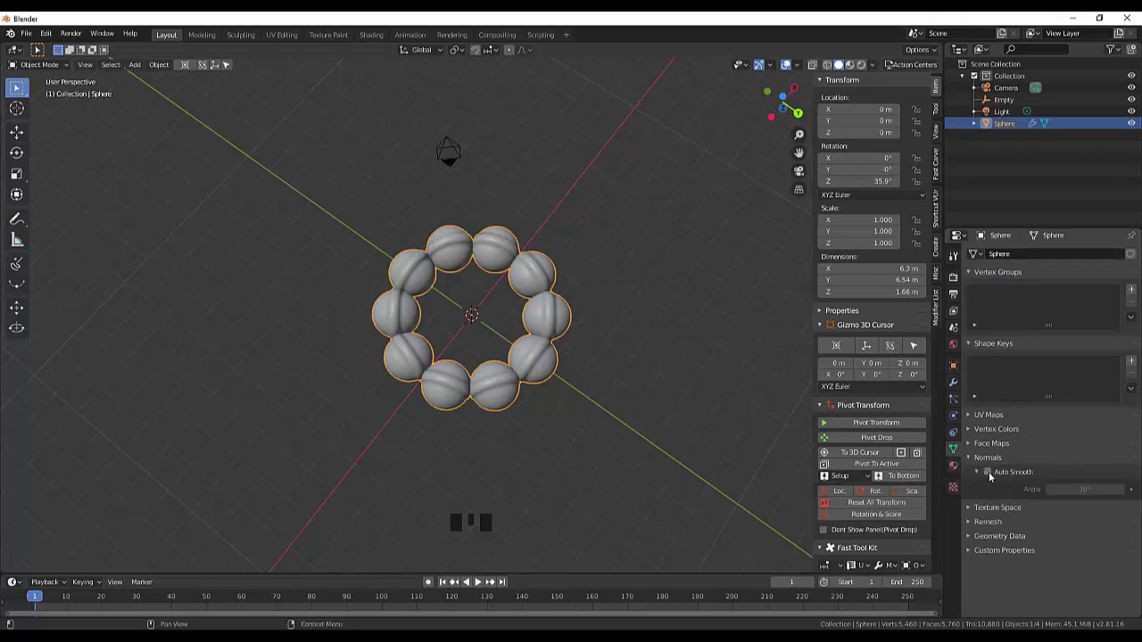
click(995, 474)
scroll(up, 3)
scroll(up, 3)
- Orbit and zoom around the ring to inspect the smooth grooved balls from above
drag(557, 322, 646, 321)
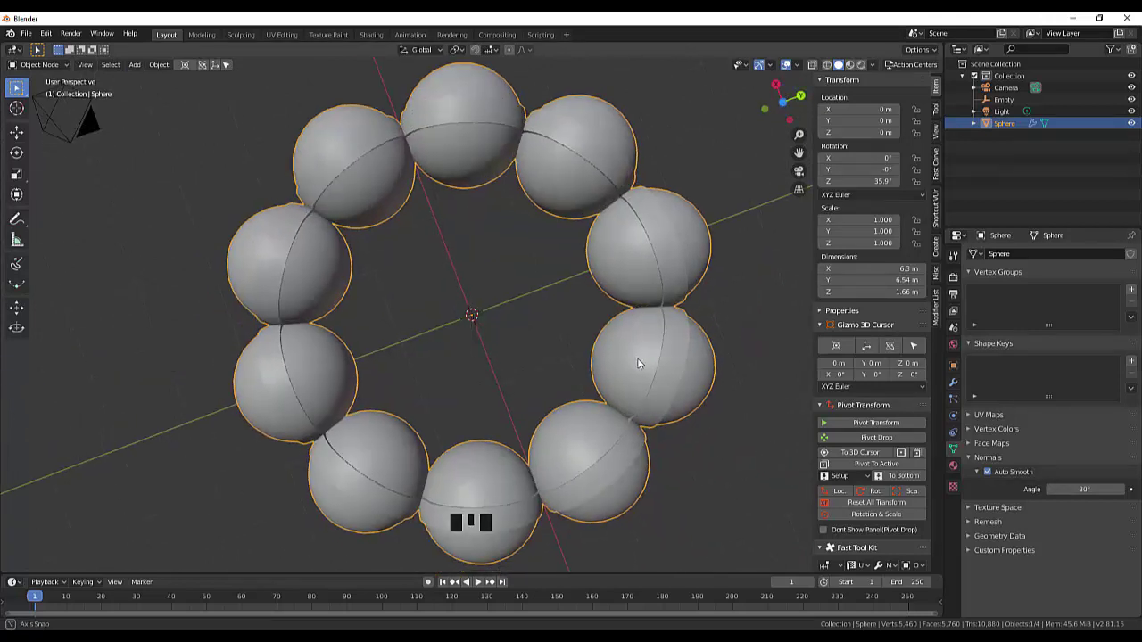
scroll(down, 3)
scroll(up, 3)
scroll(down, 3)
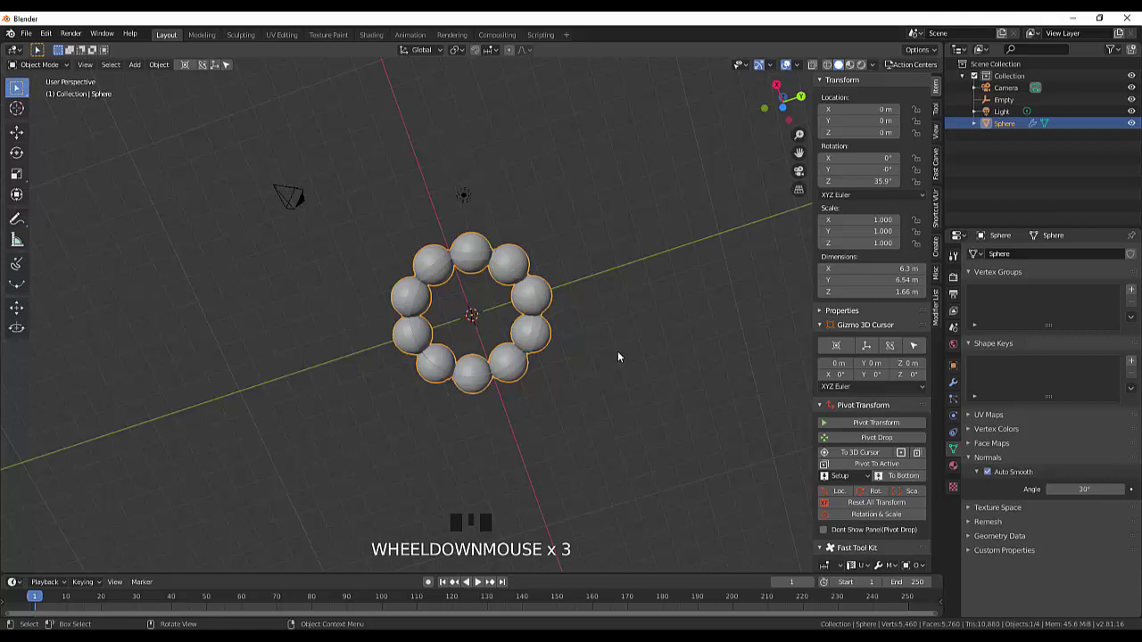
scroll(down, 3)
scroll(up, 3)
drag(600, 311, 629, 230)
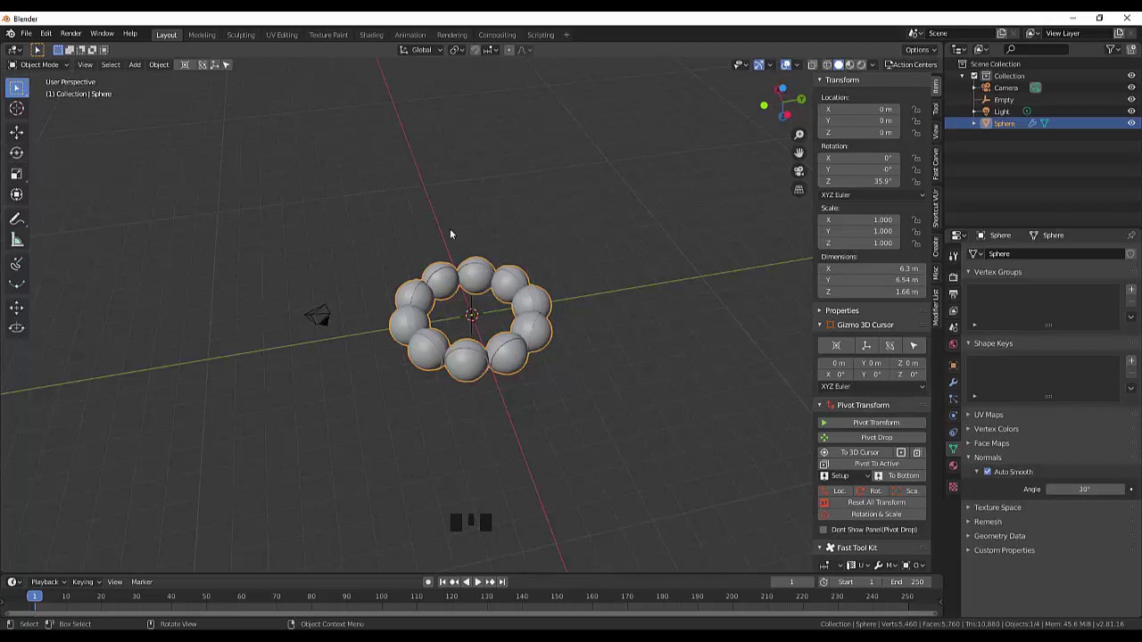
drag(487, 230, 529, 324)
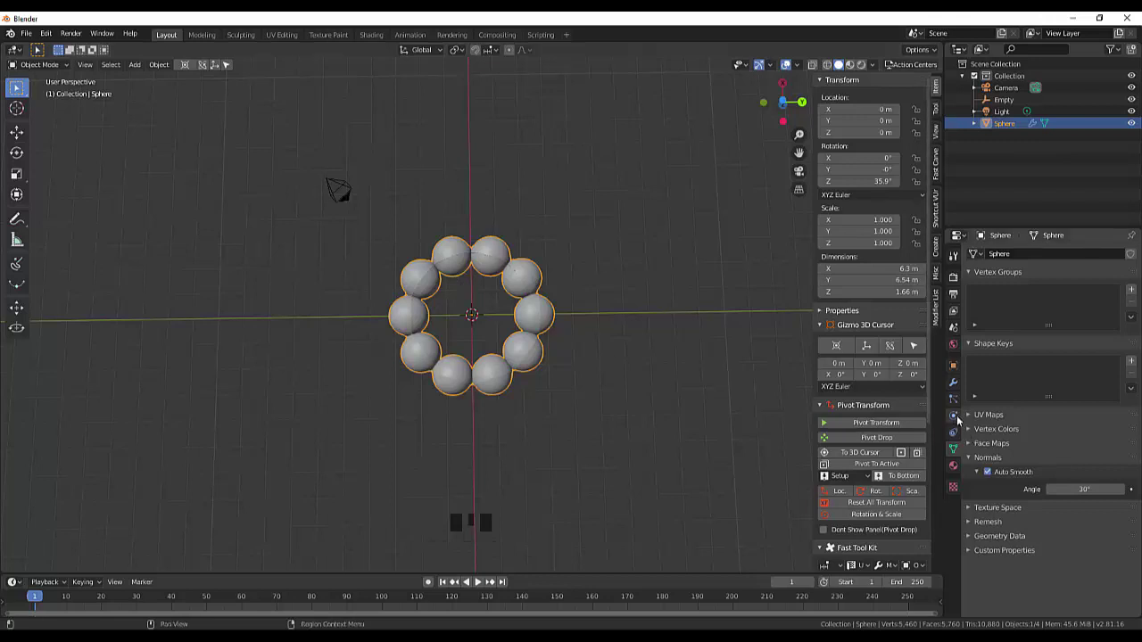
- Apply the Array modifier so the ten grooved balls become permanent mesh
click(955, 388)
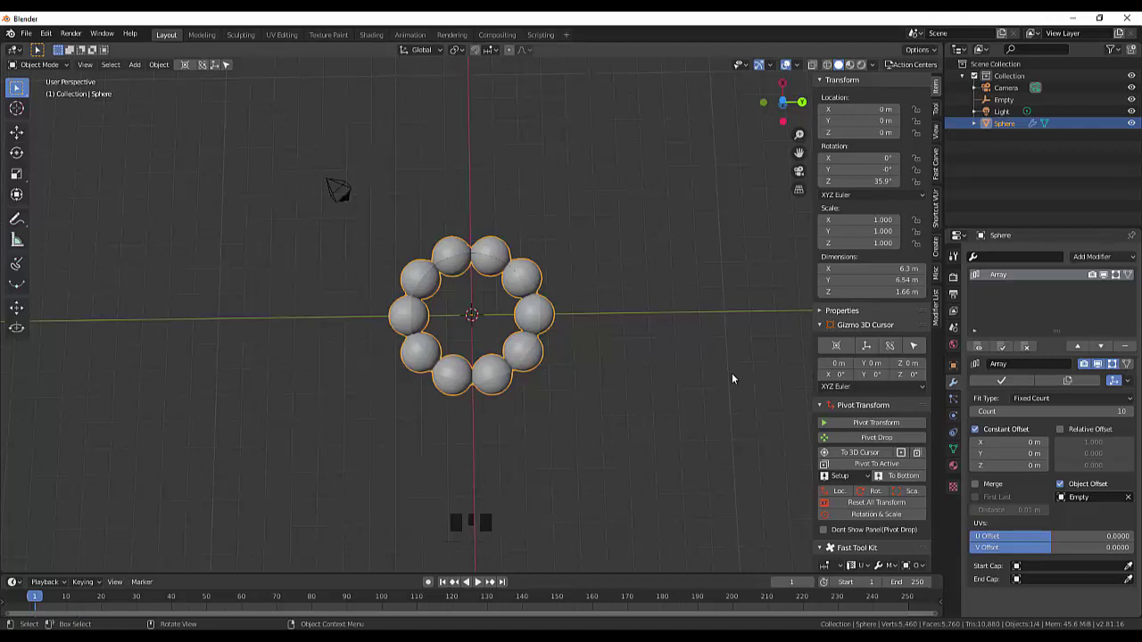
drag(1007, 380, 620, 373)
drag(620, 373, 630, 347)
scroll(up, 3)
drag(627, 348, 601, 349)
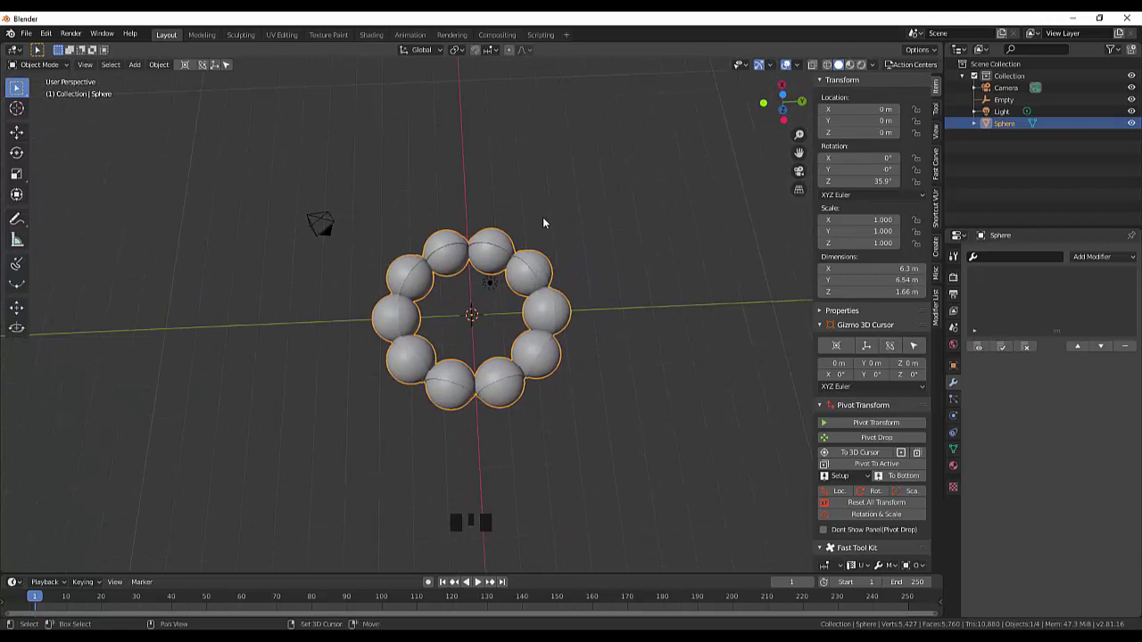
- Add a torus at the origin inside the ball ring and expand its Add Torus settings
key(shift+a)
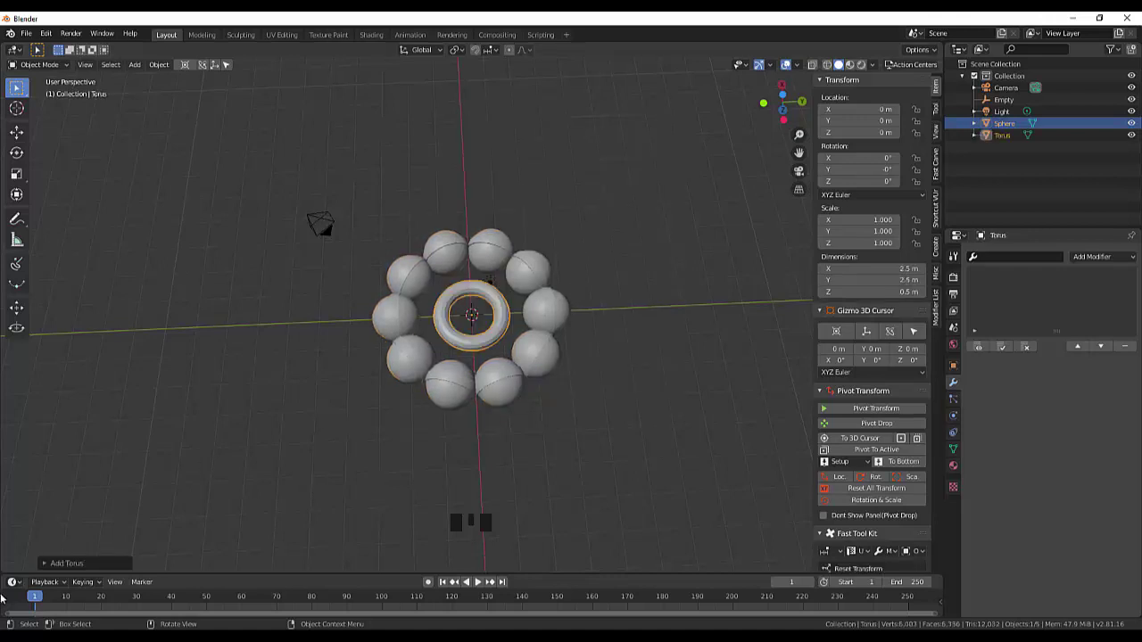
click(65, 572)
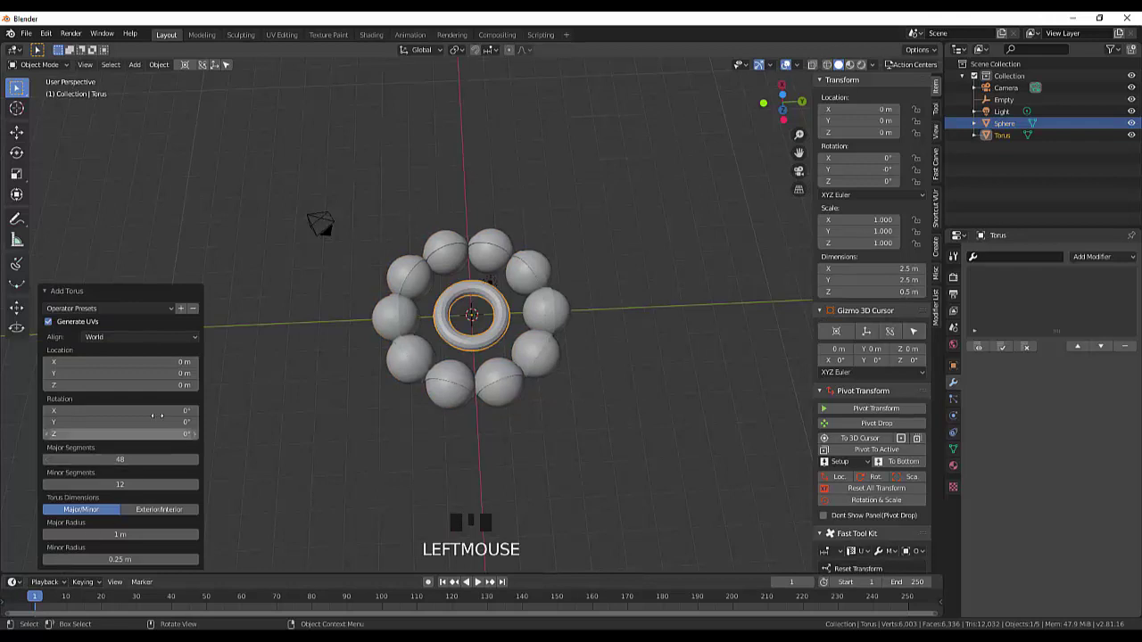
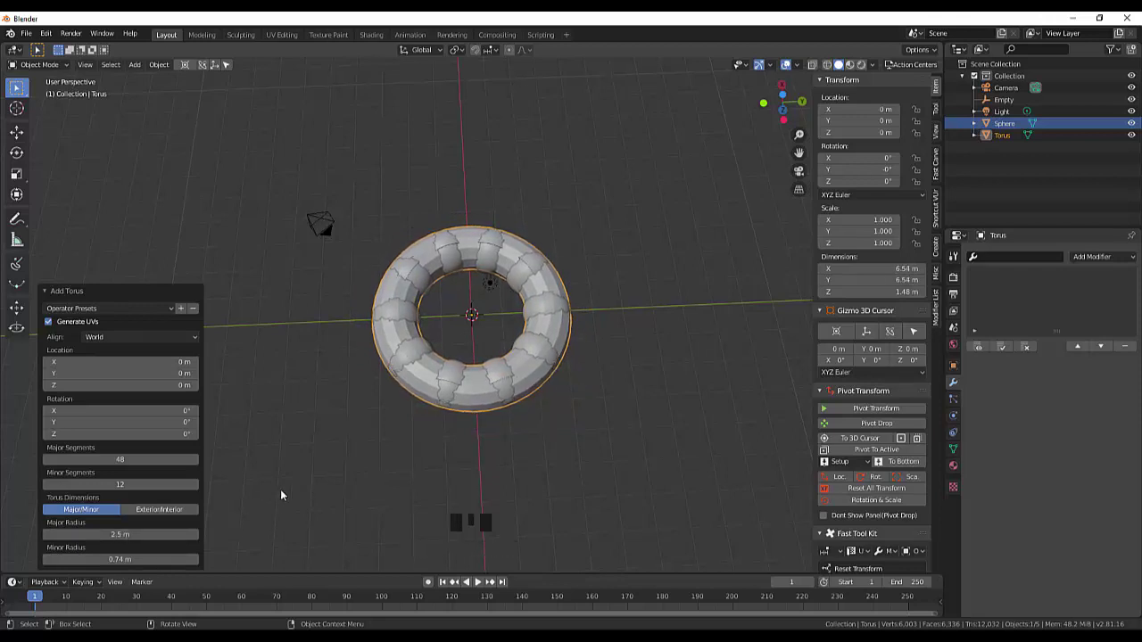
- Thicken the torus to a 0.77 m minor radius with 25 minor segments so it encloses the balls, then deselect it
drag(481, 489, 288, 458)
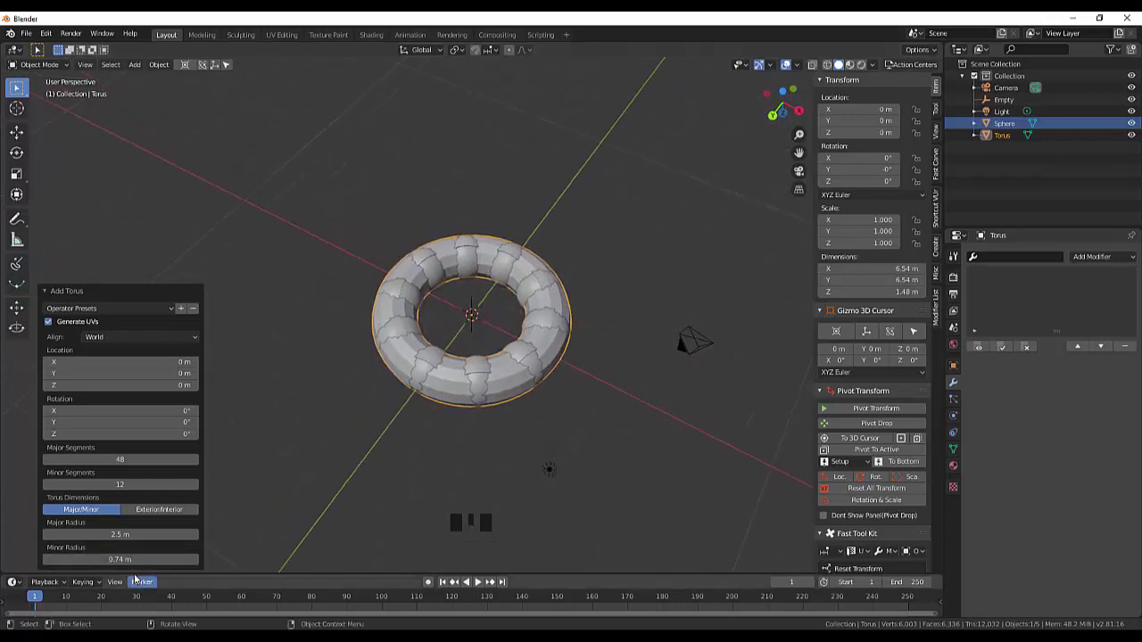
drag(197, 568, 219, 562)
drag(383, 484, 196, 540)
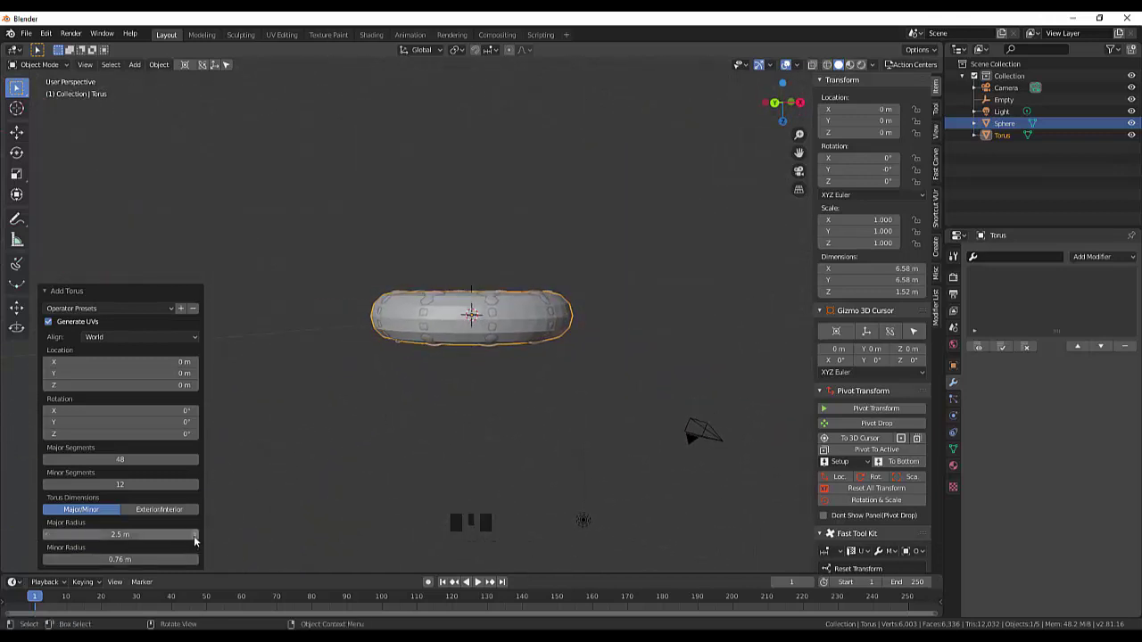
drag(196, 540, 198, 547)
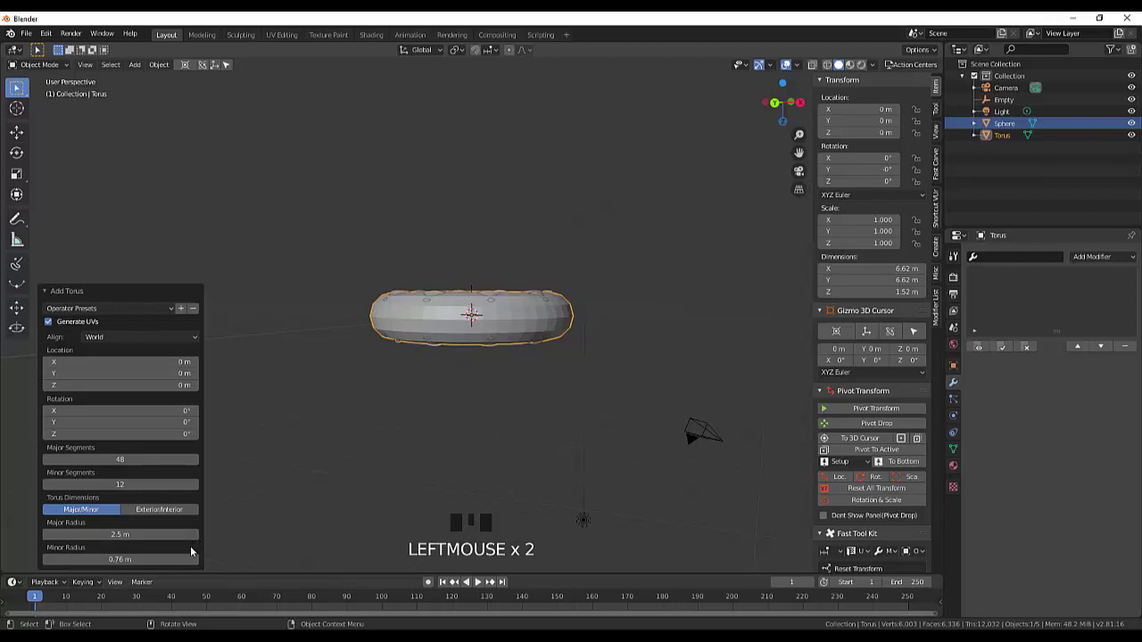
click(197, 565)
scroll(down, 3)
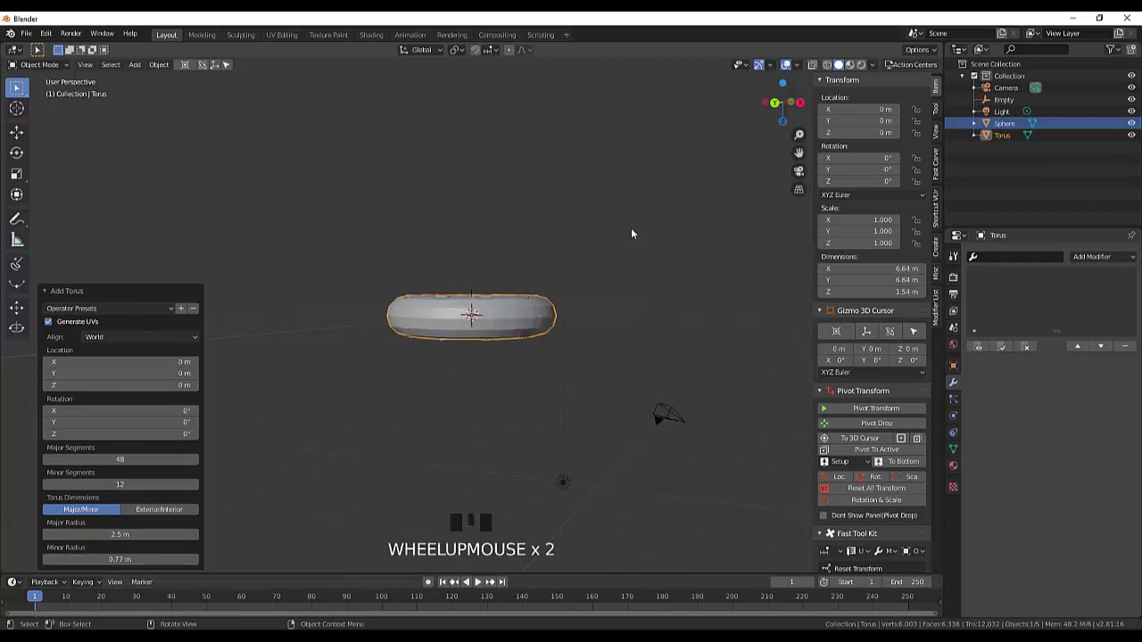
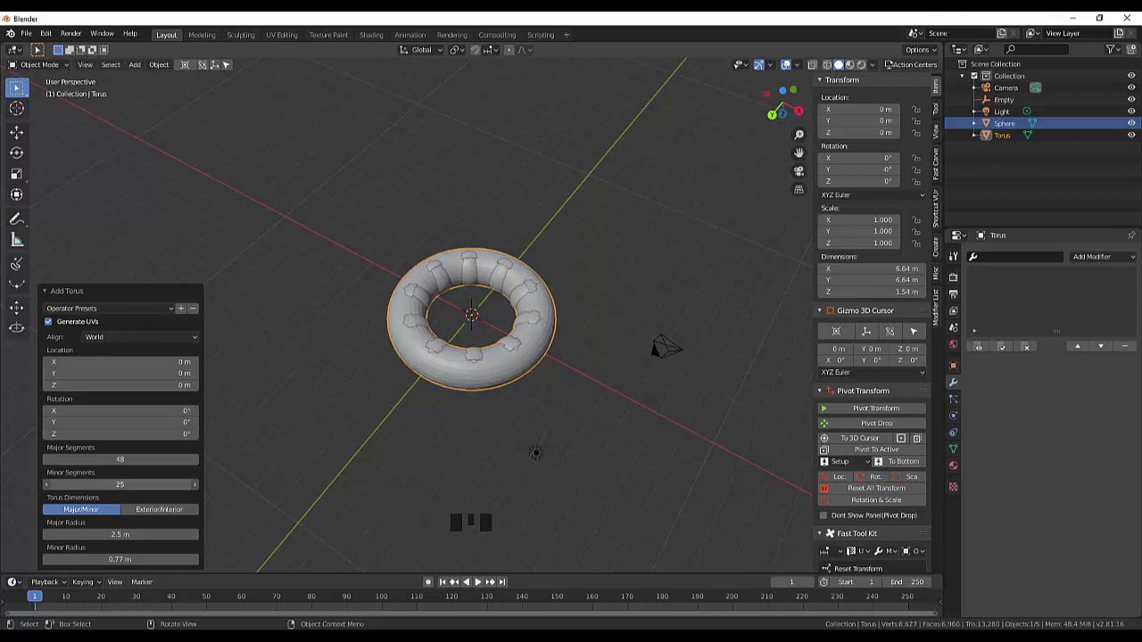
click(279, 440)
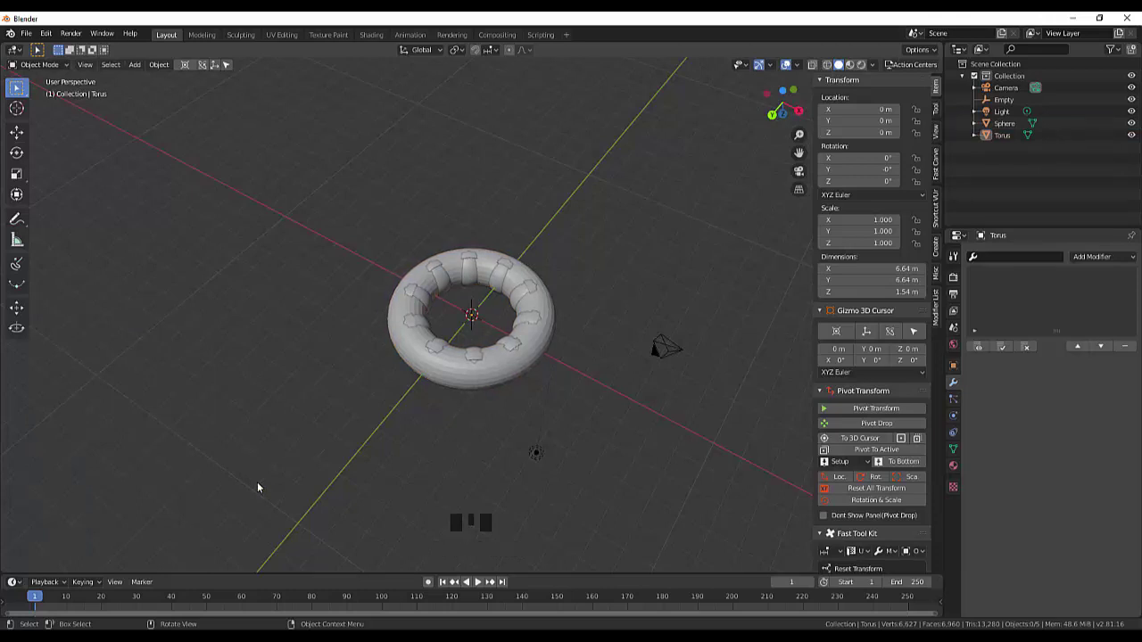
- Select the torus, save the bearing as roller.blend and add a 1 m radius, 2 m deep cylinder at the origin
click(511, 369)
drag(634, 258, 629, 209)
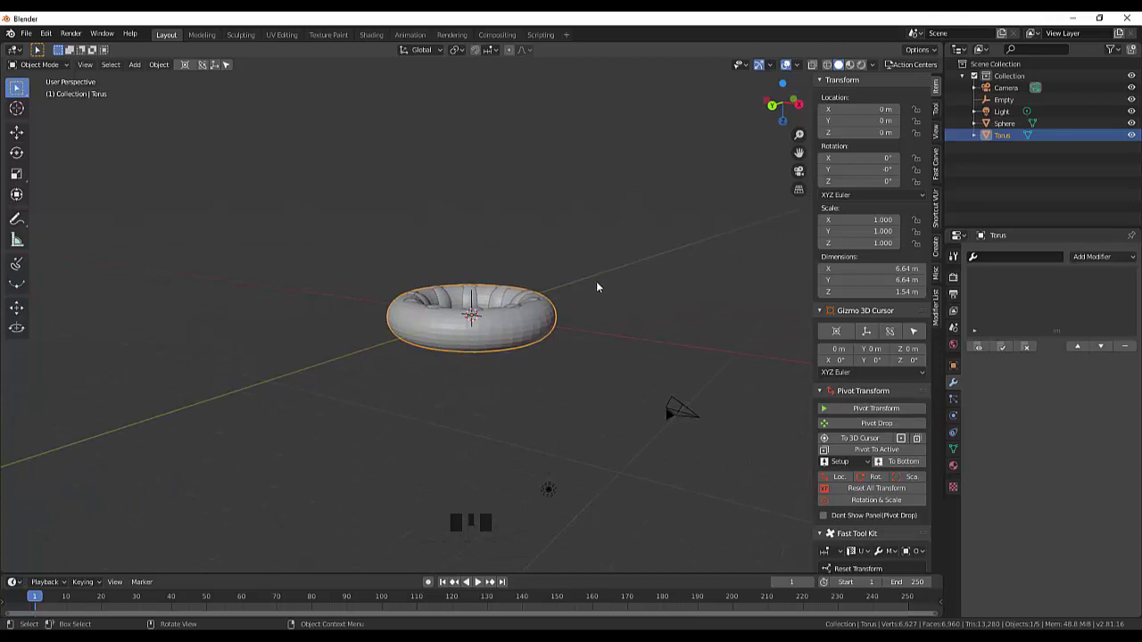
drag(603, 283, 596, 306)
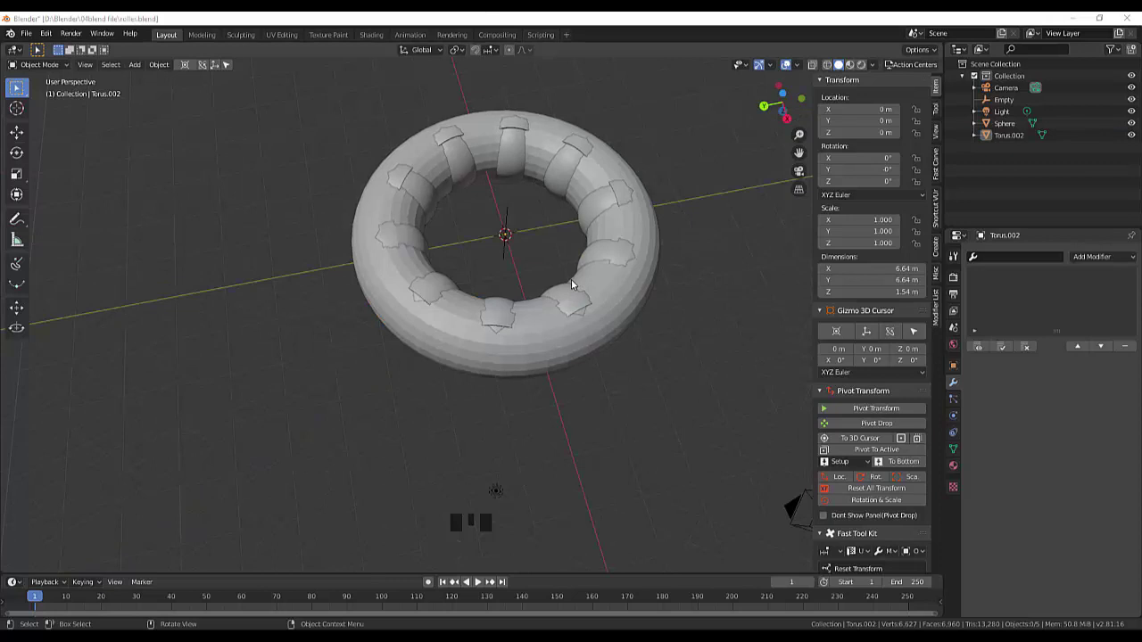
click(681, 189)
- Scale the cylinder along Z into a flat disc about 7.04 m across and 1.74 m tall
key(shift+a)
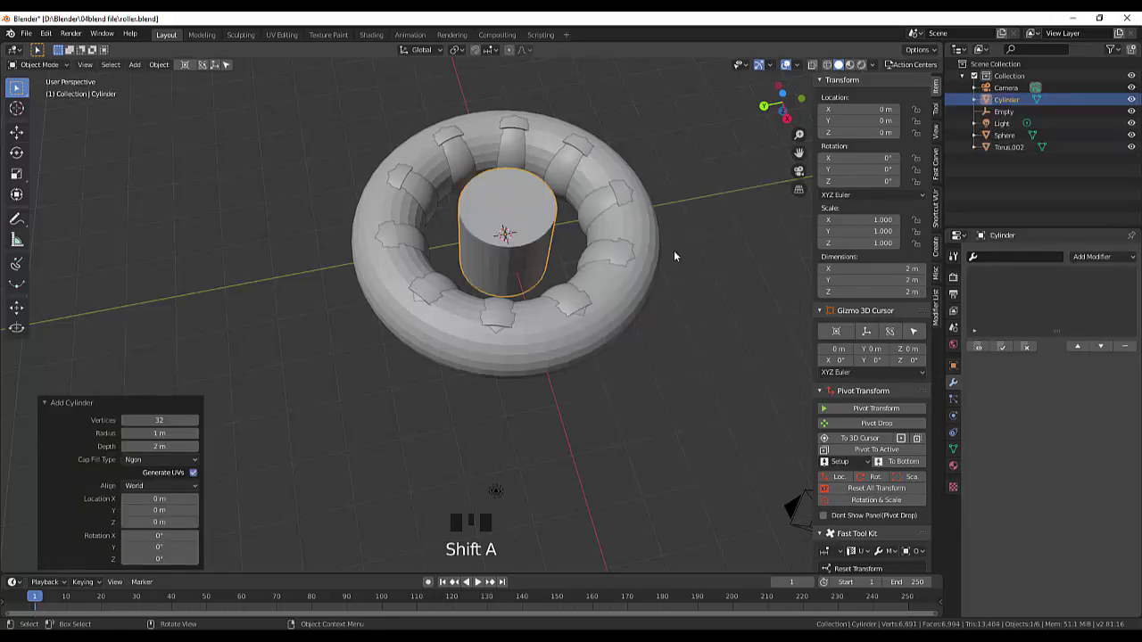
scroll(down, 3)
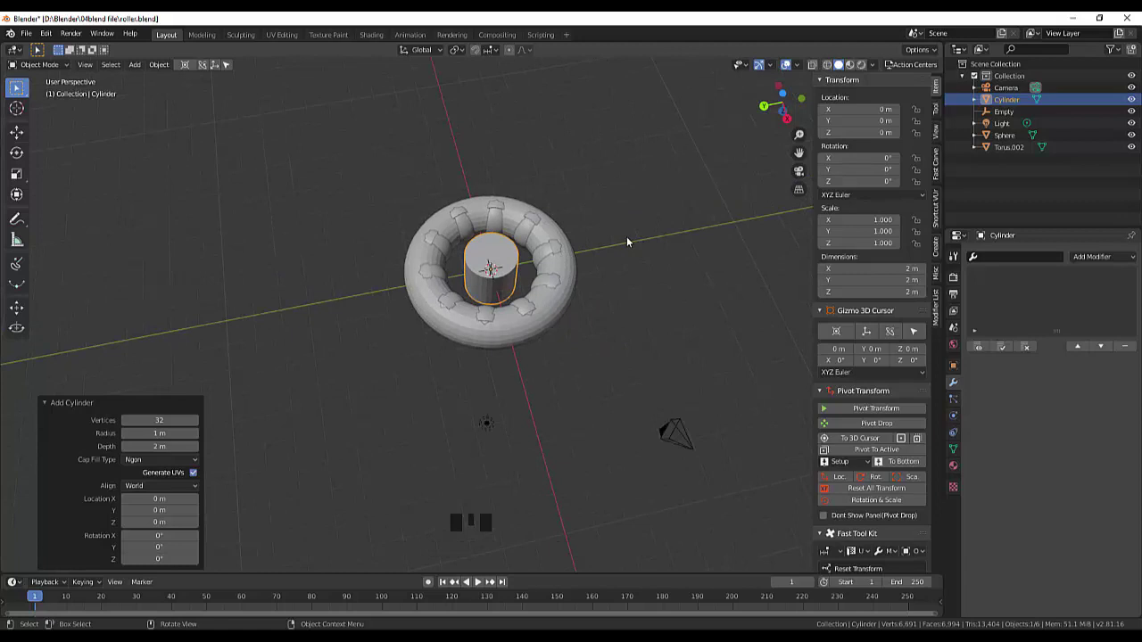
key(KP_7)
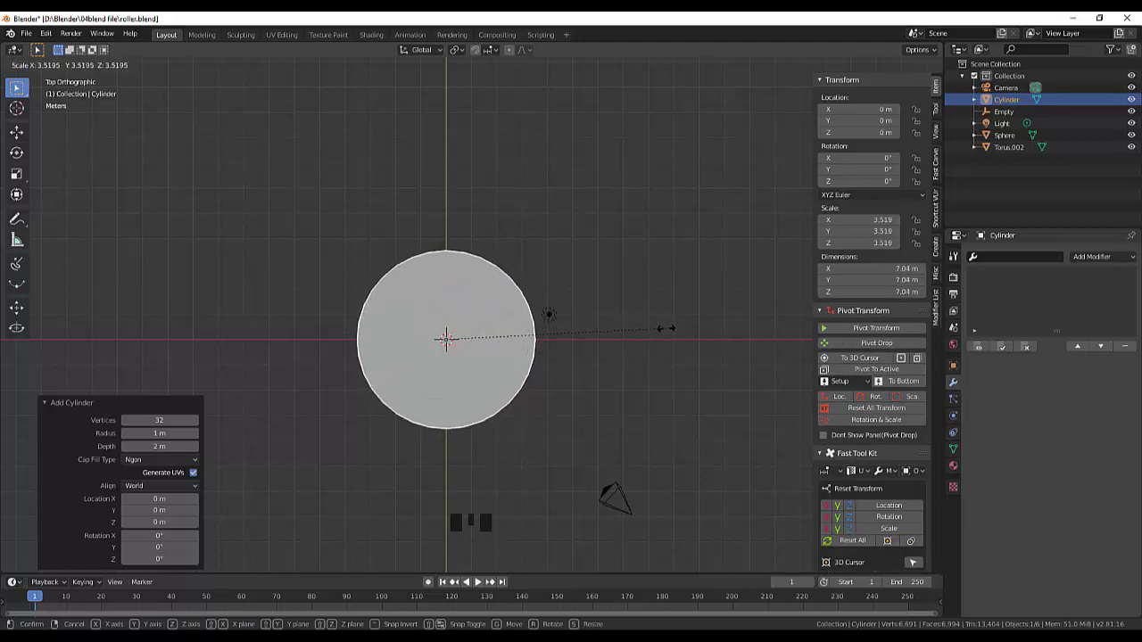
drag(554, 391, 503, 333)
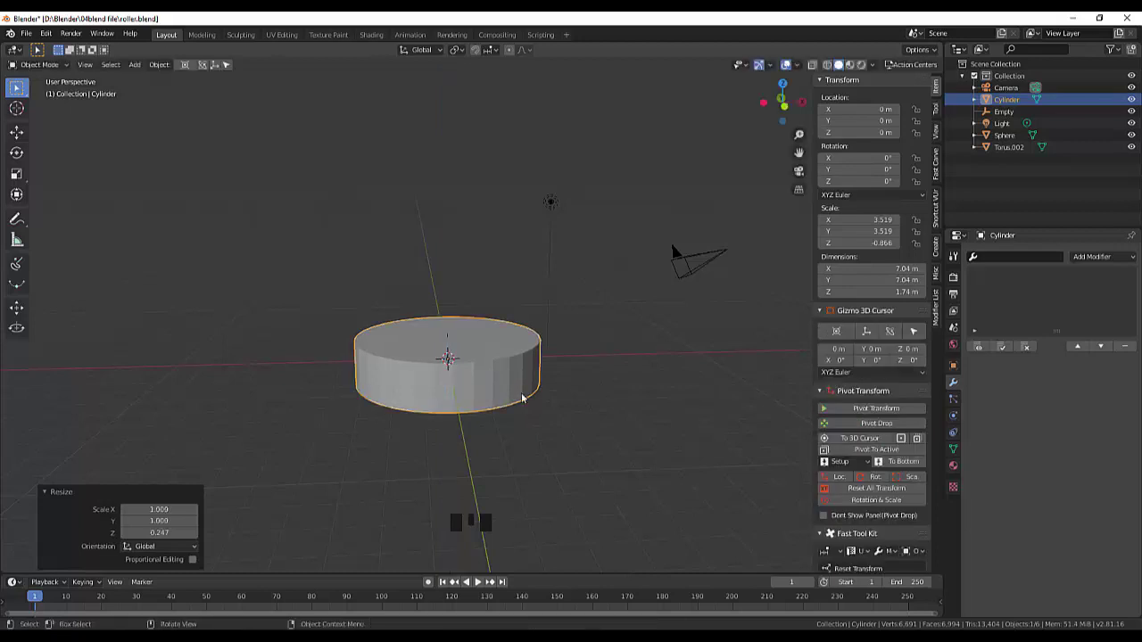
drag(555, 403, 509, 368)
click(508, 368)
drag(39, 67, 522, 352)
click(477, 379)
drag(626, 372, 494, 388)
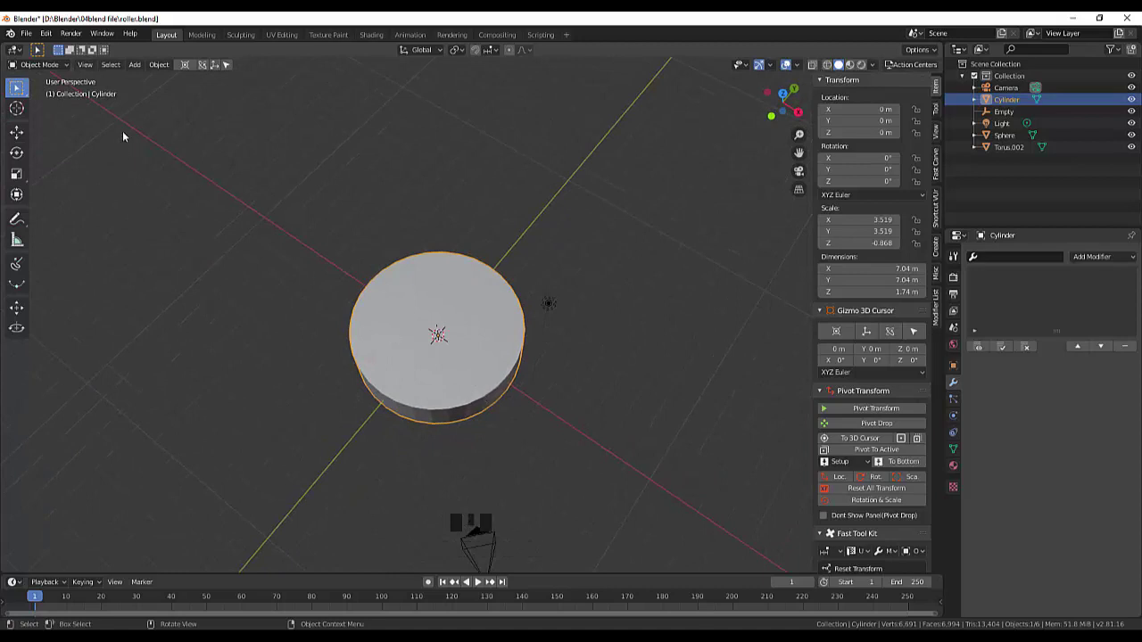
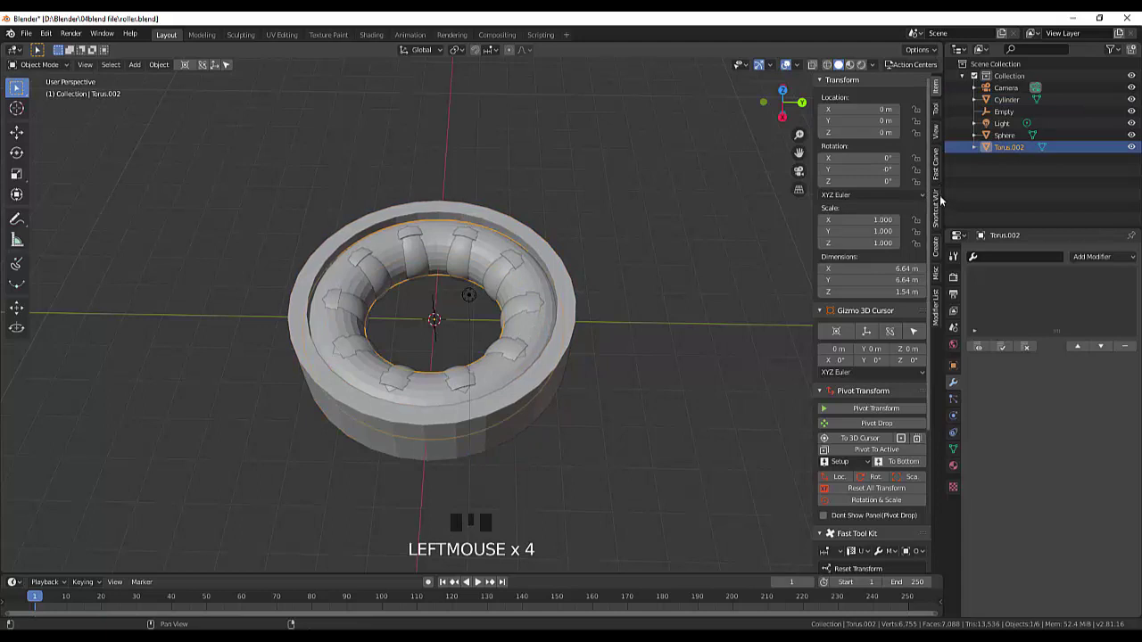
- In Fast Carve, cut the torus from the cylinder as a Difference with Delete after apply, forming the ball groove
click(939, 177)
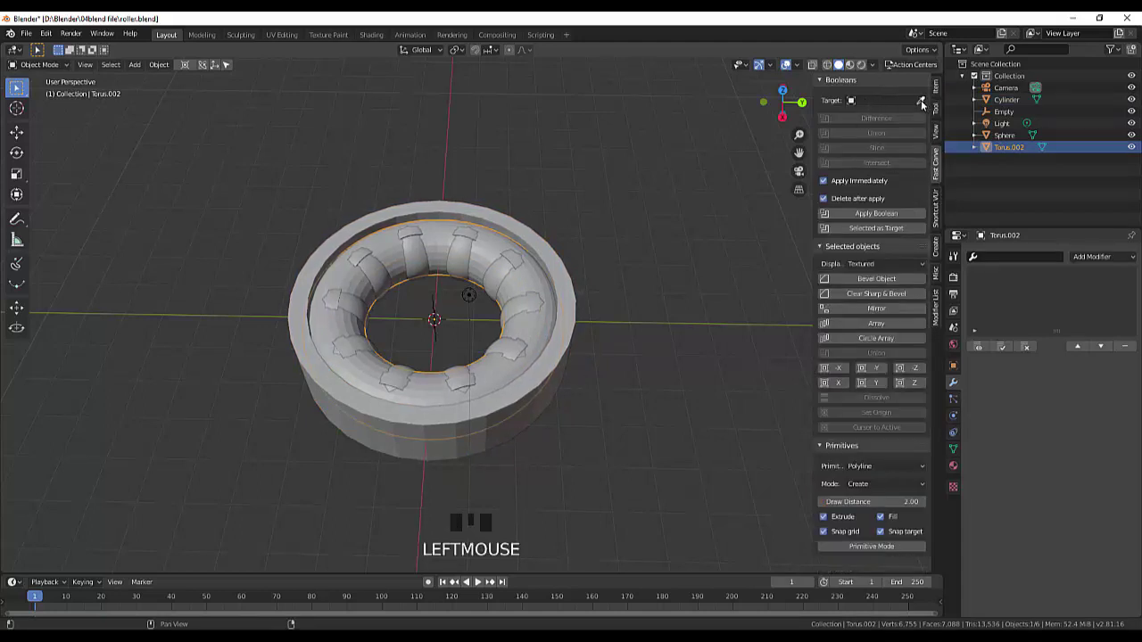
click(924, 103)
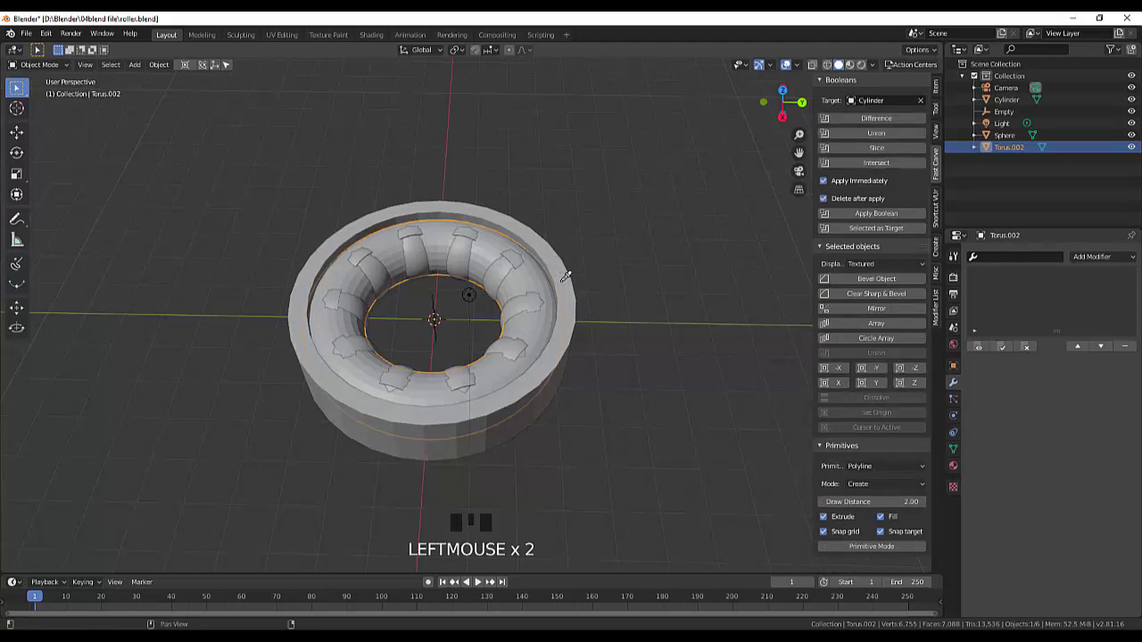
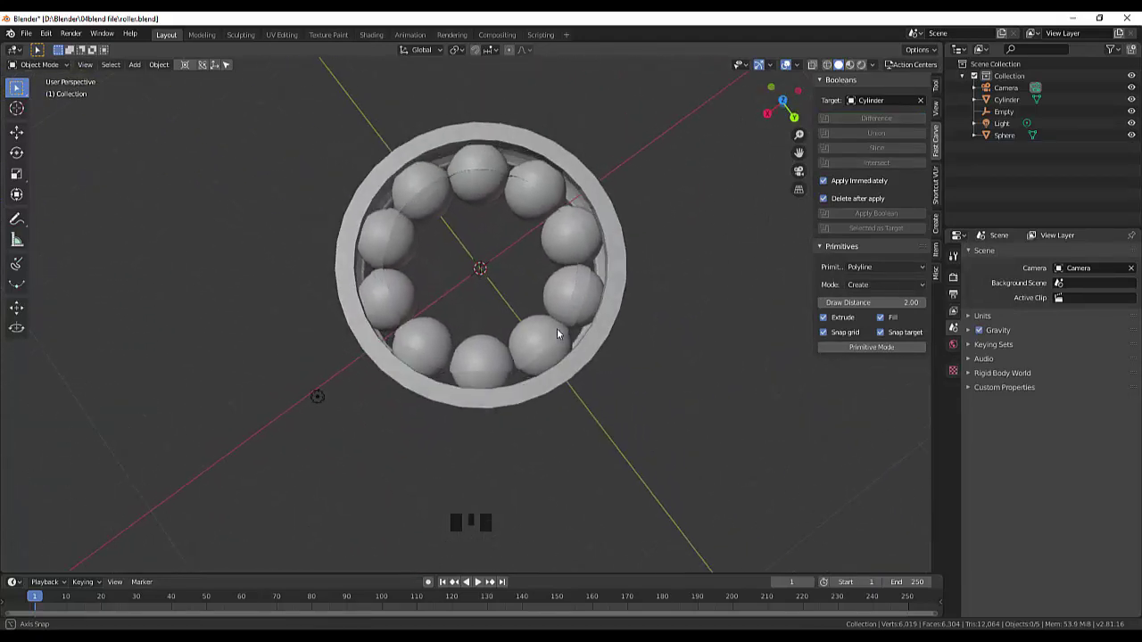
scroll(up, 3)
drag(519, 194, 614, 133)
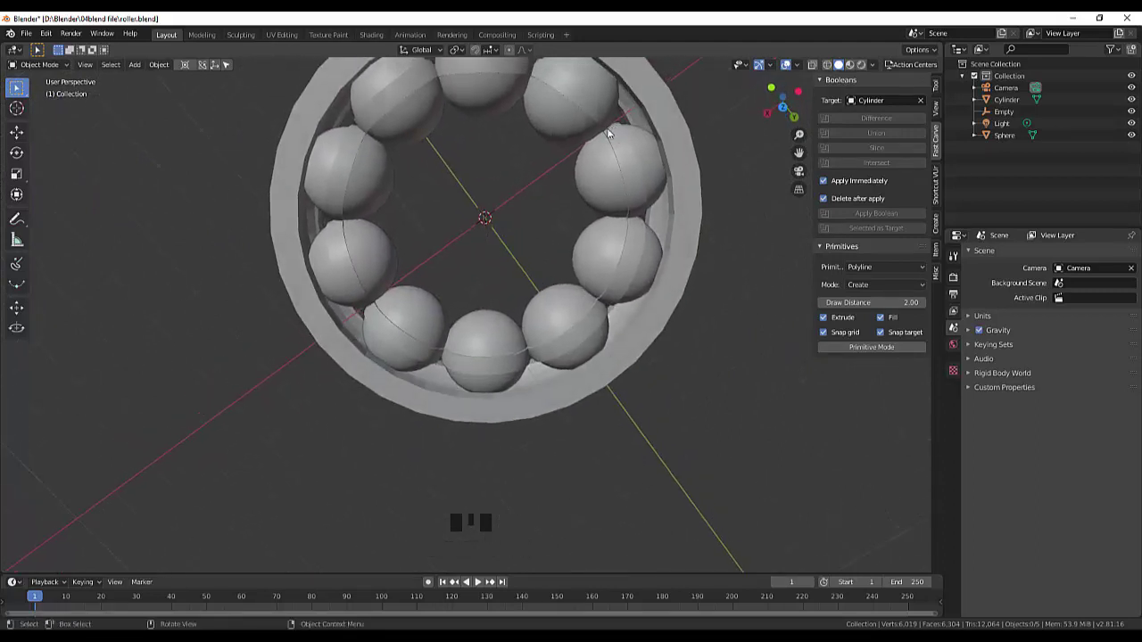
scroll(down, 3)
- Inspect the groove around the balls from several angles and select the grooved outer ring
drag(597, 216, 606, 192)
scroll(up, 3)
drag(606, 200, 599, 249)
scroll(down, 3)
drag(605, 240, 531, 416)
click(532, 416)
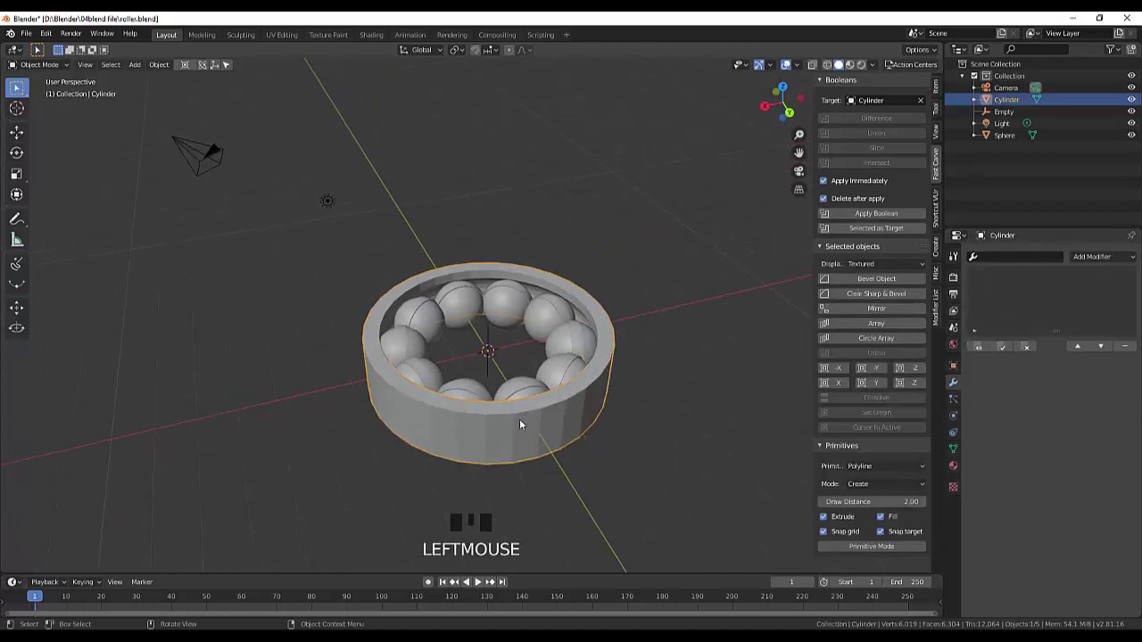
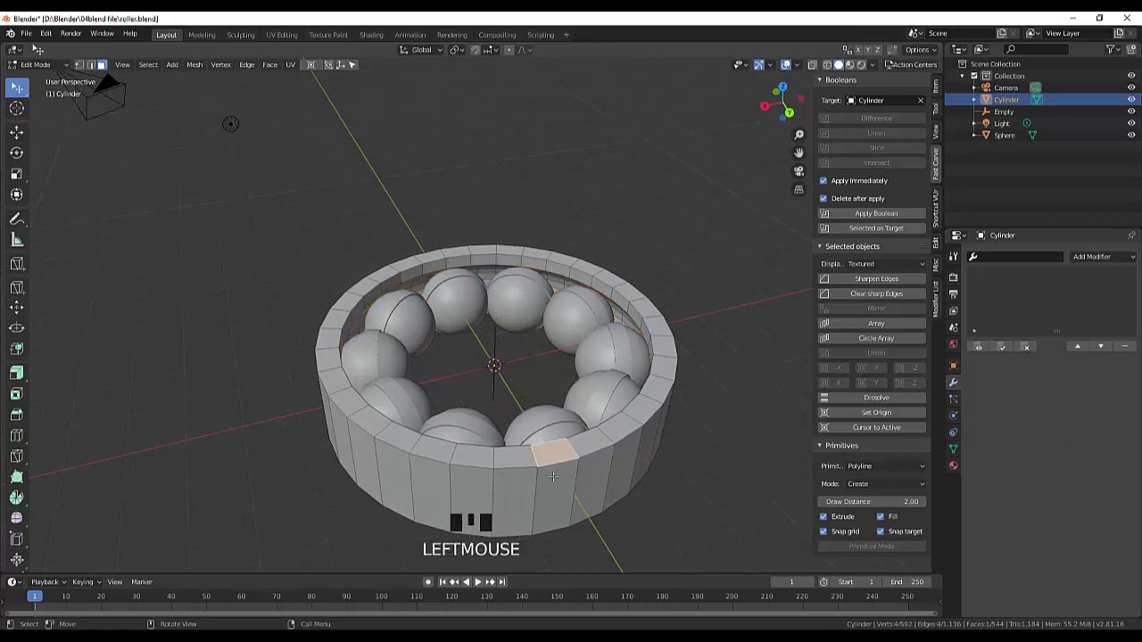
- In Edit Mode, pick a single face on the outer ring's wall
click(95, 65)
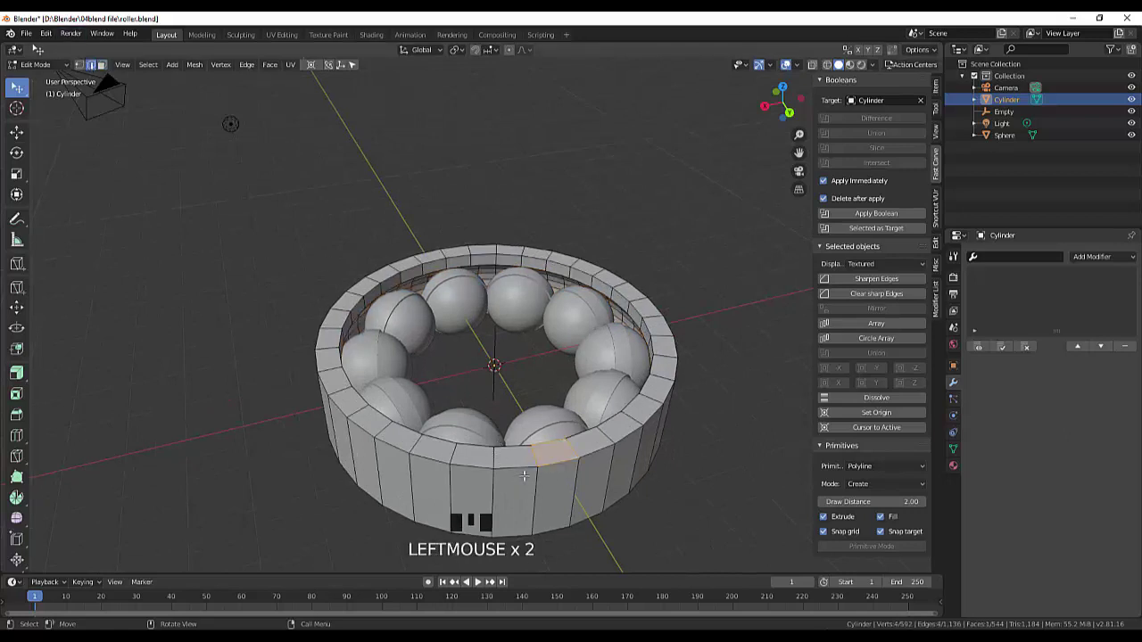
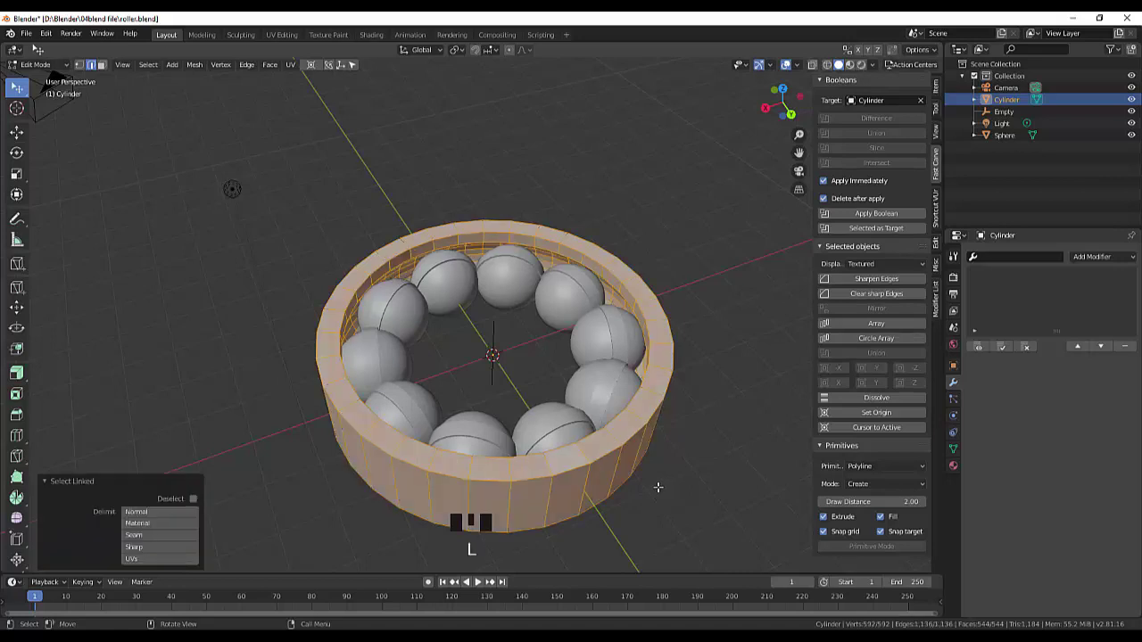
- Reset the ring's transforms from the Item tab and add a second band of wall geometry to its mesh
click(942, 86)
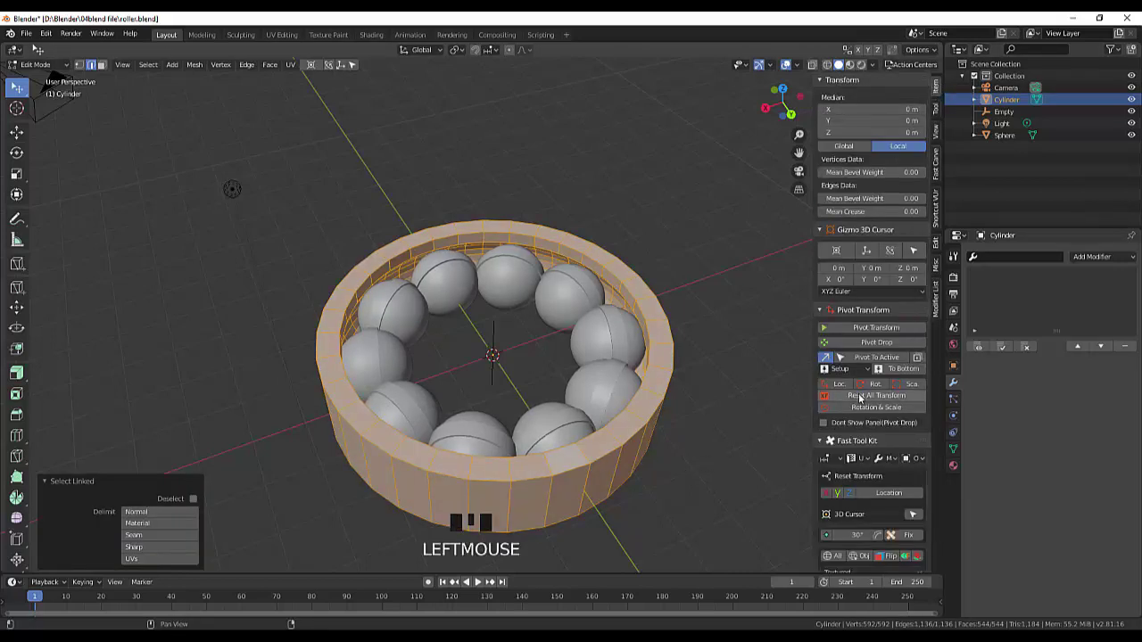
click(864, 396)
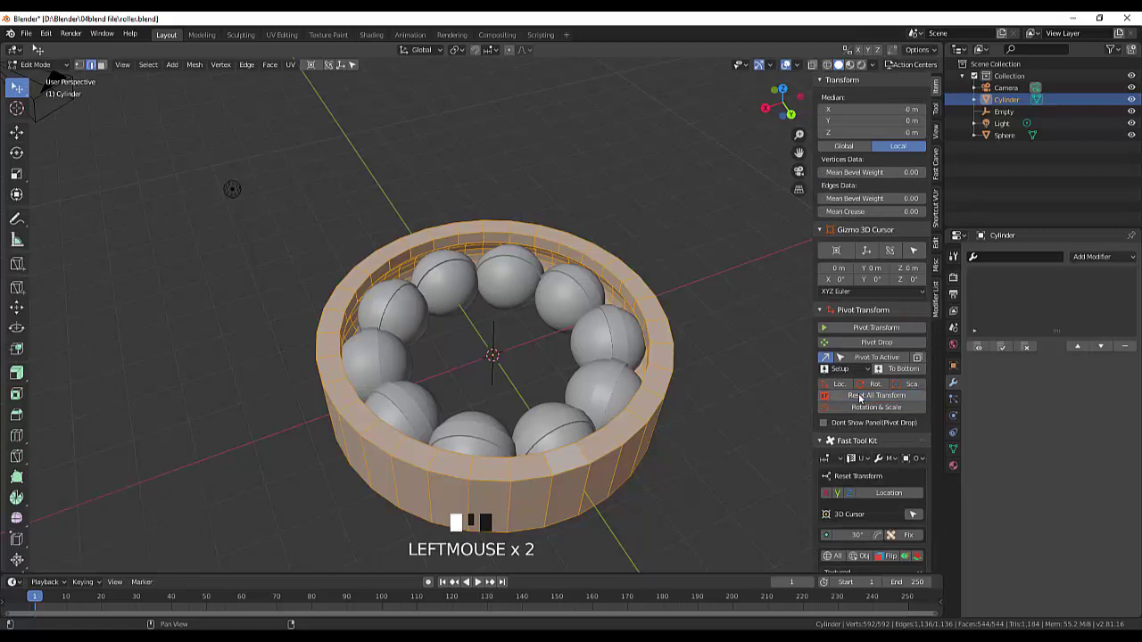
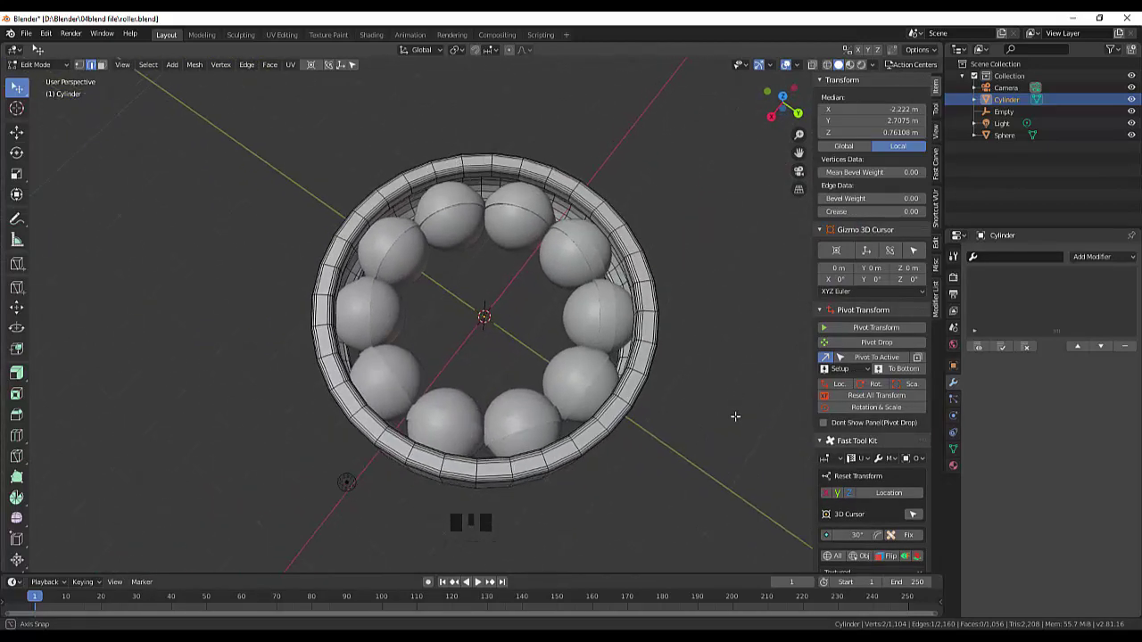
scroll(up, 3)
scroll(down, 3)
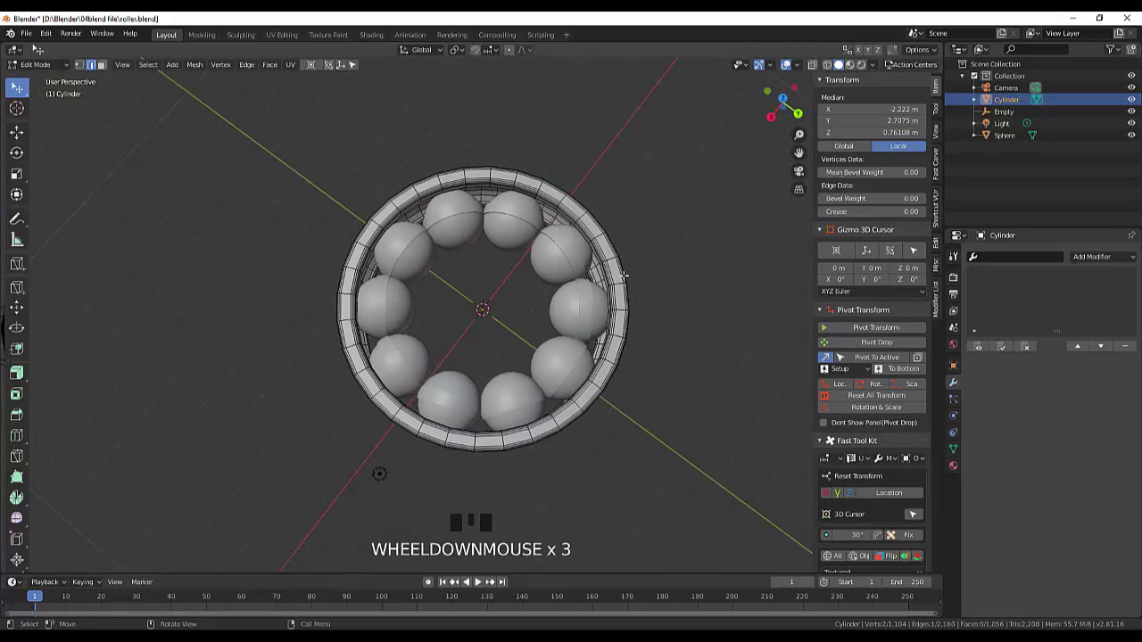
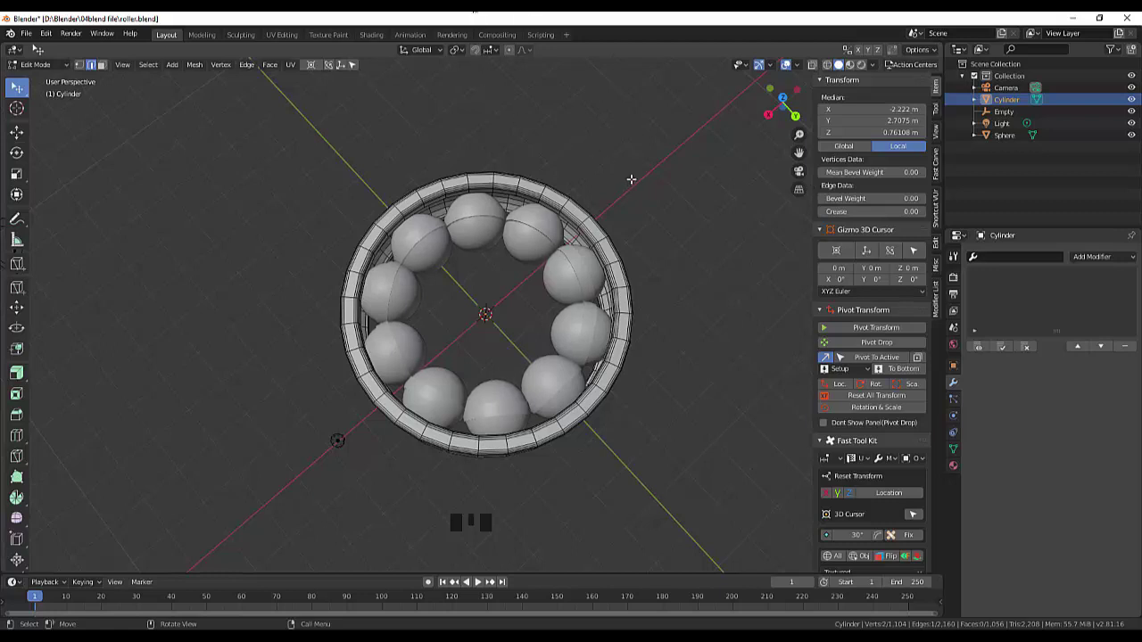
- Add a torus with Shift+A, then undo repeatedly until the ring is back to its earlier mesh
key(shift+a)
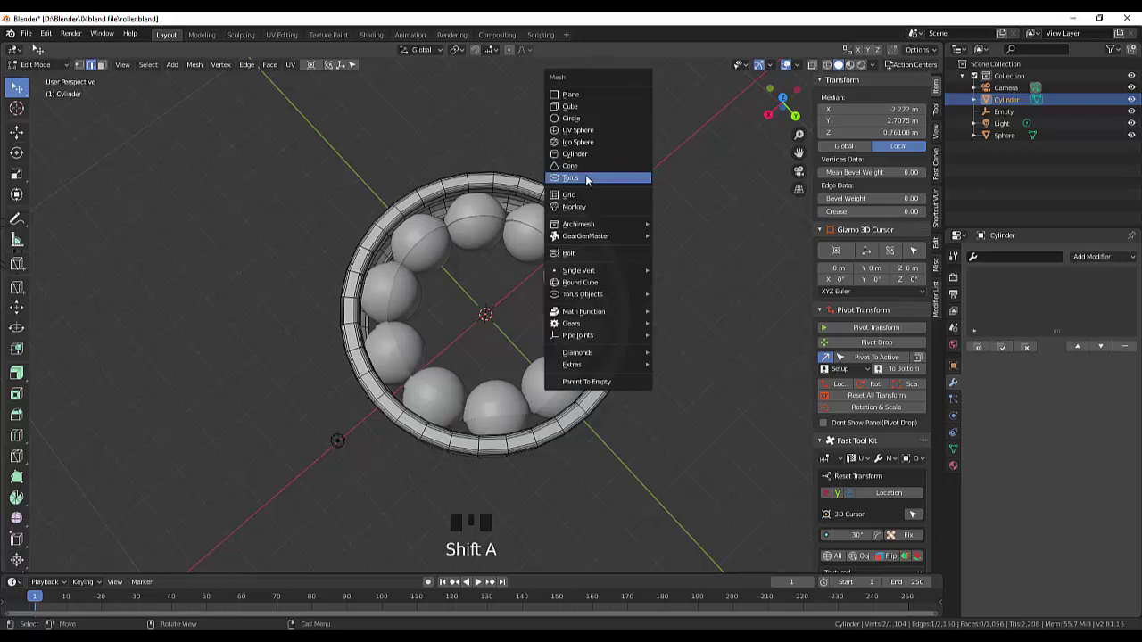
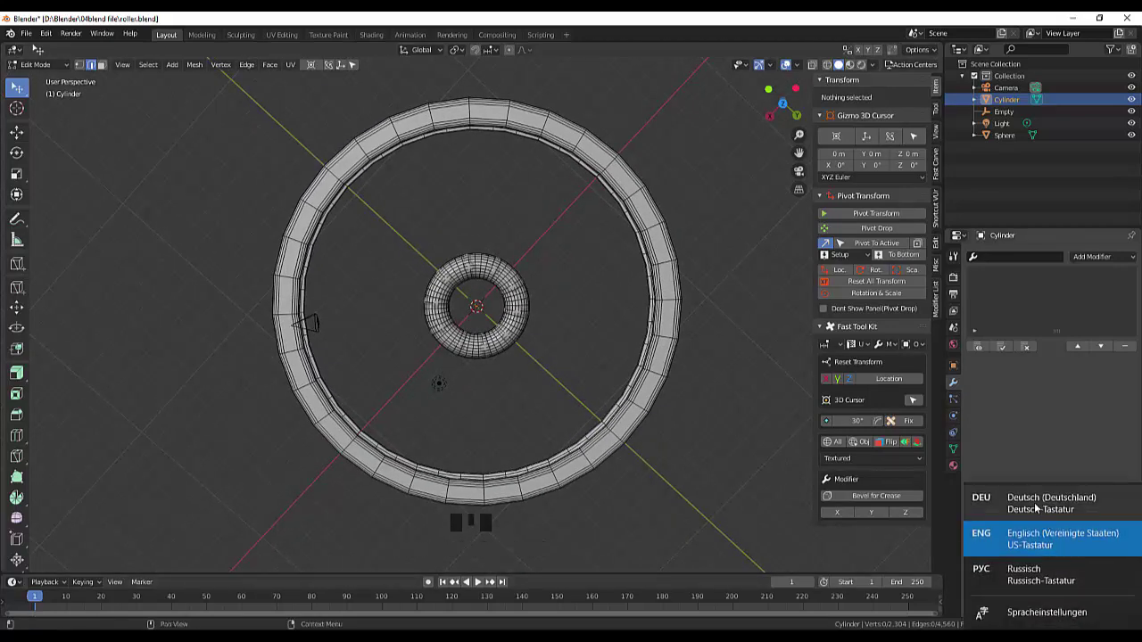
key(ctrl+z)
key(ctrl+z)
key(ctrl+z)
key(ctrl+z)
key(ctrl+z)
key(ctrl+z)
key(ctrl+z)
key(ctrl+z)
key(ctrl+z)
key(ctrl+z)
key(ctrl+z)
key(ctrl+z)
key(ctrl+z)
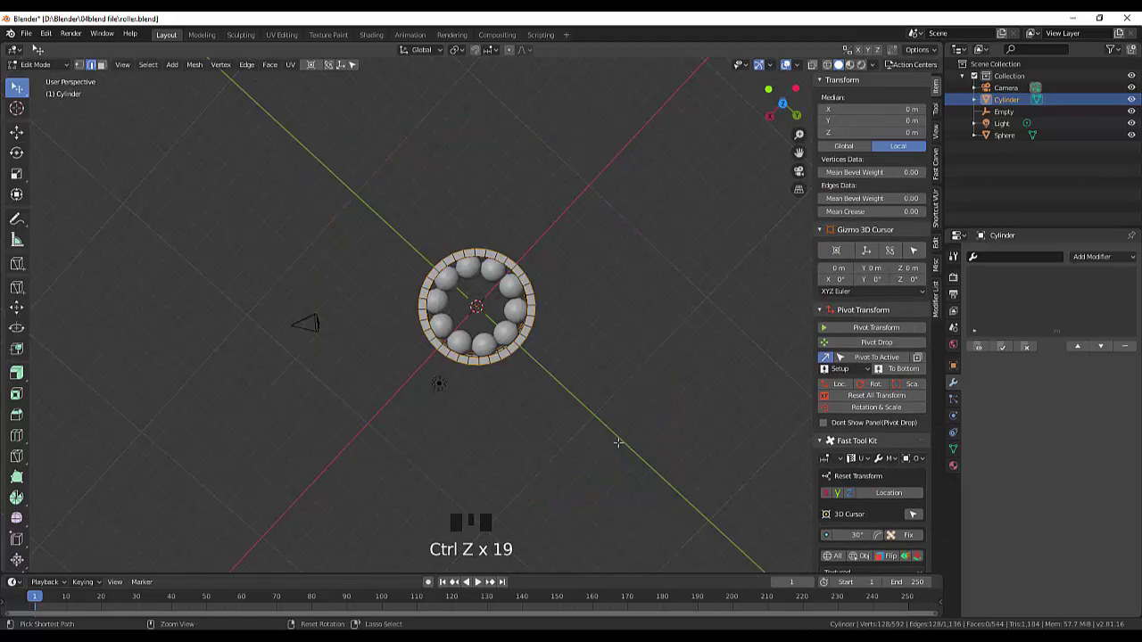
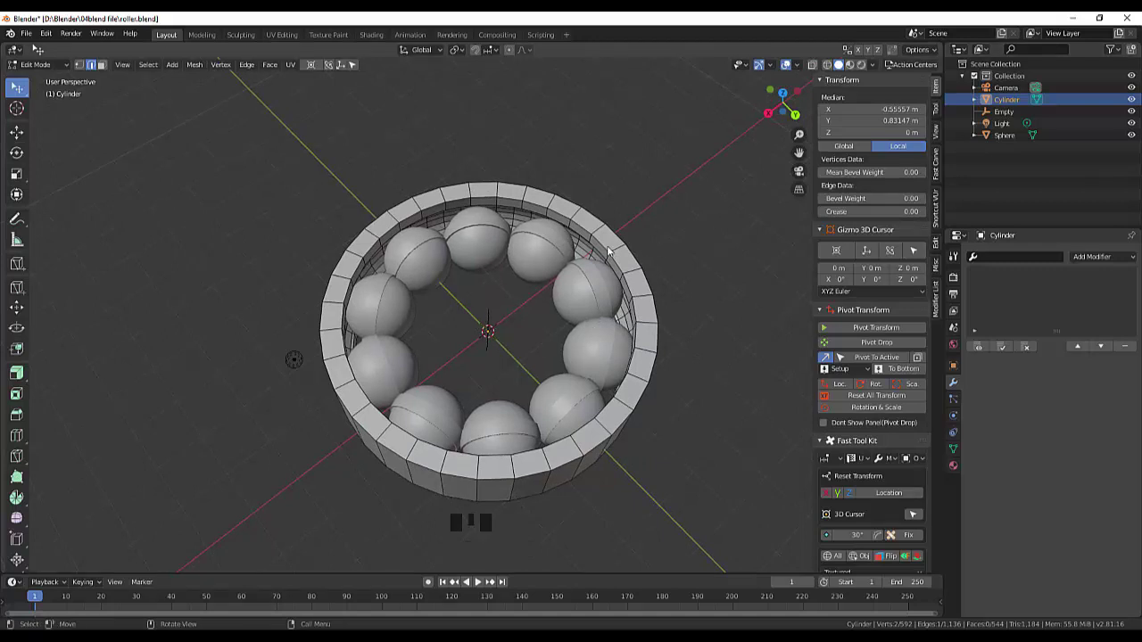
- Add a 2.5 m major, 0.77 m minor torus to the ring's mesh in Edit Mode and return to Object Mode
key(shift+a)
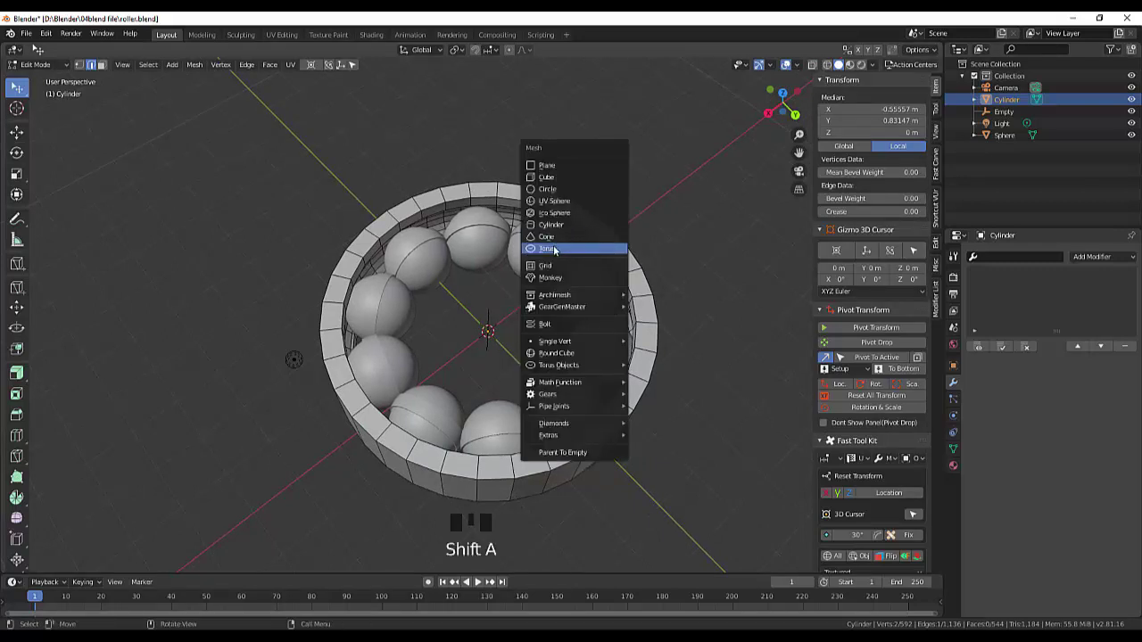
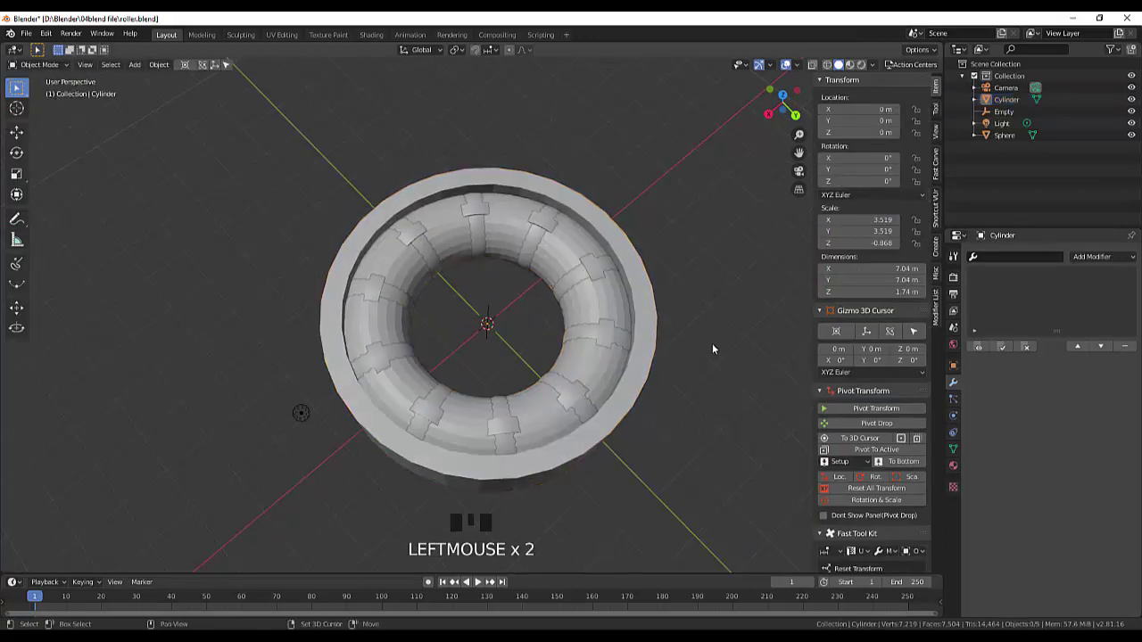
key(shift+a)
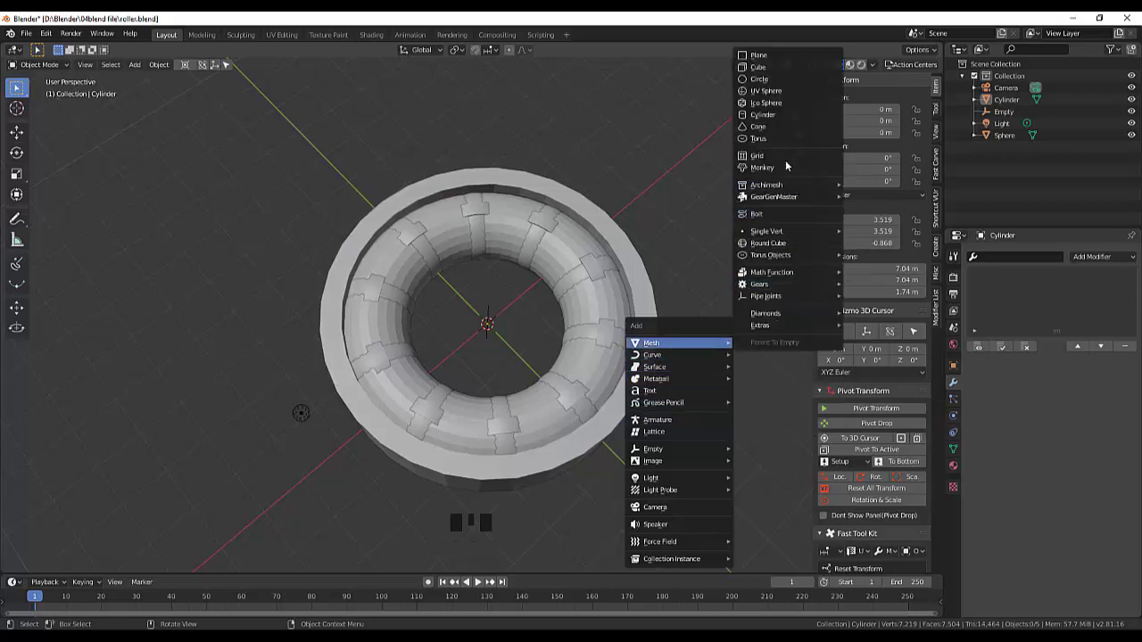
- Add a centre cylinder and scale it to about 4.14 m wide and 1.57 m tall as the inner race
drag(691, 257, 546, 376)
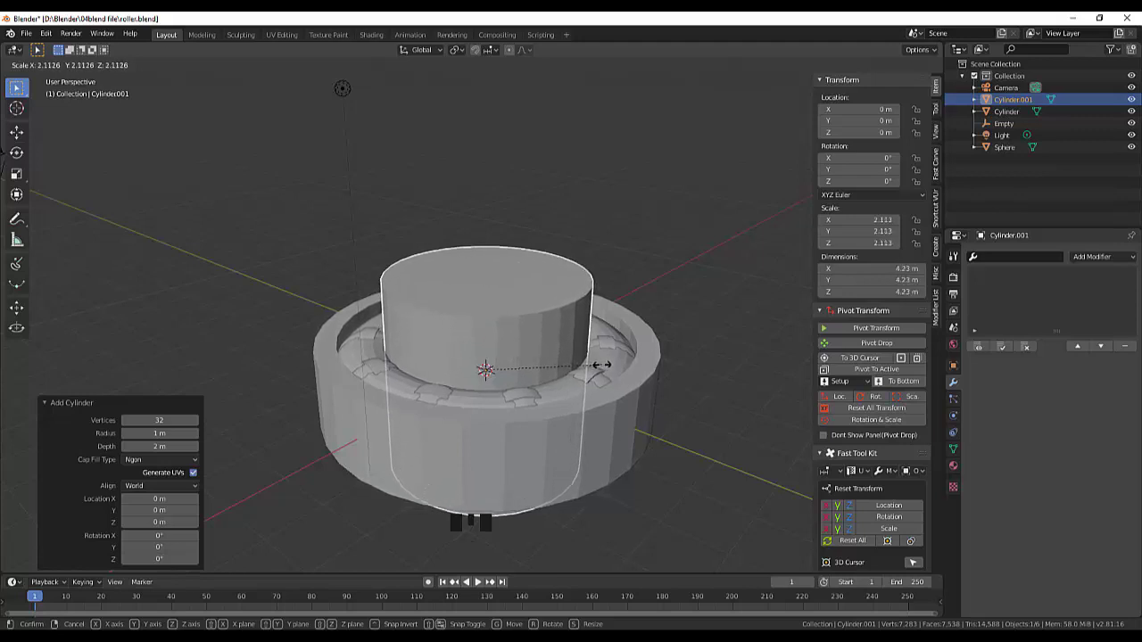
drag(655, 308, 533, 292)
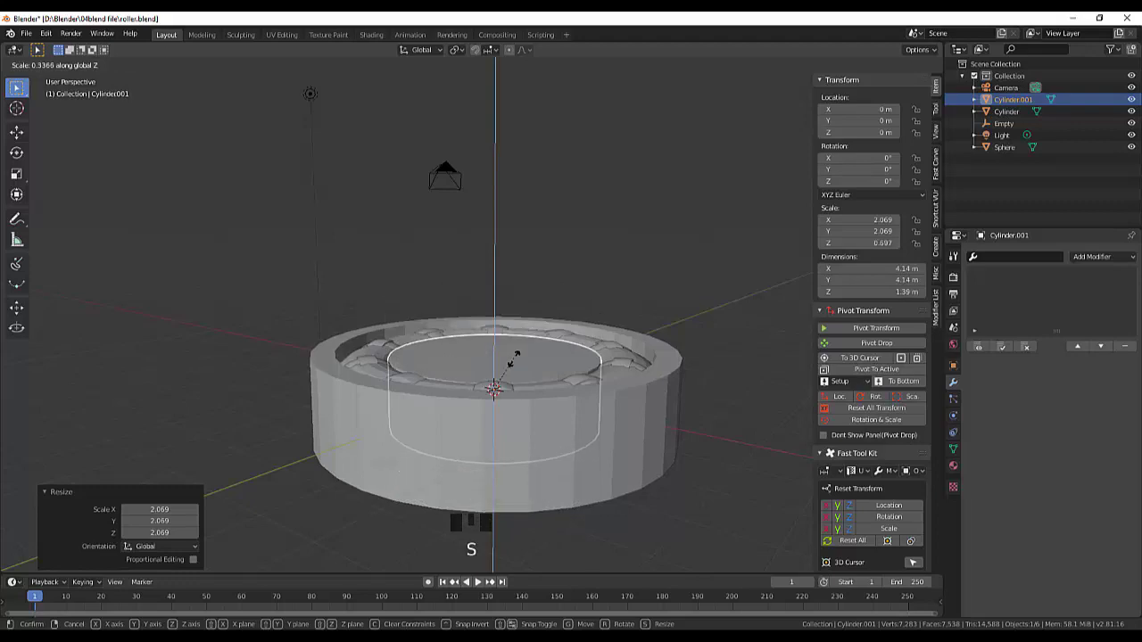
drag(592, 323, 437, 343)
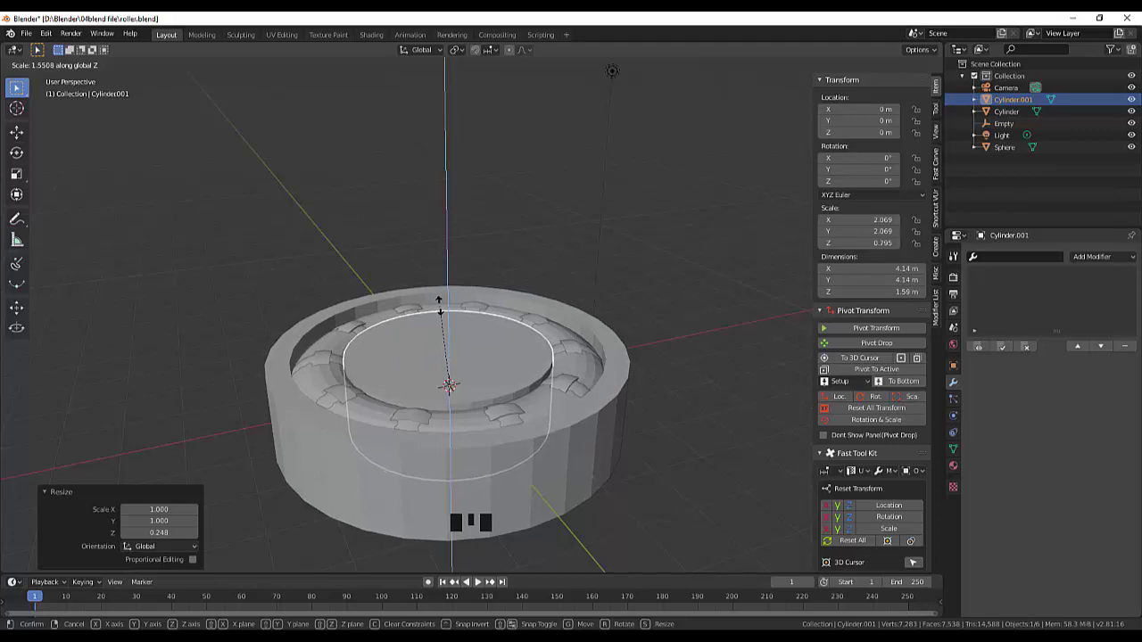
drag(642, 313, 620, 386)
drag(634, 368, 514, 404)
click(514, 404)
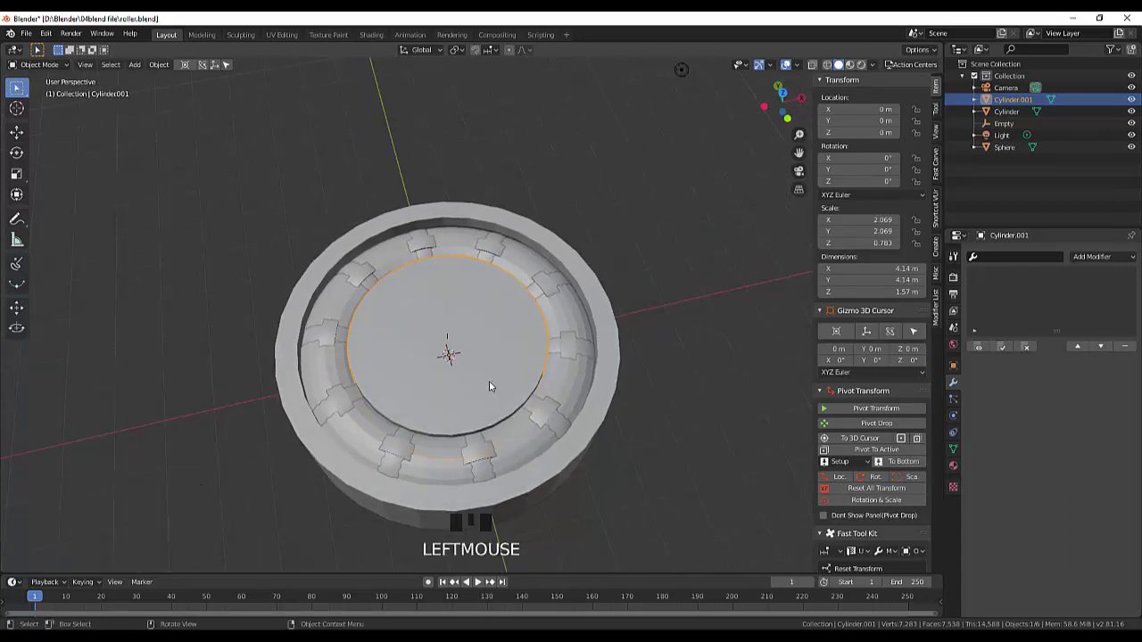
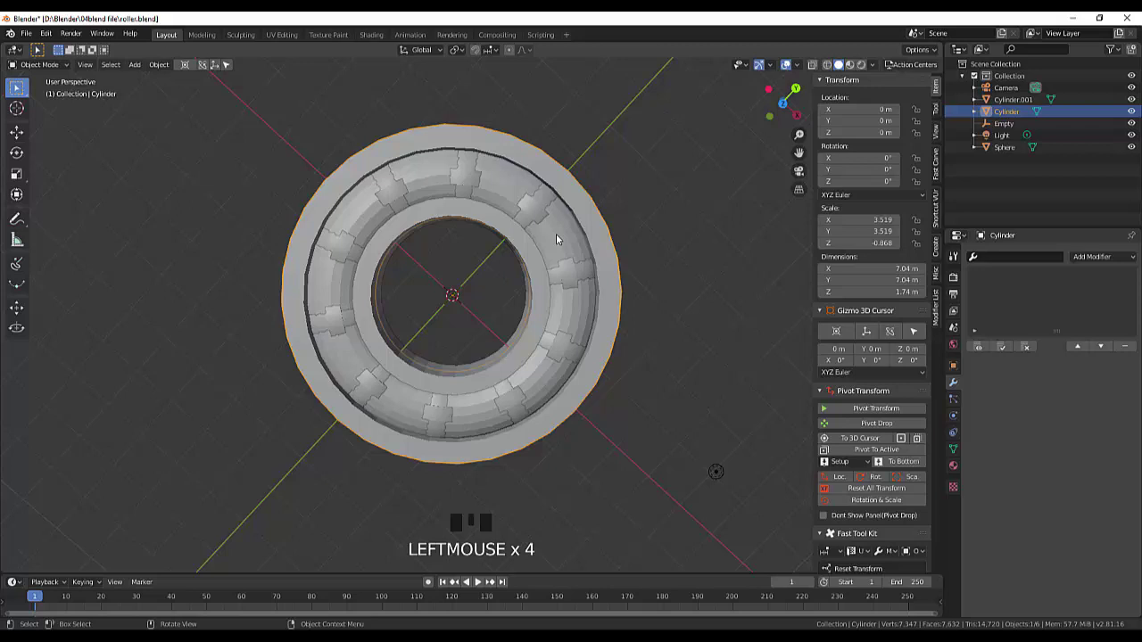
- Duplicate the race and ball as Cylinder.002 and Sphere.001 and select the outer race with the balls
click(563, 246)
click(566, 319)
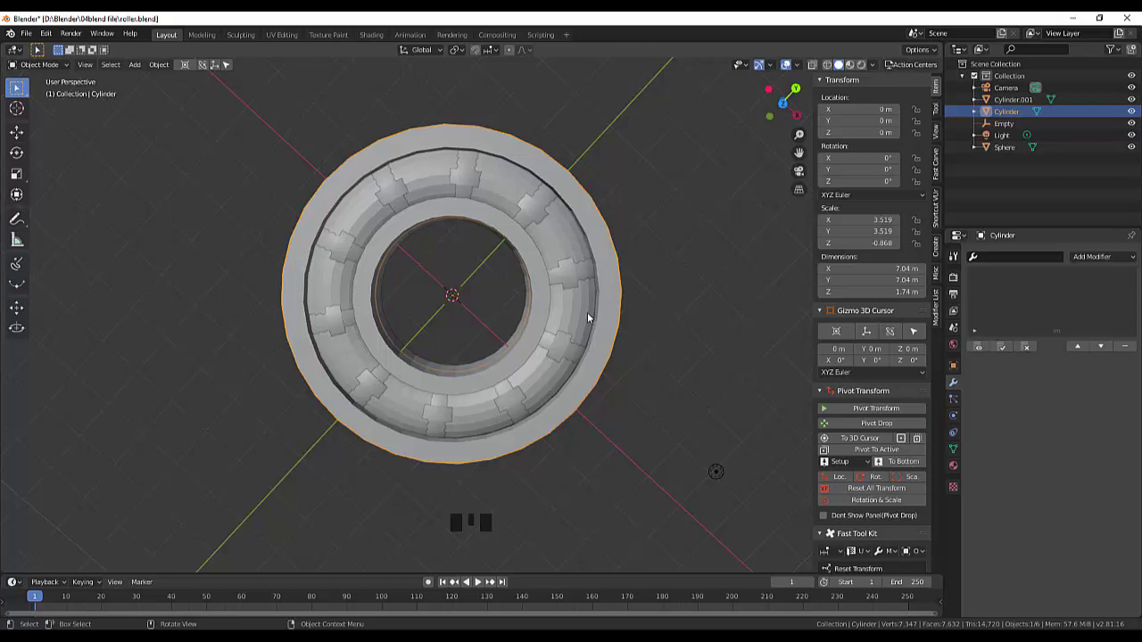
drag(648, 313, 549, 397)
click(549, 396)
click(552, 405)
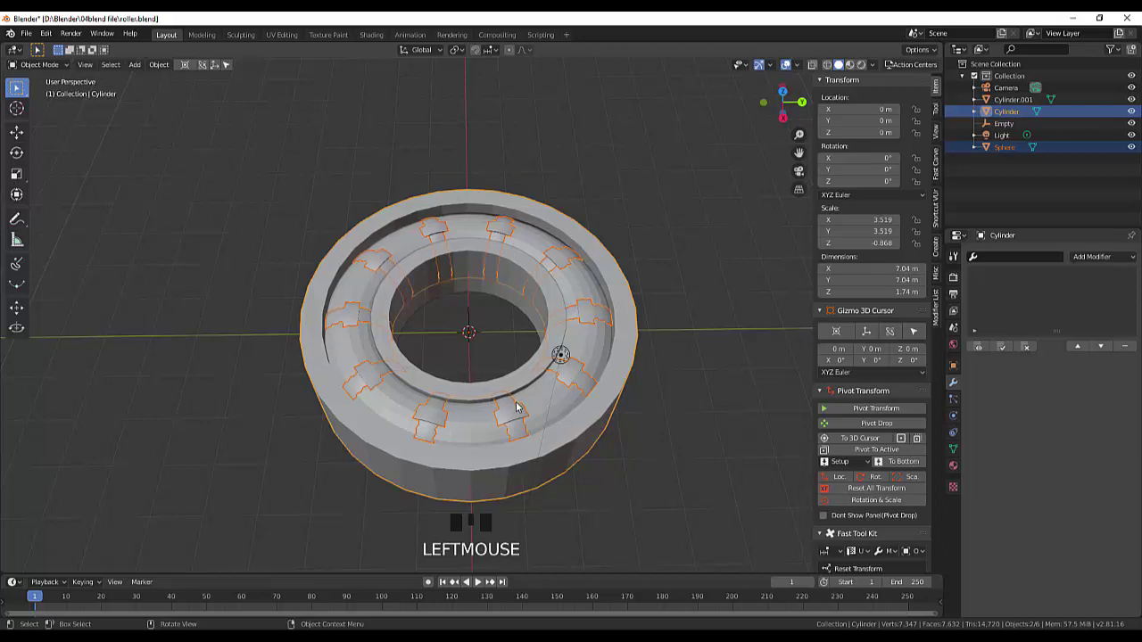
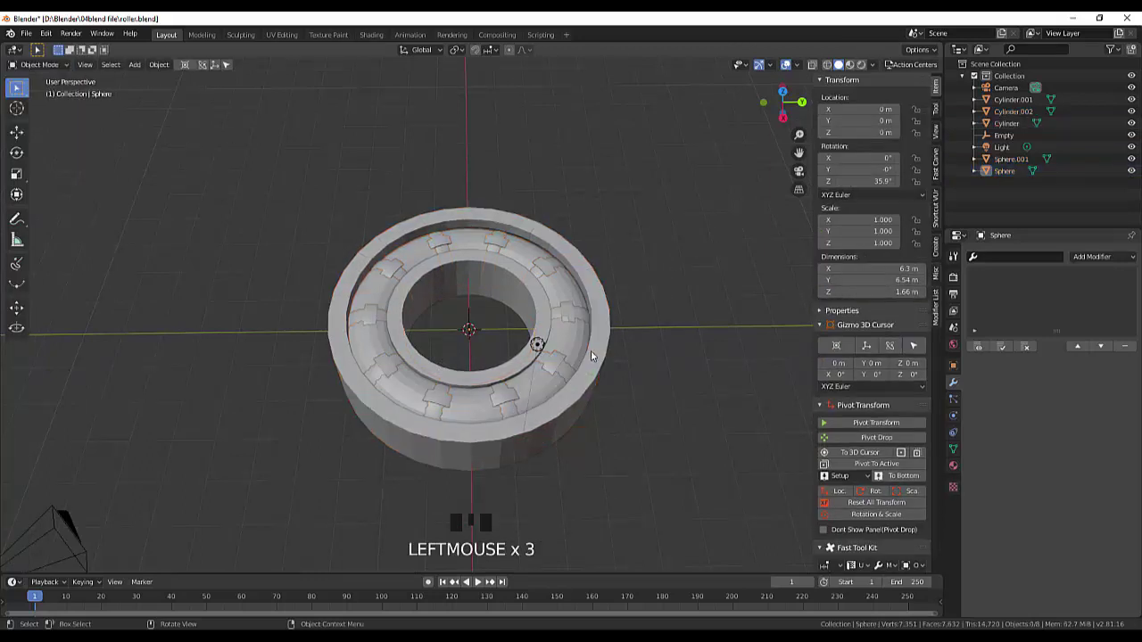
- Scale the Cylinder.002 copy to 6.5 m across and bring up the Fast Carve boolean panel
click(580, 346)
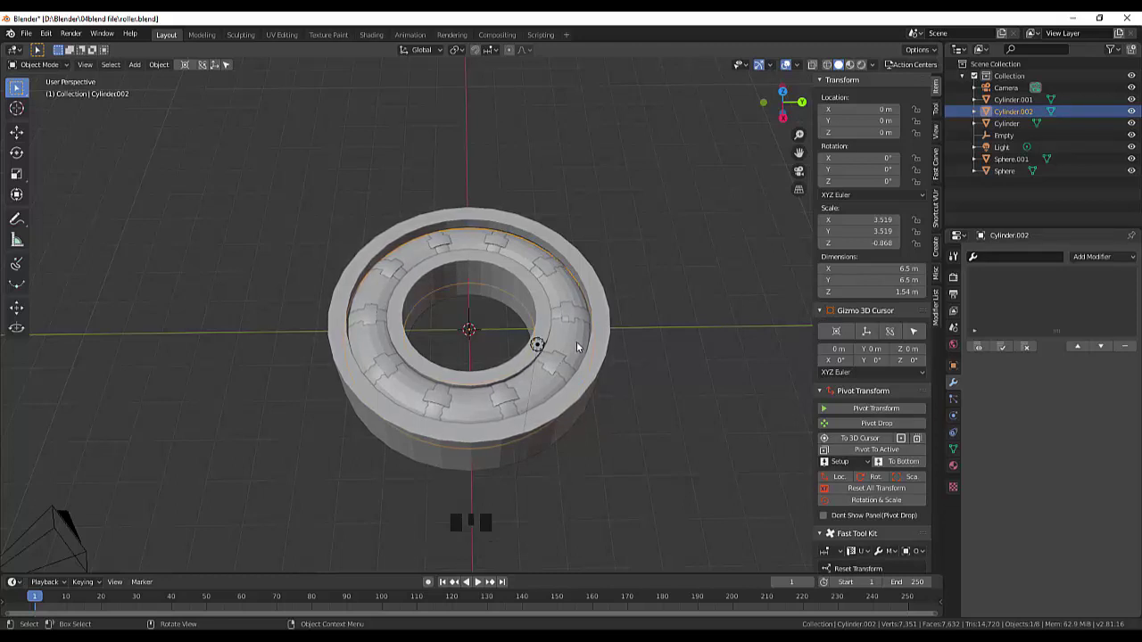
click(654, 328)
drag(676, 369, 561, 257)
click(561, 257)
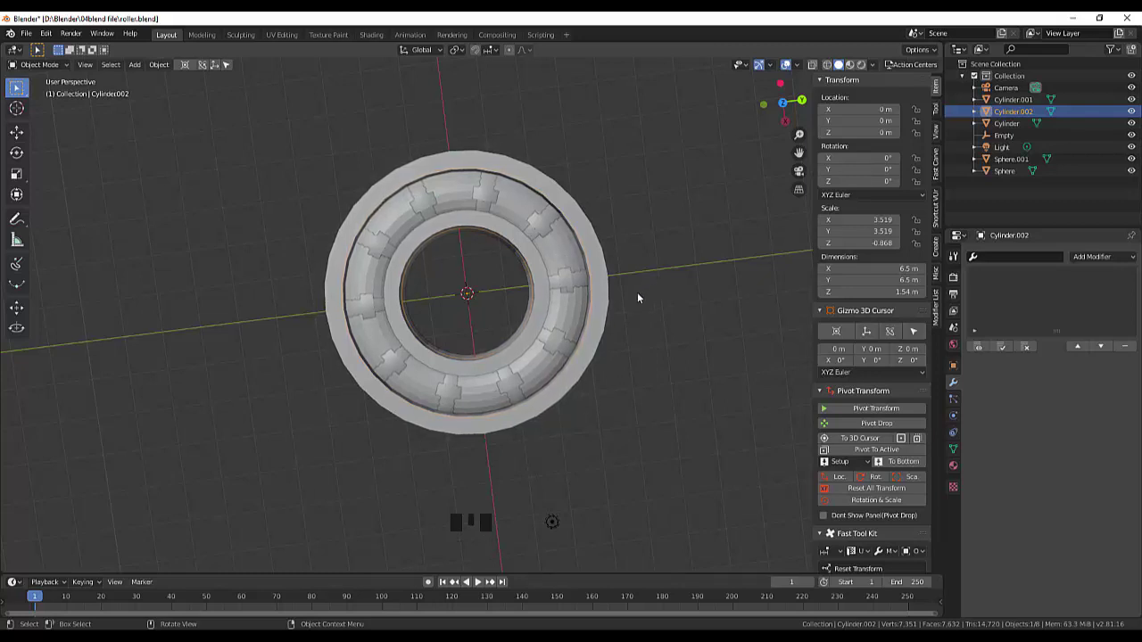
- Apply a Difference boolean with Cylinder.001, deleting Cylinder.002 and exposing the ten balls
click(942, 174)
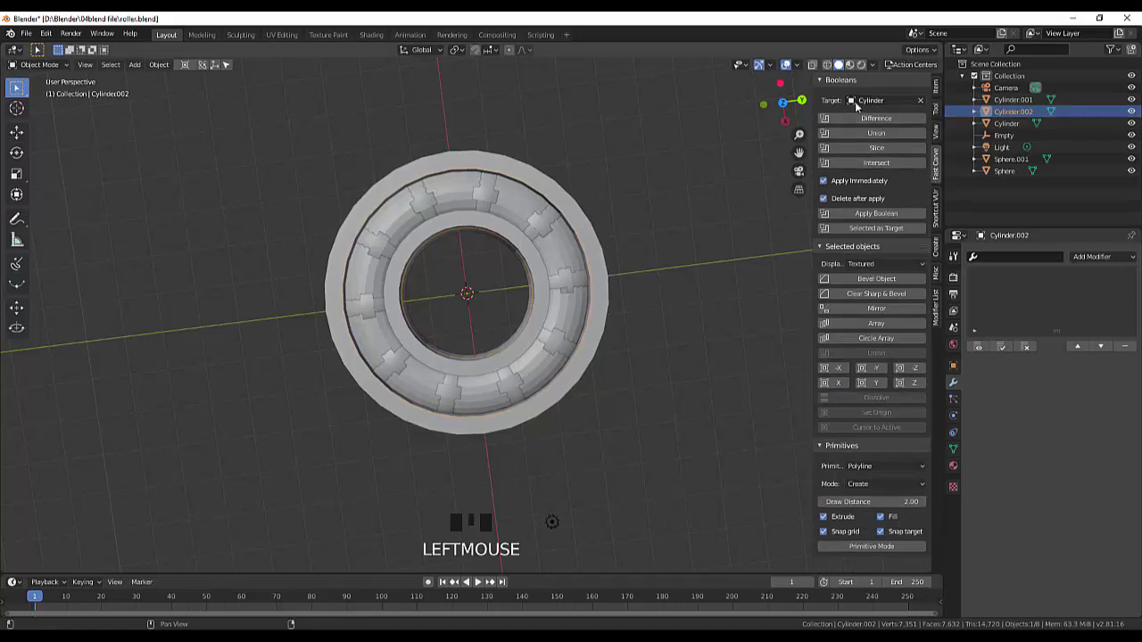
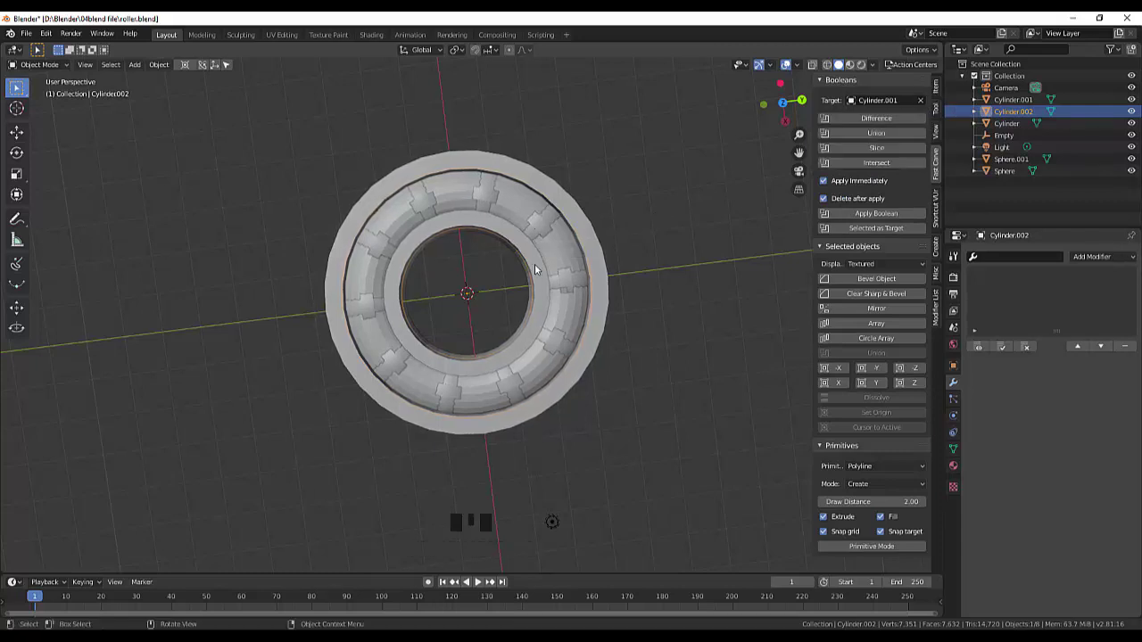
click(883, 119)
drag(739, 195, 730, 97)
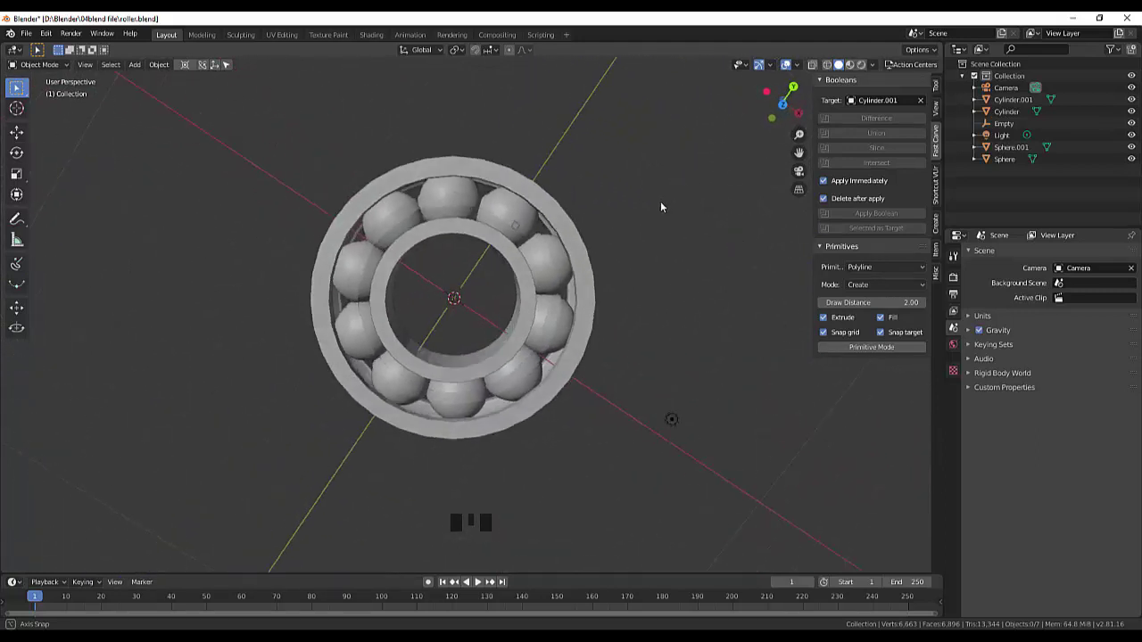
- Select the race, enter Edit Mode and switch to edge select for its top rim loops
drag(653, 289, 636, 398)
click(636, 398)
scroll(up, 3)
scroll(up, 3)
scroll(up, 3)
drag(564, 375, 633, 332)
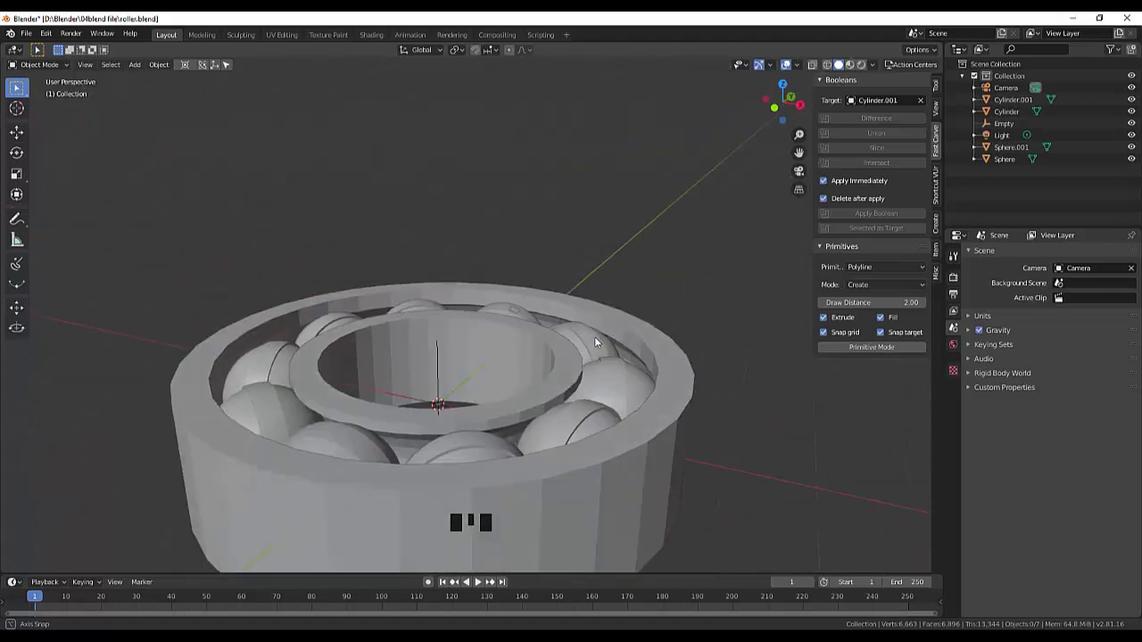
click(579, 475)
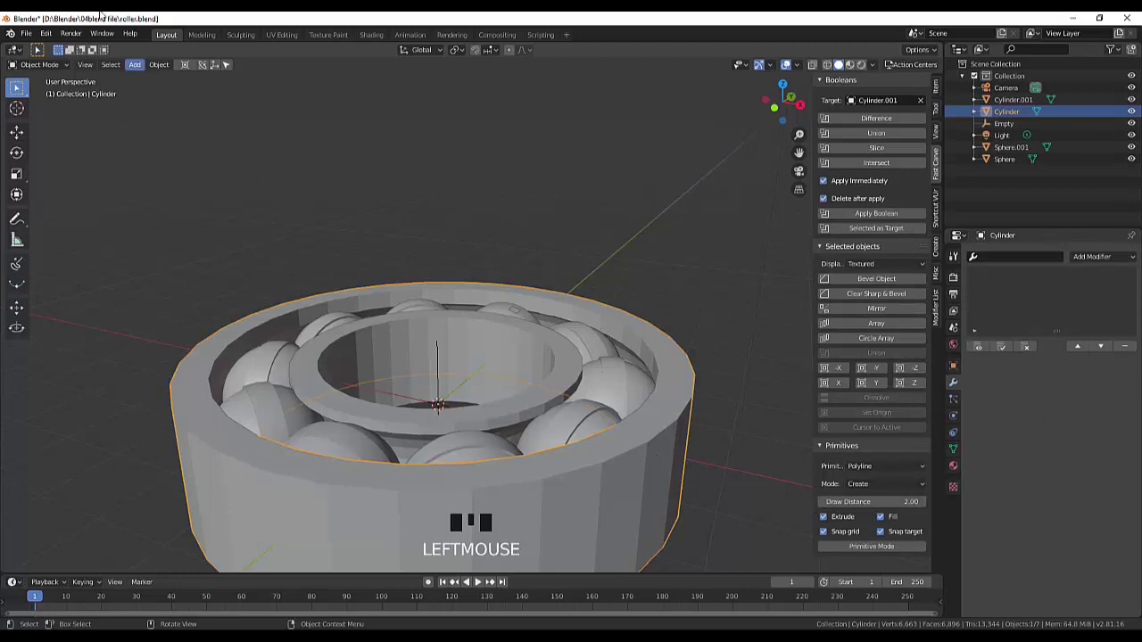
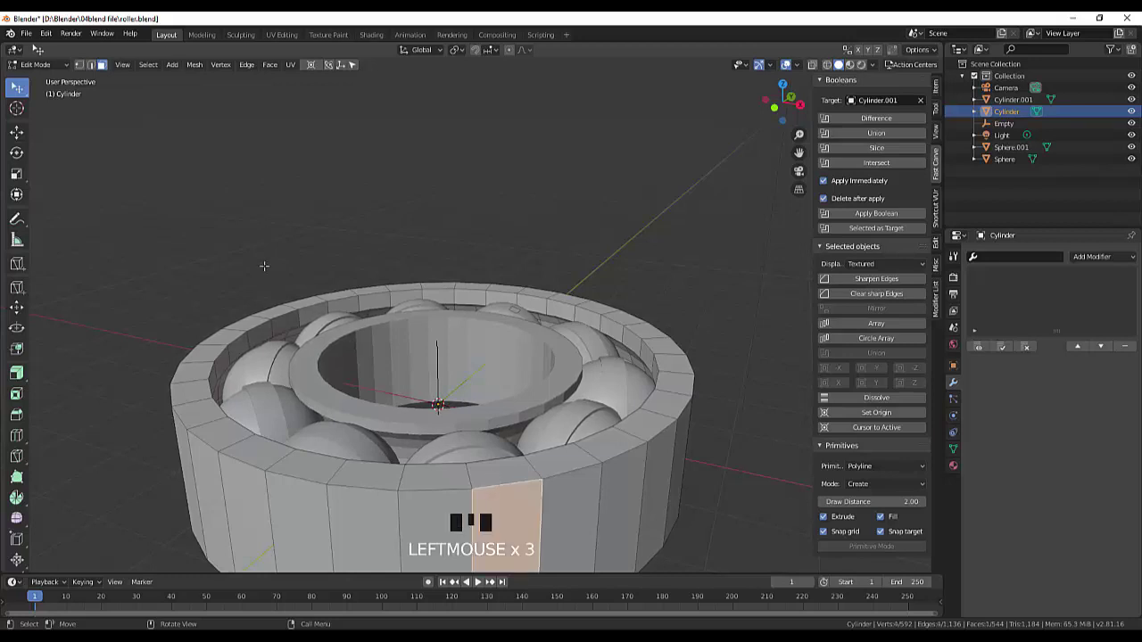
click(95, 72)
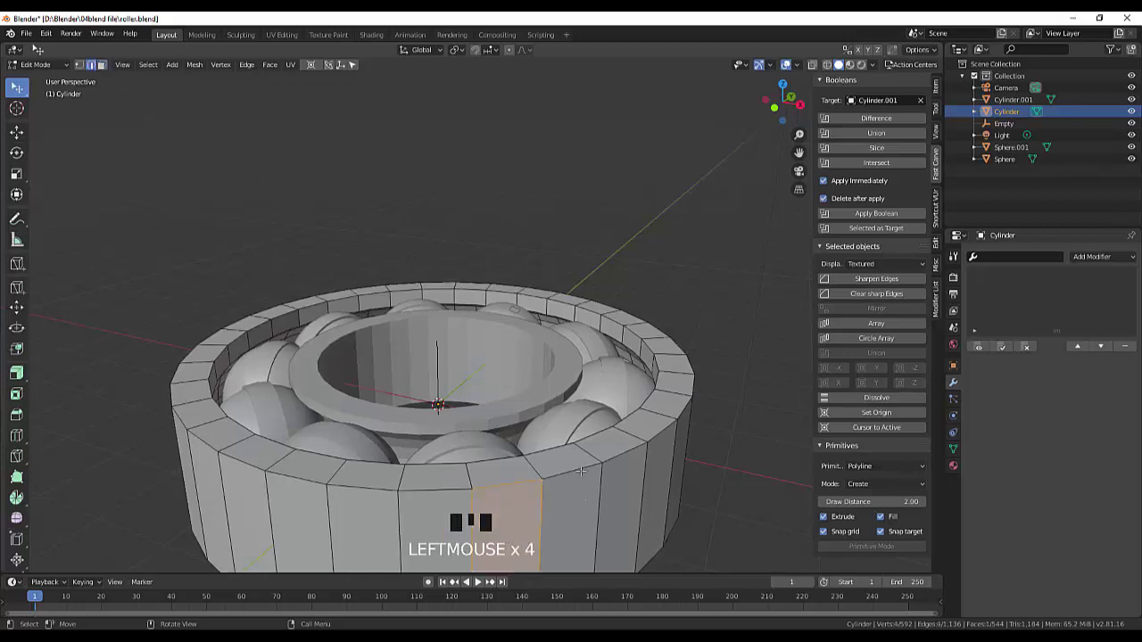
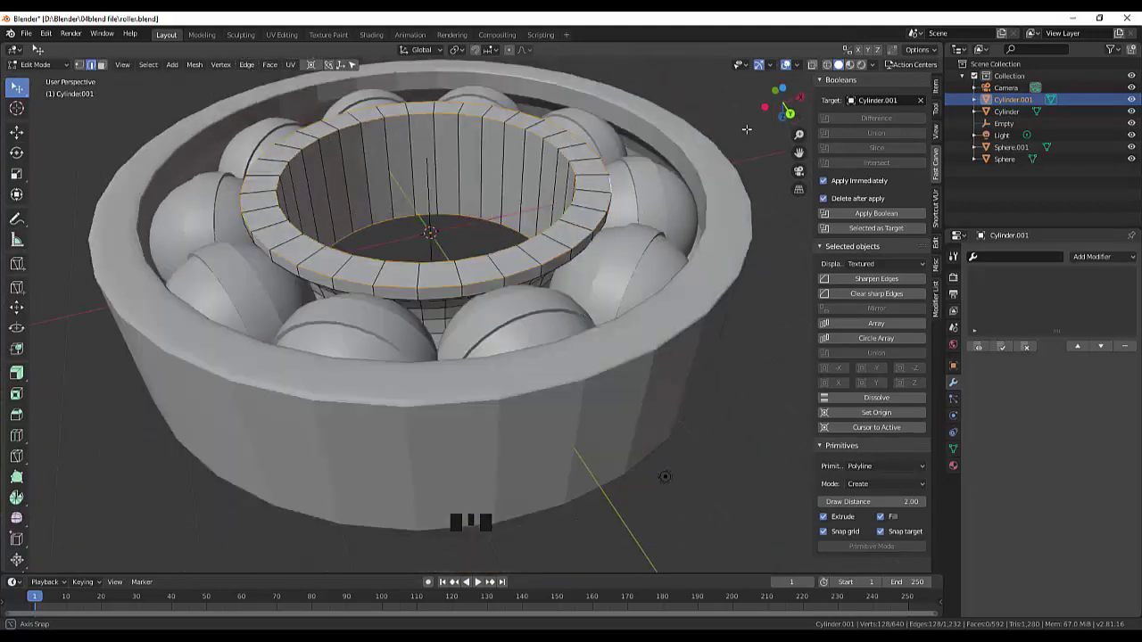
- Bevel the selected top rim edge loops of the inner race with 4 segments
key(ctrl+b)
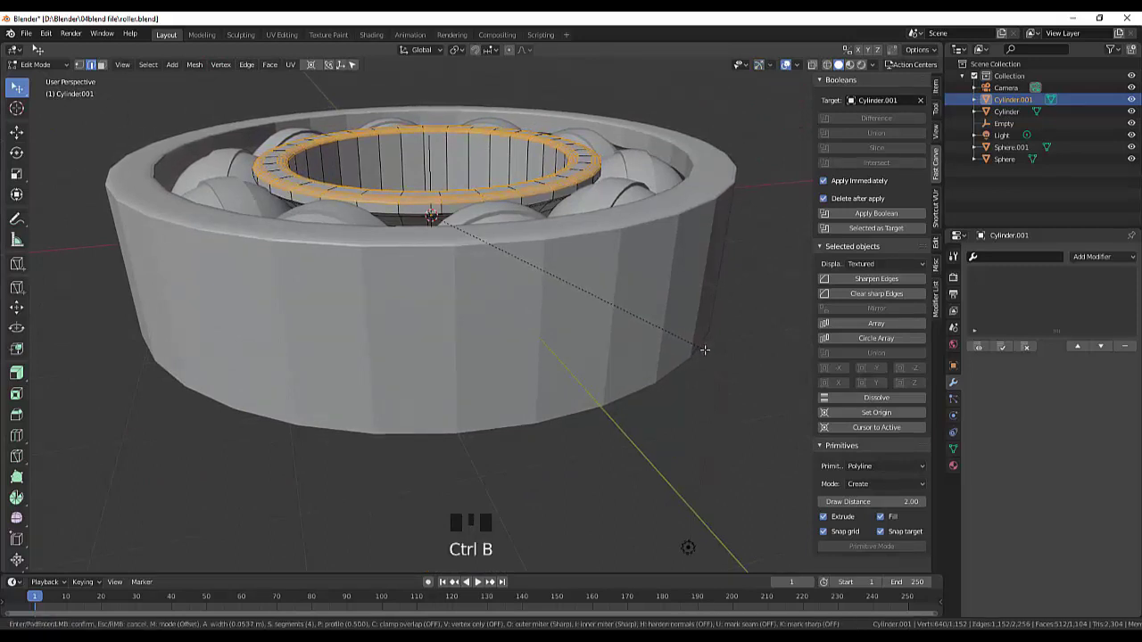
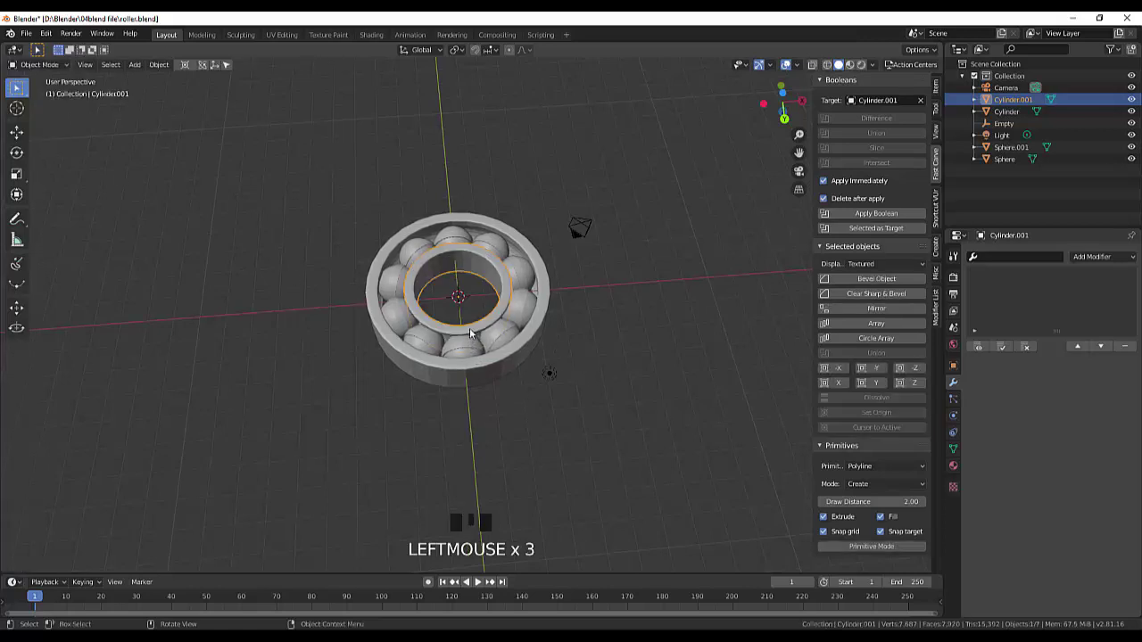
- Shade the inner race smooth with Auto Smooth at 30° enabled in its mesh normals
drag(474, 331, 1006, 482)
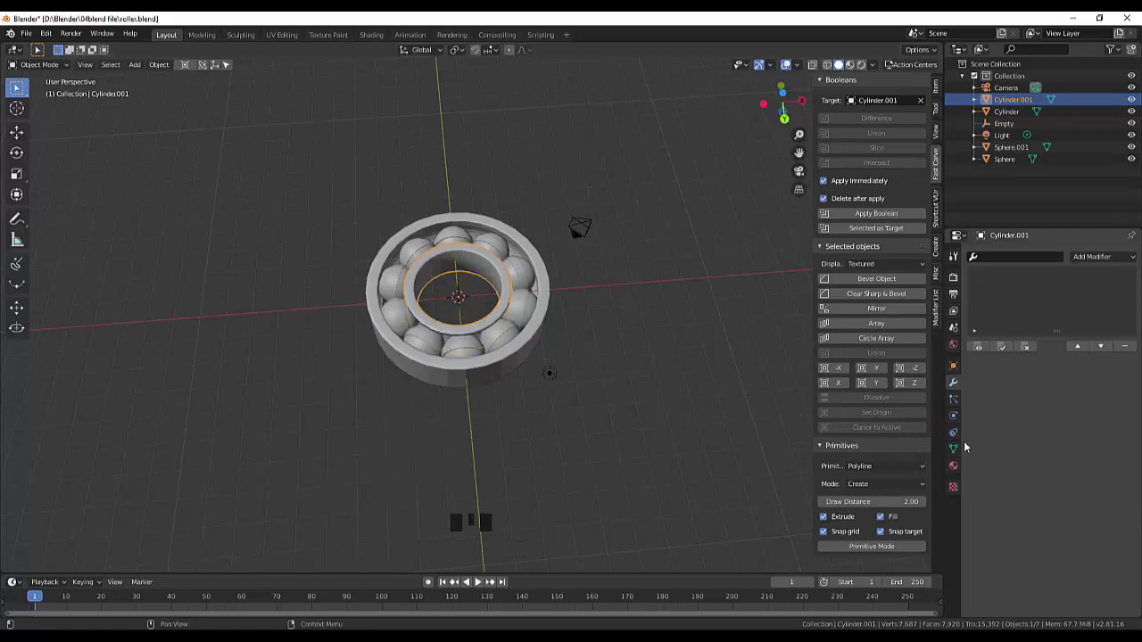
click(957, 452)
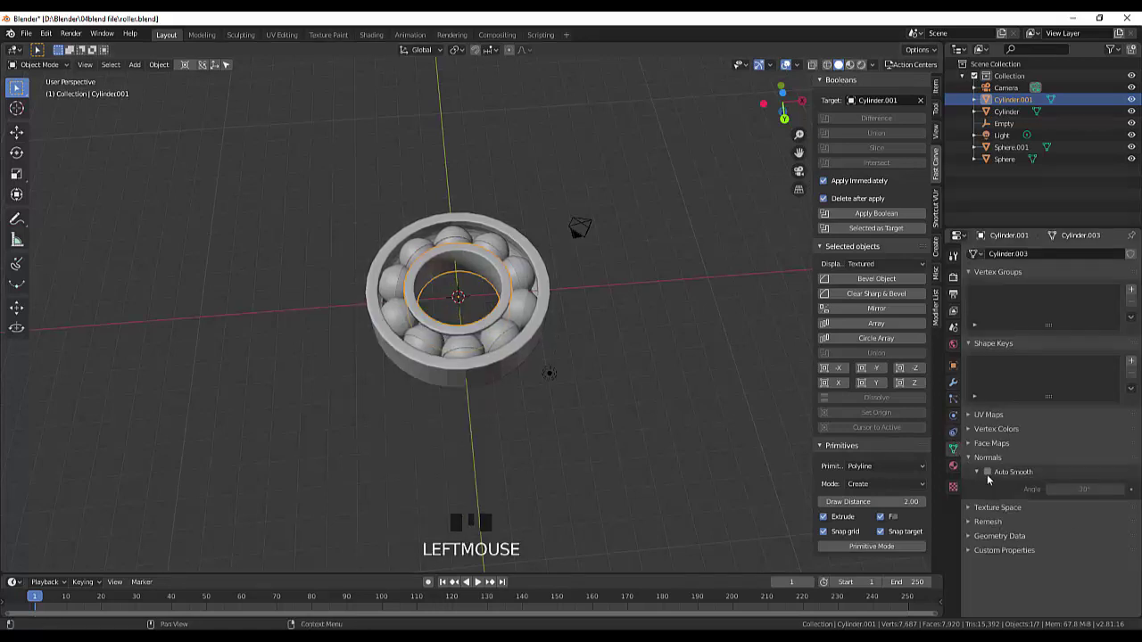
click(992, 476)
- Shade the outer race smooth with Auto Smooth at 30° enabled as well
click(505, 362)
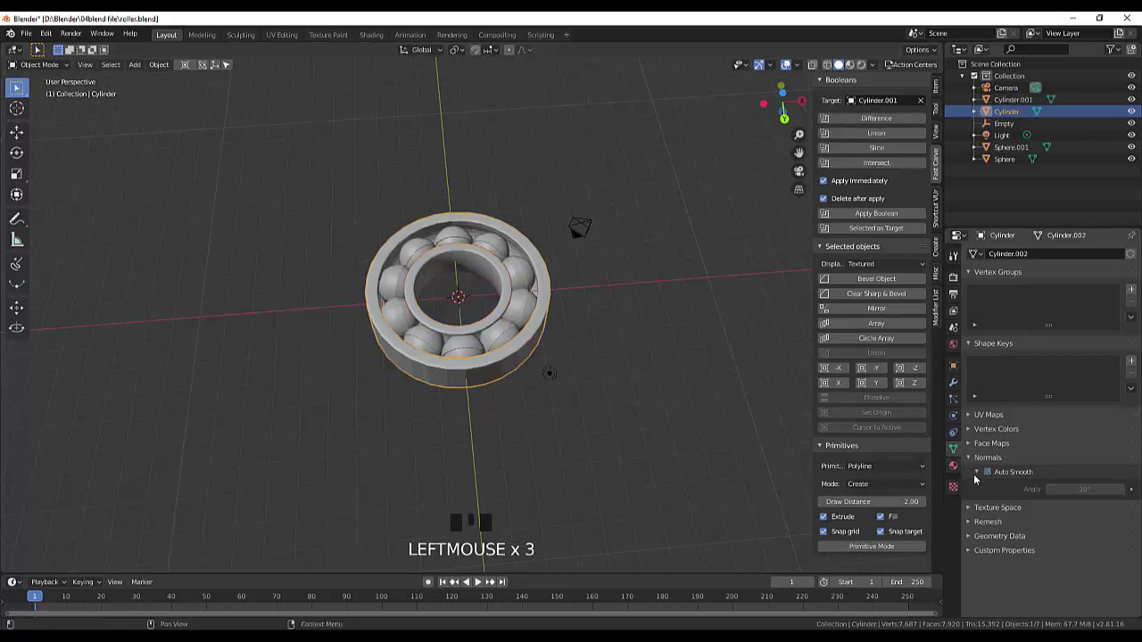
right_click(481, 380)
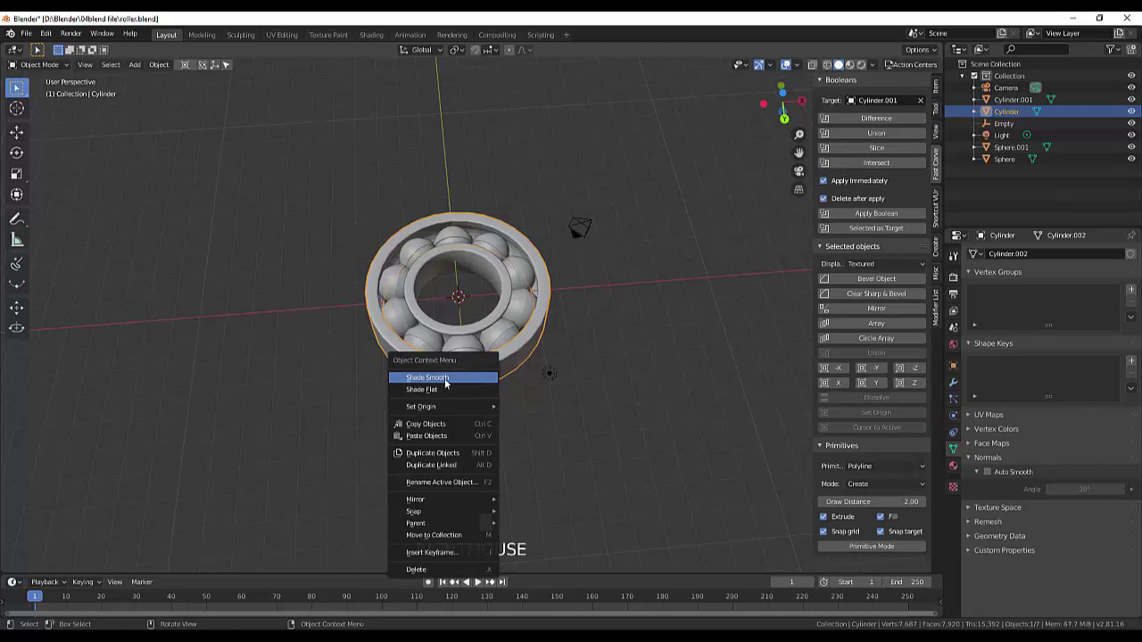
drag(450, 381, 995, 472)
click(995, 472)
- Inspect the assembled bearing from above and save the file as roller.blend
drag(670, 410, 761, 169)
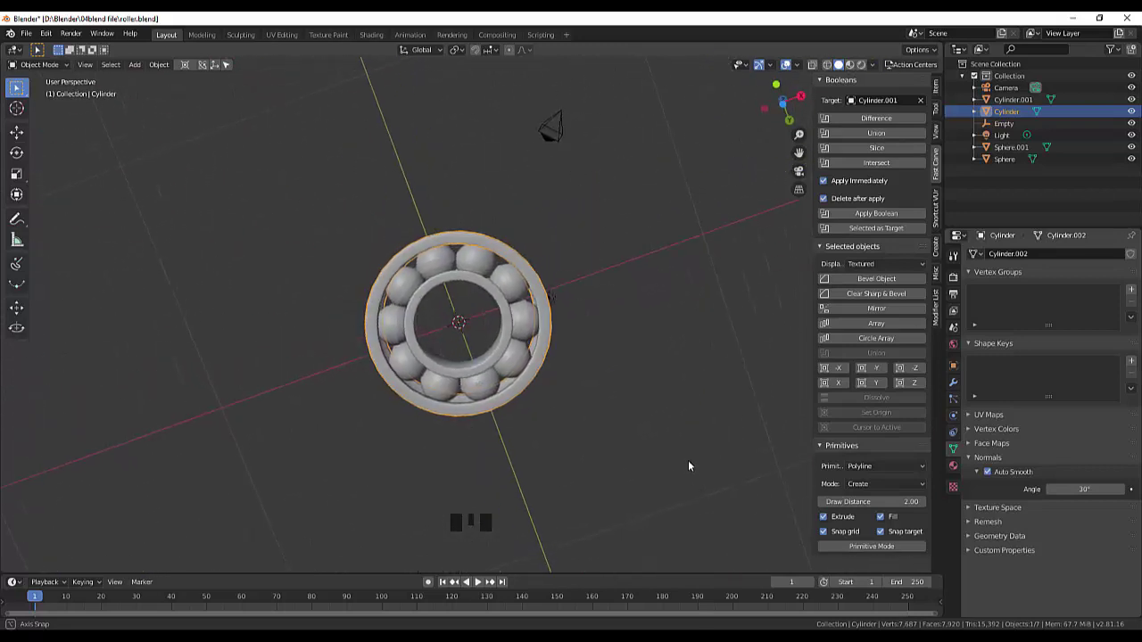
scroll(down, 3)
scroll(up, 3)
drag(577, 373, 632, 375)
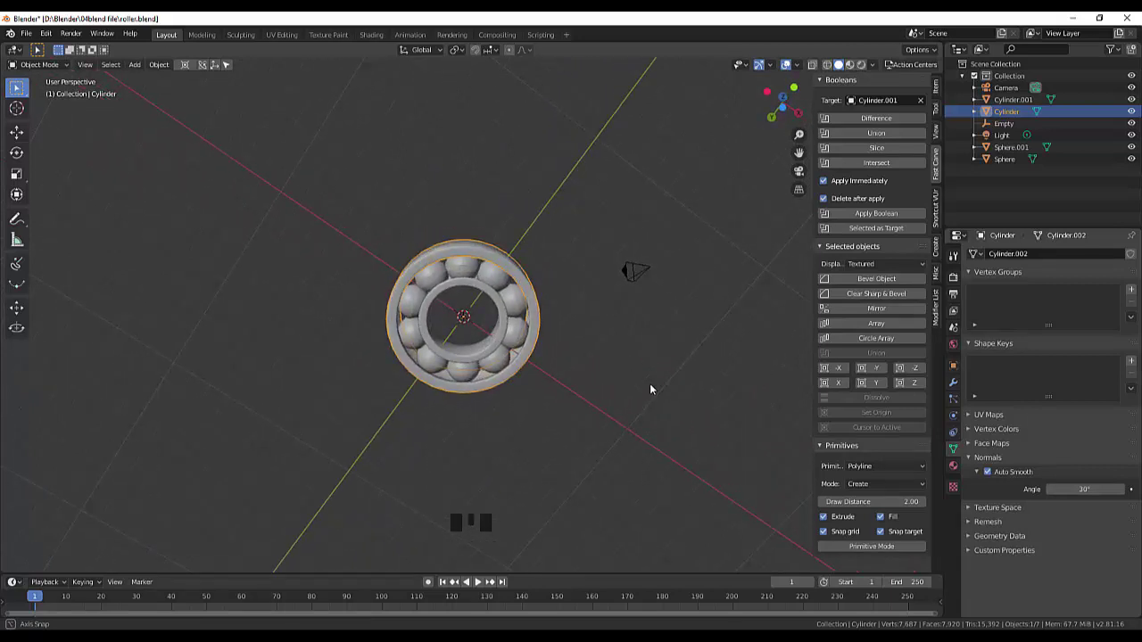
scroll(down, 3)
drag(585, 359, 533, 209)
drag(529, 244, 643, 315)
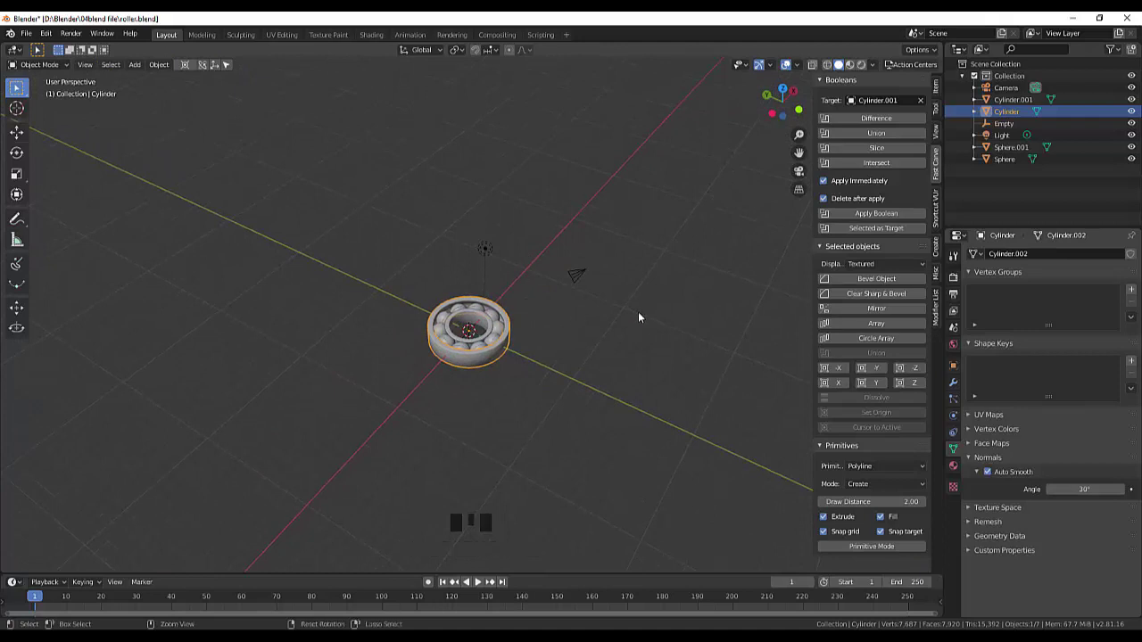
key(ctrl+s)
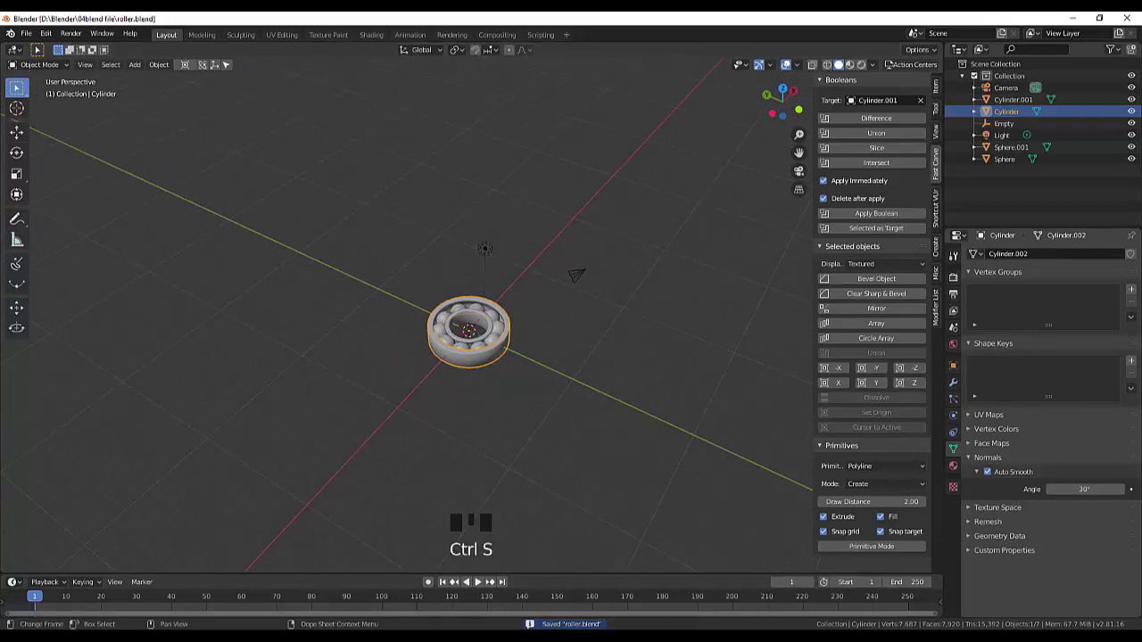